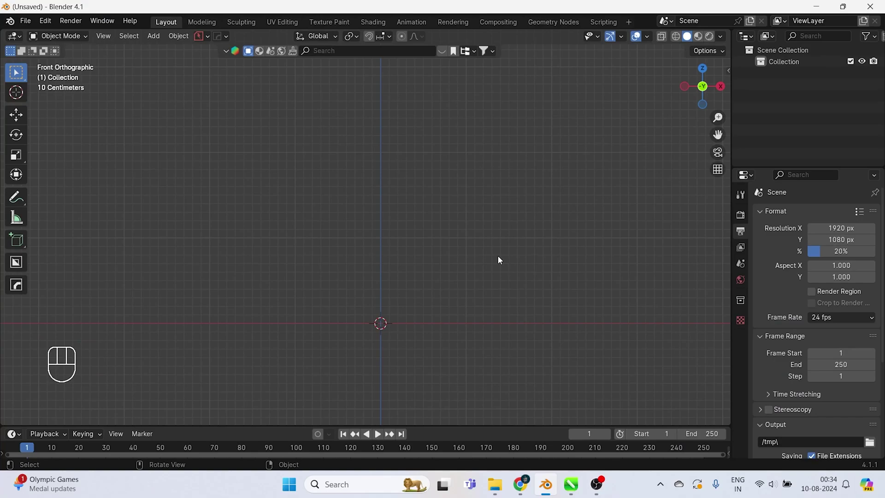
Step: Search BlenderKit for 'can' and import the Heineken can model into the scene
{"action": "key", "text": "n"}
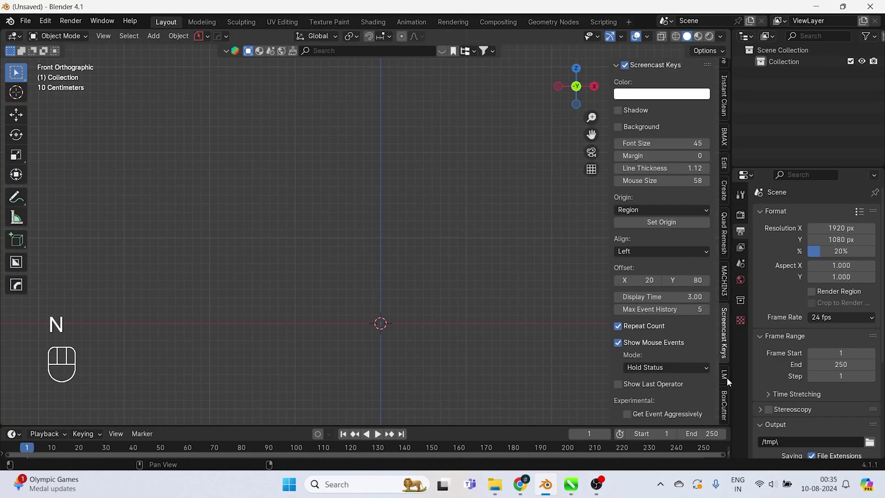
{"action": "left_click", "coordinate": [724, 370]}
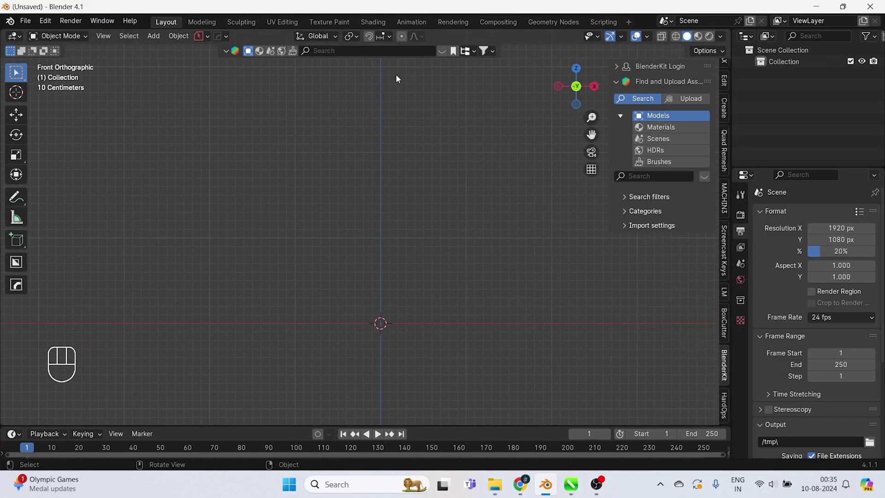
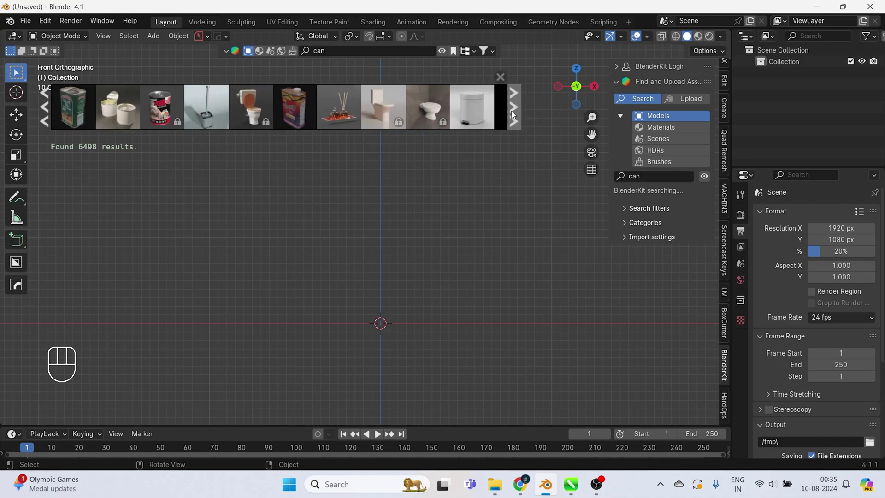
{"action": "left_click", "coordinate": [526, 111]}
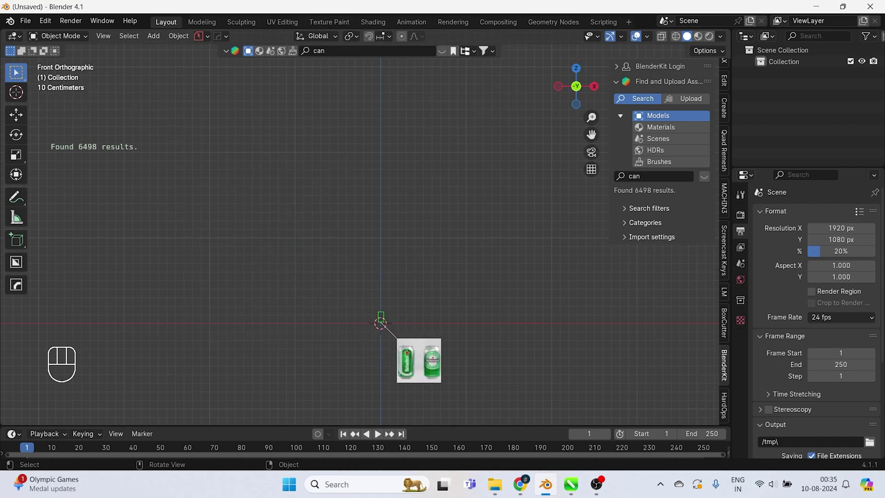
{"action": "middle_click", "coordinate": [378, 336]}
{"action": "left_click", "coordinate": [330, 187]}
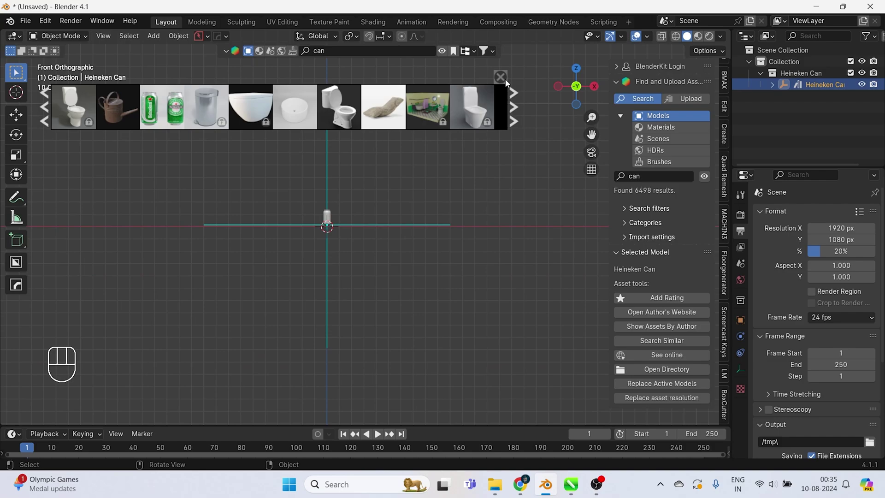
Step: Select the Heineken Can parent, review its transform in the Item tab and reset its location
{"action": "key", "text": "s"}
{"action": "key", "text": "s"}
{"action": "left_click", "coordinate": [323, 200]}
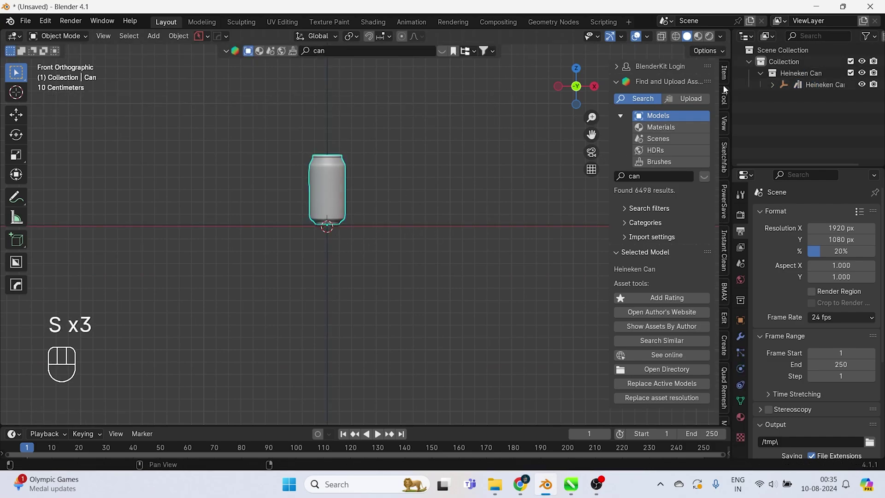
{"action": "left_click", "coordinate": [729, 82]}
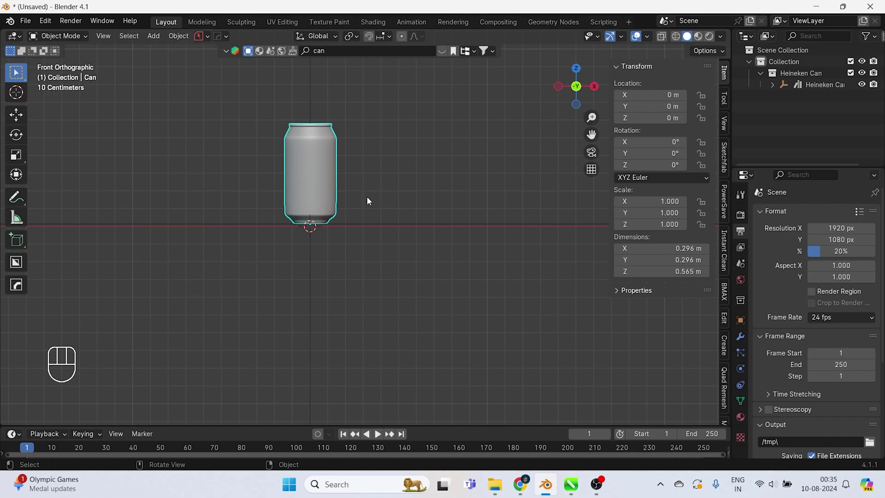
{"action": "left_click", "coordinate": [415, 228]}
{"action": "key", "text": "s"}
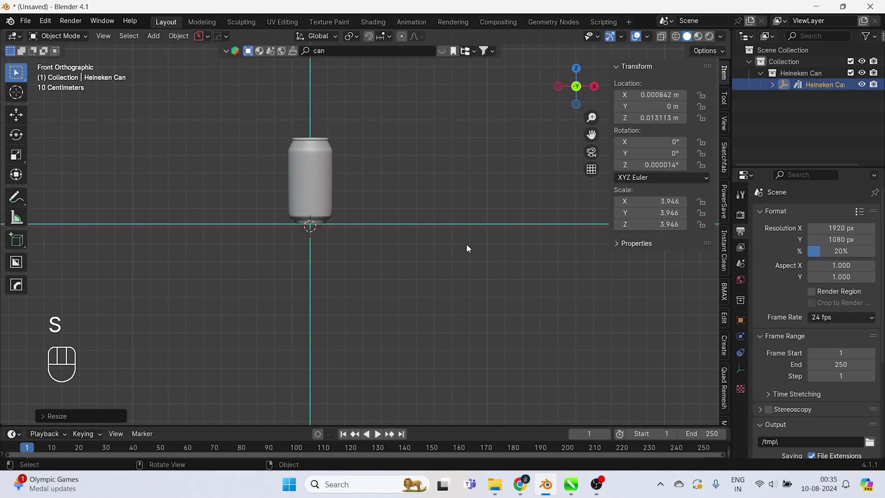
{"action": "left_click", "coordinate": [455, 281]}
{"action": "left_click", "coordinate": [728, 79]}
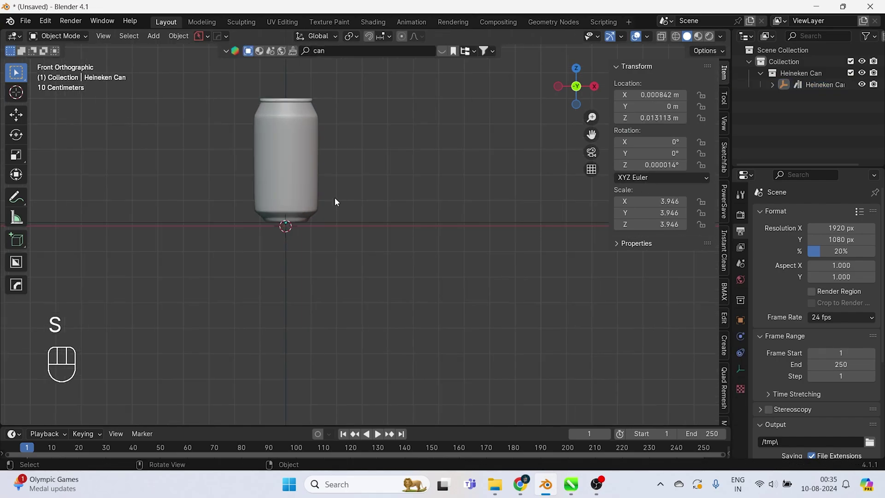
{"action": "left_click", "coordinate": [407, 221]}
{"action": "left_click", "coordinate": [406, 139]}
{"action": "left_click_drag", "start_coordinate": [405, 152], "coordinate": [444, 163]}
{"action": "key", "text": "alt+g"}
Step: Add an Archimedean spiral curve beside the can from Add > Curve > Spirals
{"action": "left_click_drag", "start_coordinate": [342, 236], "coordinate": [389, 292]}
{"action": "left_click", "coordinate": [492, 165]}
{"action": "left_click_drag", "start_coordinate": [329, 186], "coordinate": [351, 286]}
{"action": "key", "text": "KP_1"}
{"action": "key", "text": "n"}
{"action": "left_click", "coordinate": [263, 205]}
{"action": "left_click_drag", "start_coordinate": [231, 200], "coordinate": [274, 191]}
{"action": "key", "text": "shift+a"}
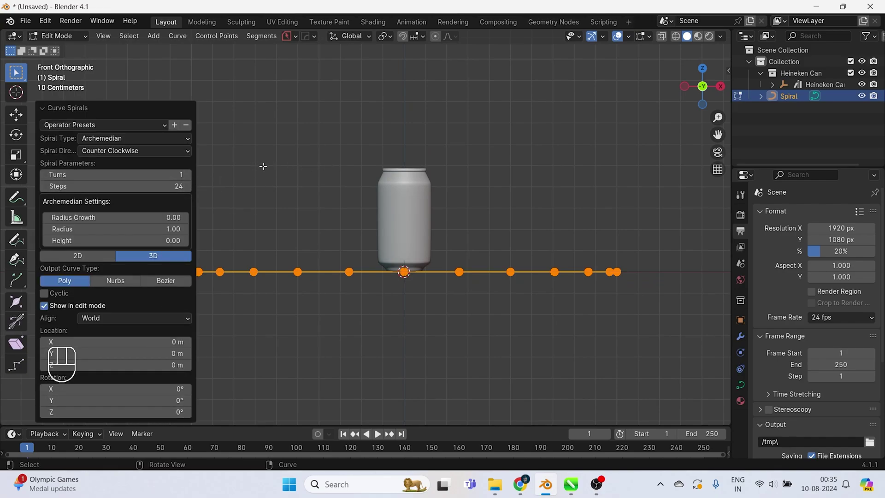
Step: Set the spiral operator to 2 turns and 30 steps so it coils upward
{"action": "left_click", "coordinate": [193, 176]}
{"action": "left_click", "coordinate": [187, 185]}
{"action": "double_click", "coordinate": [187, 186]}
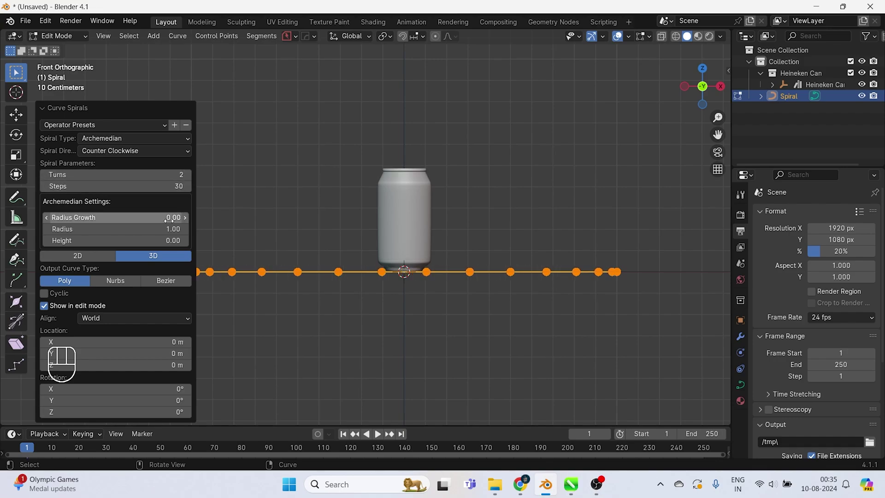
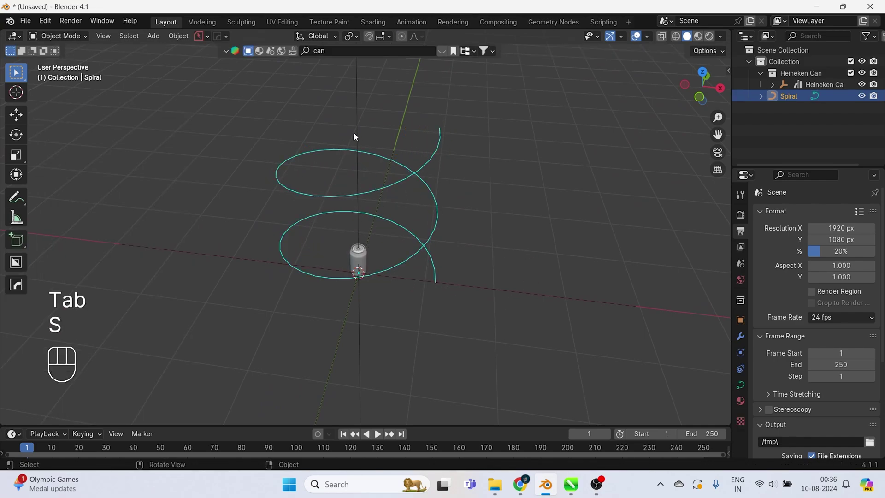
Step: Scale the can and adjust its height and Z position in front view
{"action": "left_click", "coordinate": [361, 132]}
{"action": "key", "text": "s"}
{"action": "key", "text": "s"}
{"action": "key", "text": "s"}
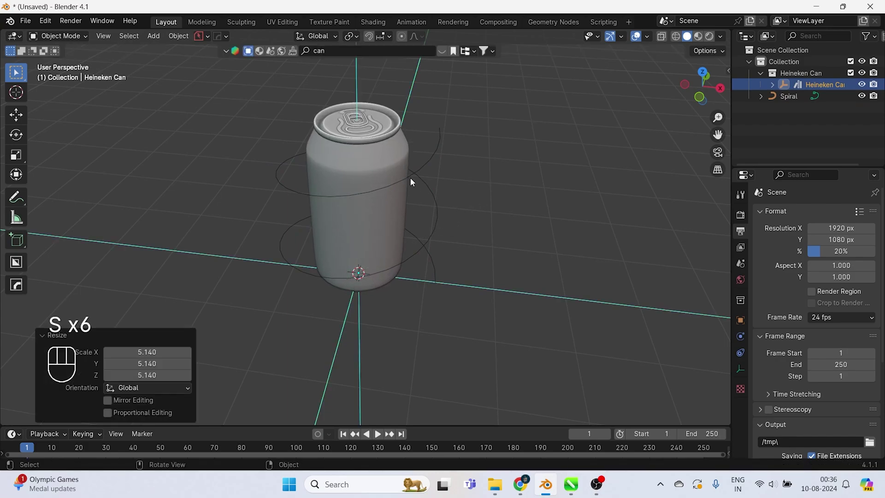
{"action": "key", "text": "s"}
{"action": "key", "text": "s"}
{"action": "key", "text": "s"}
{"action": "key", "text": "KP_1"}
{"action": "key", "text": "s"}
{"action": "key", "text": "z"}
{"action": "key", "text": "z"}
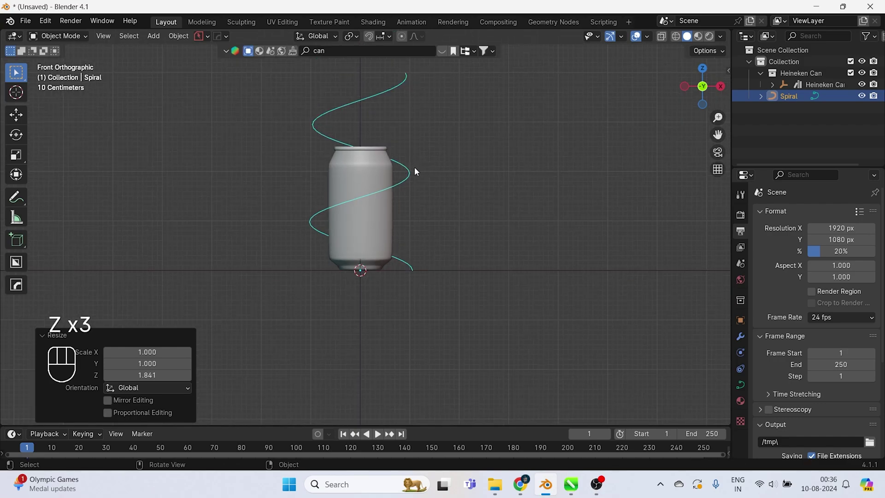
{"action": "key", "text": "g"}
{"action": "key", "text": "z"}
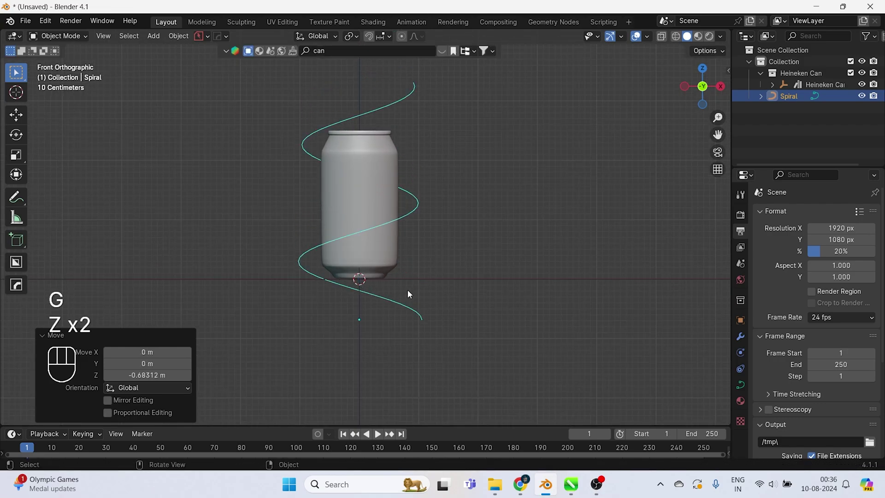
Step: Enlarge the can, then shrink the spiral and move it along Z onto the can
{"action": "left_click", "coordinate": [418, 280]}
{"action": "key", "text": "s"}
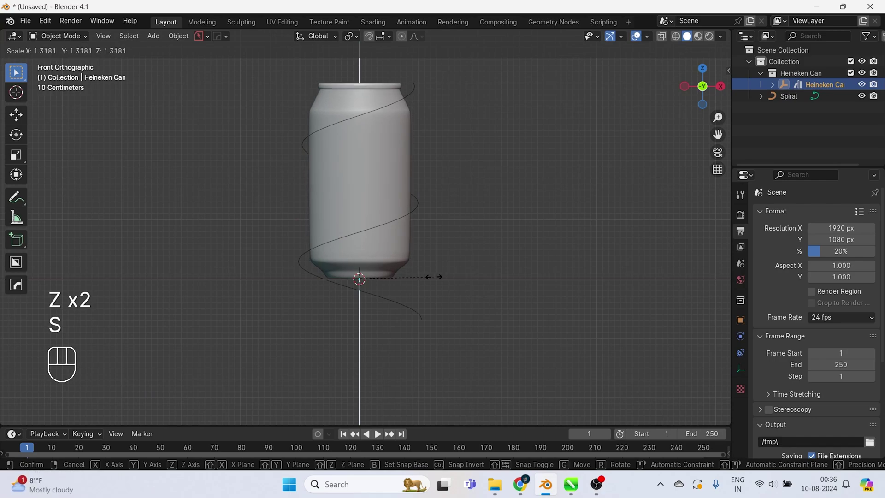
{"action": "key", "text": "s"}
{"action": "left_click", "coordinate": [405, 313]}
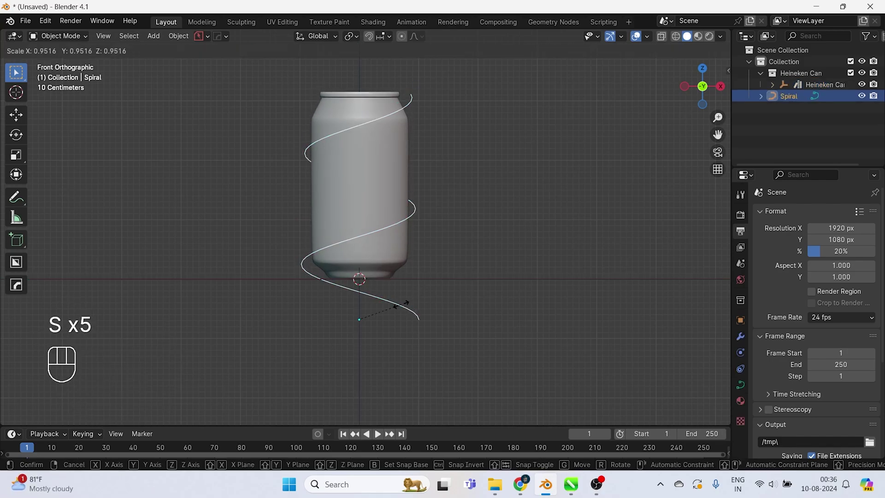
{"action": "key", "text": "s"}
{"action": "key", "text": "s"}
{"action": "key", "text": "g"}
{"action": "key", "text": "z"}
{"action": "key", "text": "z"}
Step: Stretch the spiral along Z and reposition it so it wraps the can's body
{"action": "key", "text": "s"}
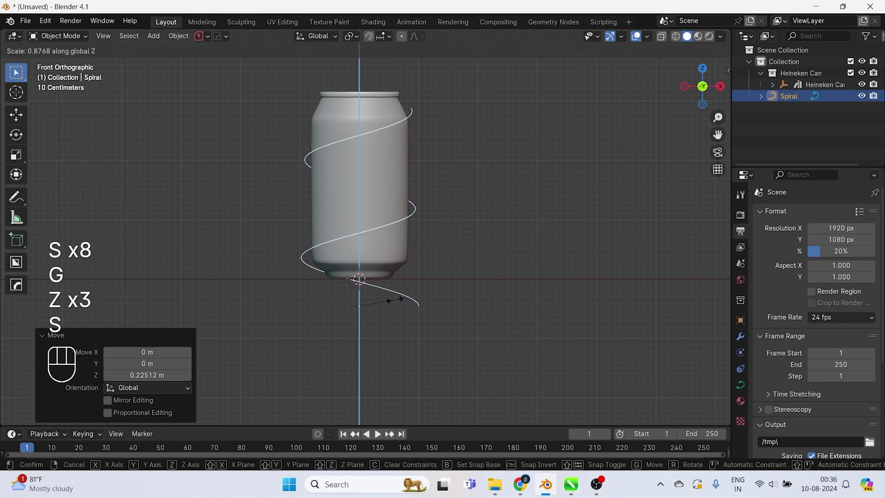
{"action": "key", "text": "z"}
{"action": "key", "text": "z"}
{"action": "key", "text": "g"}
{"action": "key", "text": "z"}
{"action": "key", "text": "z"}
{"action": "left_click", "coordinate": [538, 178]}
{"action": "middle_click", "coordinate": [465, 217]}
{"action": "left_click", "coordinate": [456, 284]}
{"action": "key", "text": "KP_1"}
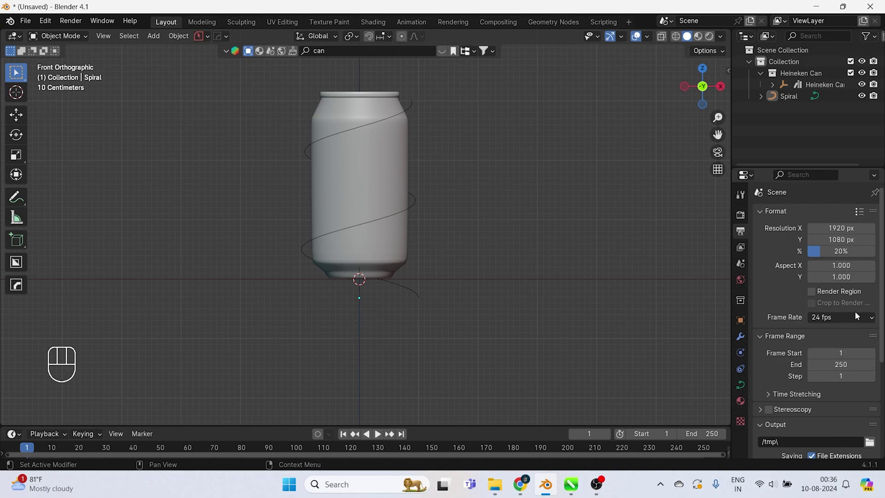
Step: Add a plane in top view and extend it into a long strip along X
{"action": "left_click_drag", "start_coordinate": [552, 258], "coordinate": [571, 277]}
{"action": "key", "text": "KP_7"}
{"action": "key", "text": "Delete"}
{"action": "key", "text": "shift+a"}
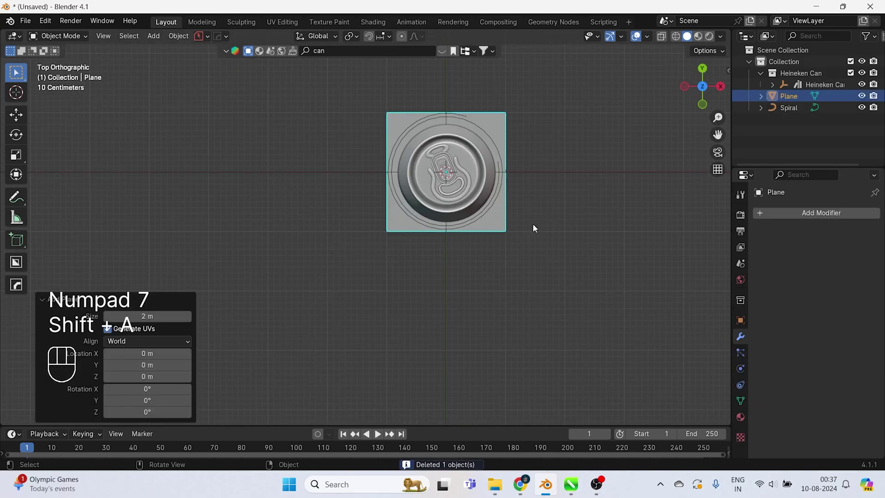
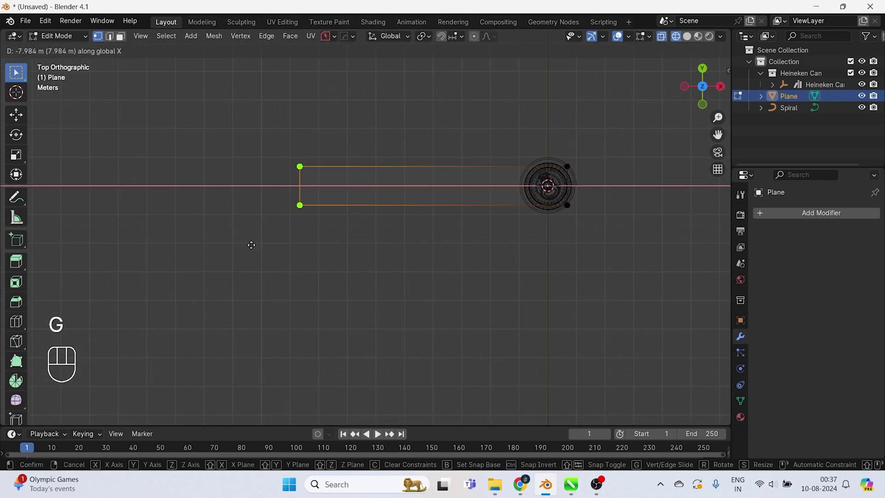
{"action": "key", "text": "x"}
{"action": "key", "text": "Tab"}
{"action": "left_click_drag", "start_coordinate": [427, 223], "coordinate": [369, 241]}
{"action": "key", "text": "Tab"}
{"action": "left_click", "coordinate": [366, 220]}
{"action": "key", "text": "a"}
{"action": "left_click", "coordinate": [305, 189]}
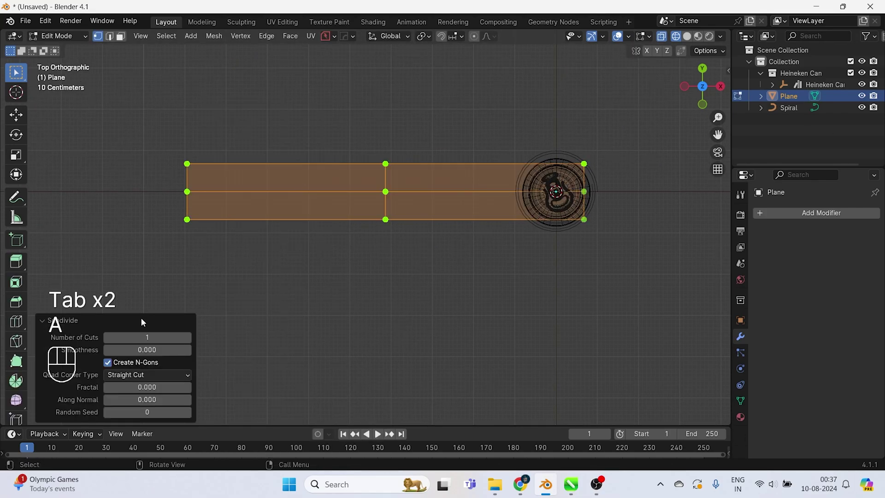
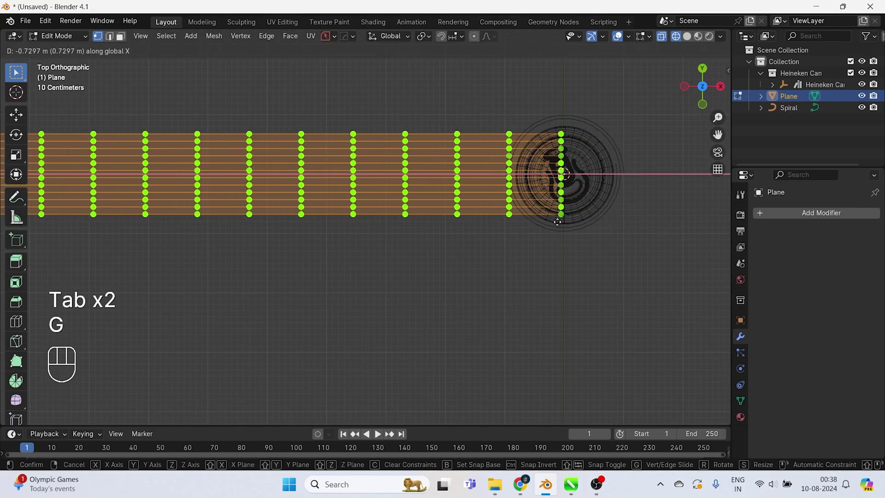
Step: Loop-cut the strip many times and give it a Curve modifier
{"action": "key", "text": "x"}
{"action": "key", "text": "x"}
{"action": "key", "text": "Tab"}
{"action": "key", "text": "z"}
{"action": "left_click_drag", "start_coordinate": [496, 223], "coordinate": [497, 118]}
{"action": "left_click_drag", "start_coordinate": [817, 215], "coordinate": [790, 235]}
Step: Set the Curve modifier's object to Spiral and slide the strip along X around the can
{"action": "left_click", "coordinate": [857, 267]}
{"action": "left_click", "coordinate": [824, 252]}
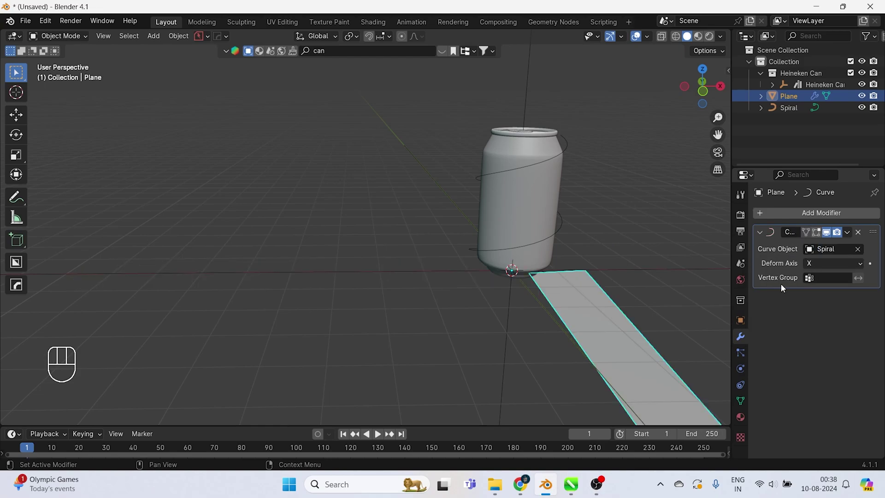
{"action": "left_click_drag", "start_coordinate": [593, 345], "coordinate": [670, 349]}
{"action": "key", "text": "g"}
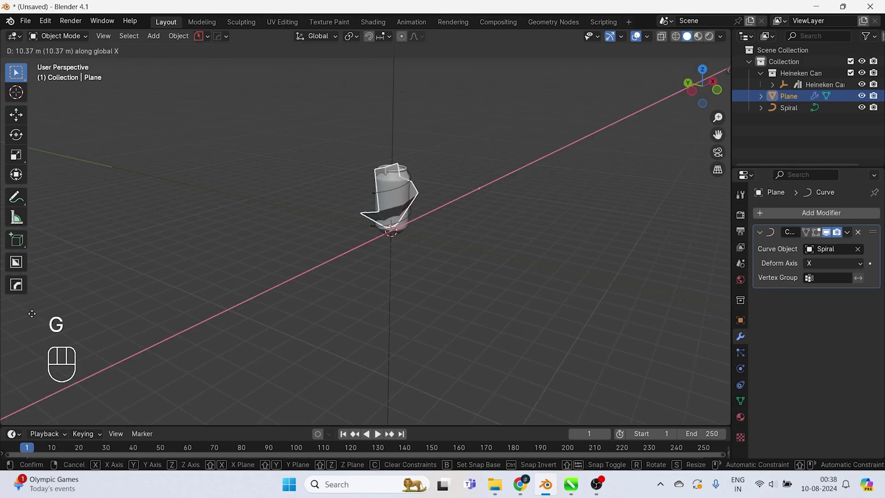
{"action": "left_click_drag", "start_coordinate": [4, 317], "coordinate": [711, 315]}
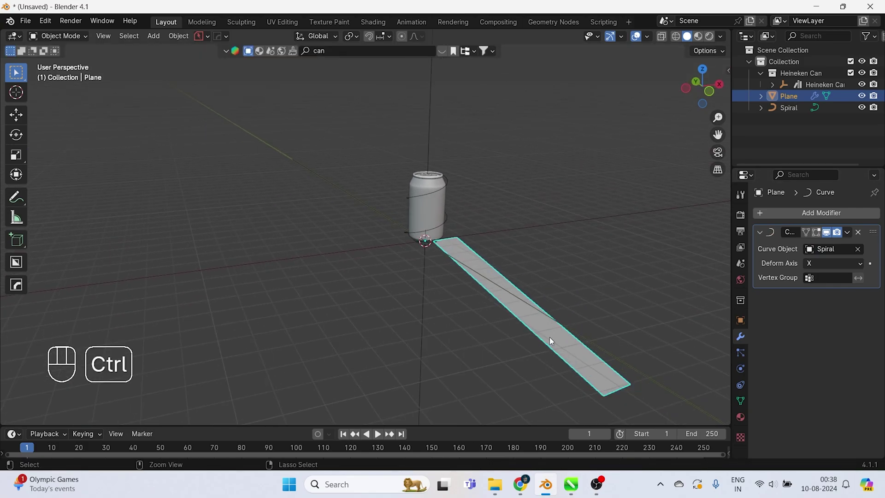
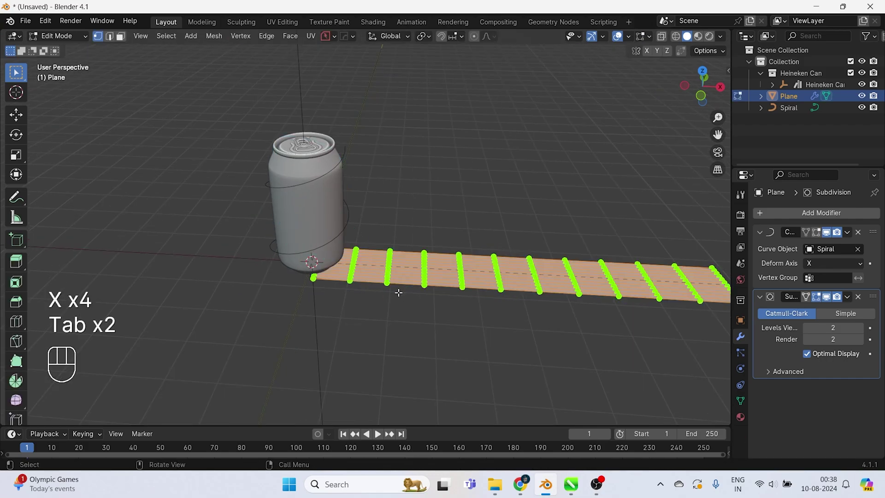
Step: Move the strip's vertices along X in Edit Mode to start distorting its edges
{"action": "key", "text": "g"}
{"action": "key", "text": "x"}
{"action": "key", "text": "x"}
{"action": "left_click_drag", "start_coordinate": [444, 278], "coordinate": [412, 195]}
{"action": "right_click", "coordinate": [412, 195]}
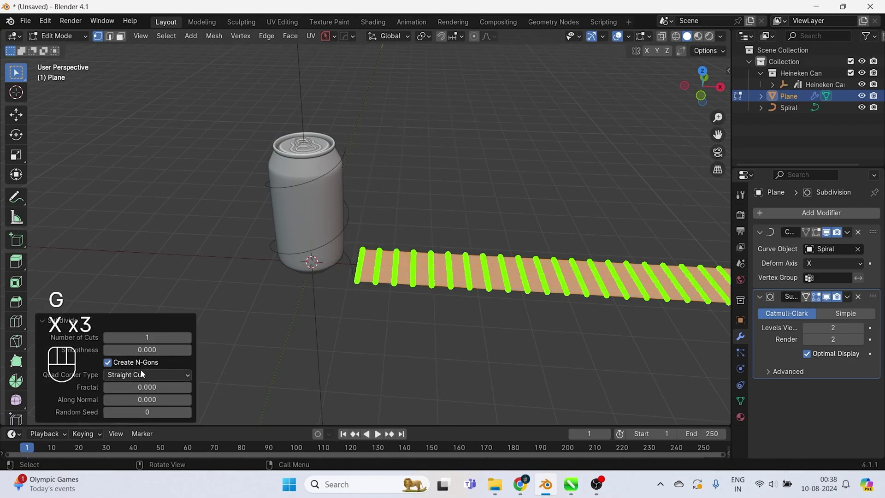
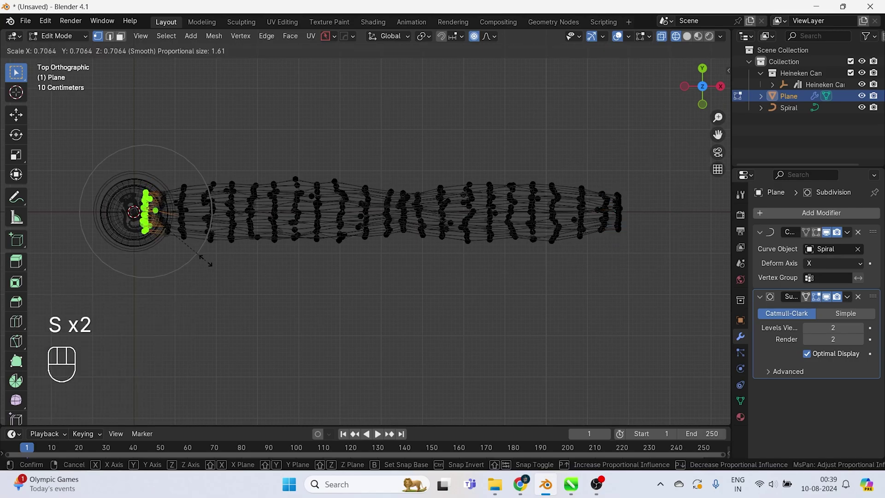
Step: Shrink the ribbon's outer edge vertices proportionally and return to Object Mode
{"action": "key", "text": "s"}
{"action": "key", "text": "s"}
{"action": "key", "text": "Tab"}
{"action": "key", "text": "z"}
Step: Orbit the view to inspect the ribbon wrapped around the can
{"action": "left_click_drag", "start_coordinate": [150, 246], "coordinate": [219, 138]}
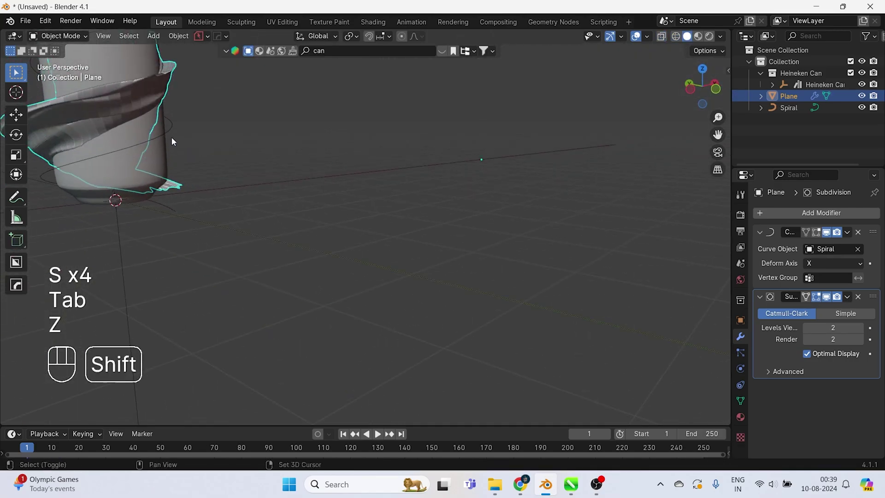
{"action": "left_click_drag", "start_coordinate": [91, 151], "coordinate": [190, 220]}
{"action": "left_click_drag", "start_coordinate": [287, 241], "coordinate": [260, 243]}
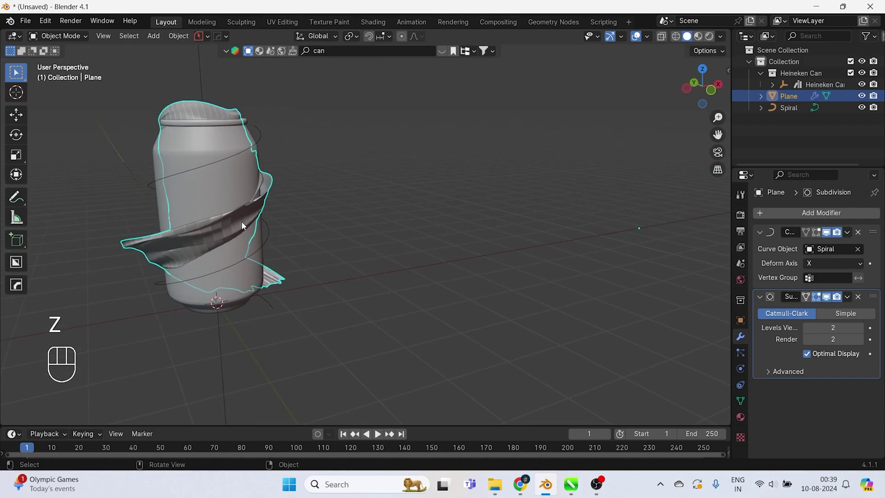
{"action": "left_click_drag", "start_coordinate": [246, 225], "coordinate": [231, 234]}
{"action": "left_click_drag", "start_coordinate": [250, 238], "coordinate": [301, 239]}
Step: Resize the spiral curve and stretch it taller along Z around the can
{"action": "key", "text": "s"}
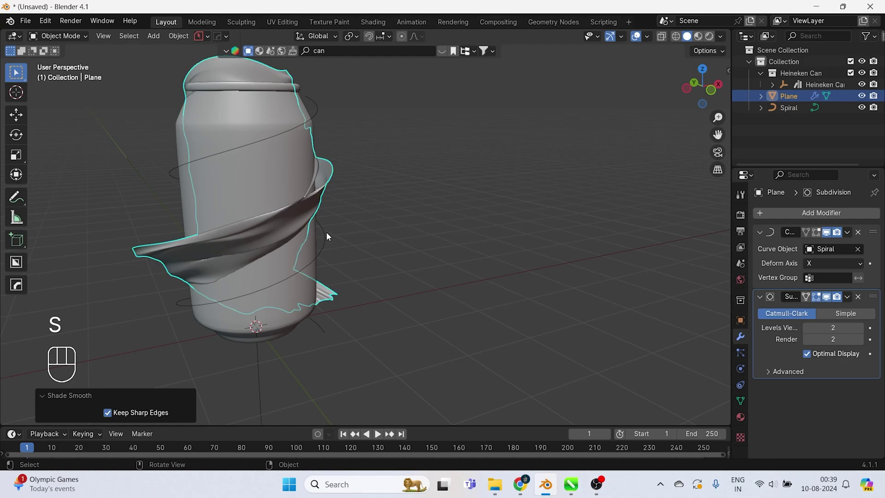
{"action": "key", "text": "s"}
{"action": "key", "text": "s"}
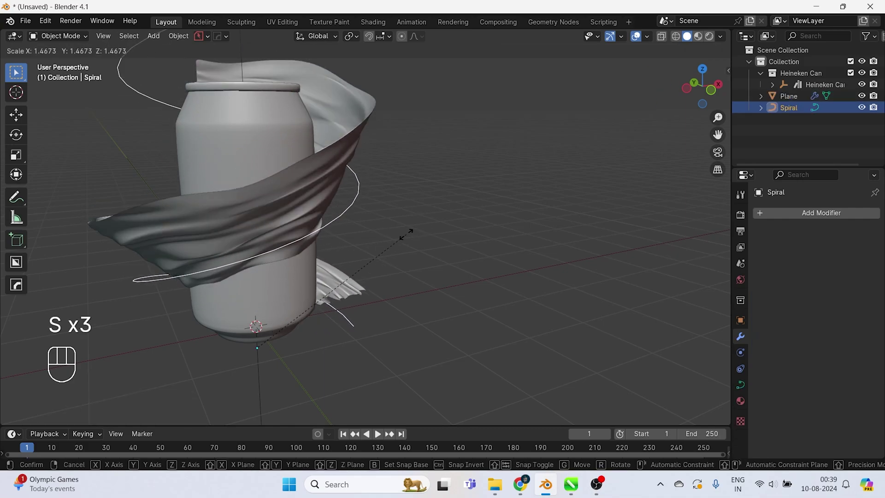
{"action": "key", "text": "s"}
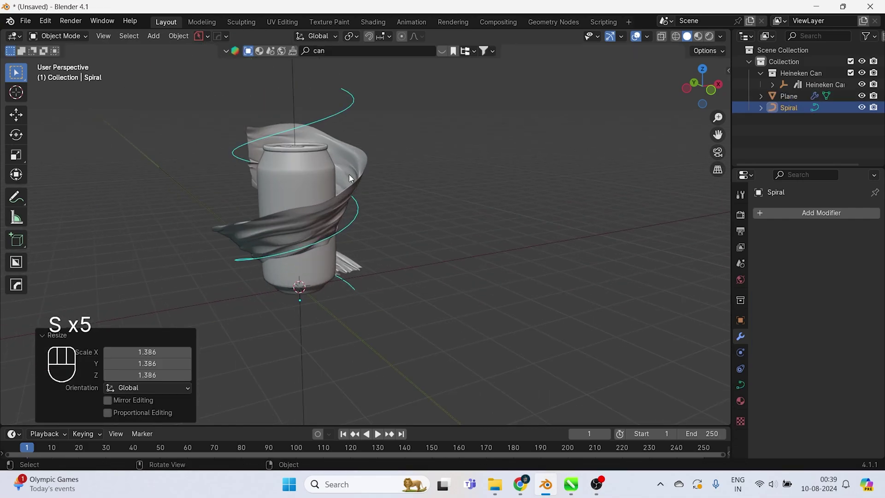
{"action": "key", "text": "s"}
{"action": "key", "text": "z"}
{"action": "key", "text": "z"}
{"action": "key", "text": "s"}
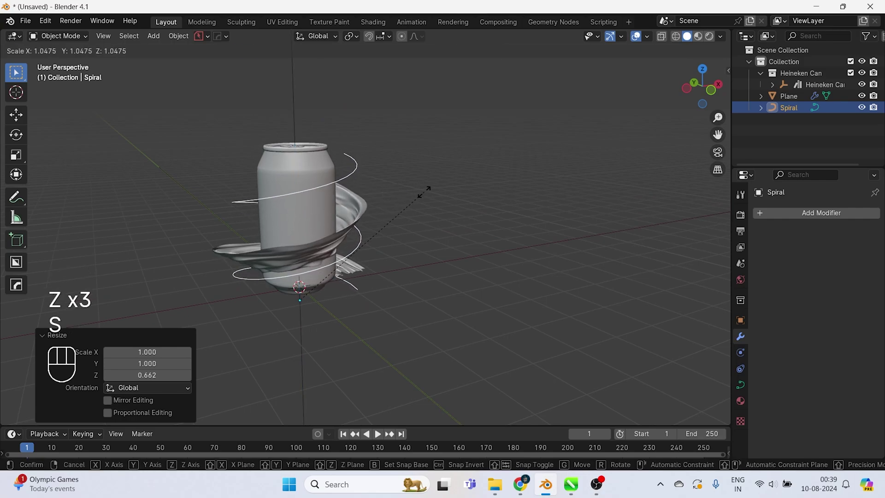
{"action": "left_click_drag", "start_coordinate": [368, 236], "coordinate": [324, 227]}
{"action": "left_click_drag", "start_coordinate": [287, 215], "coordinate": [325, 219]}
{"action": "left_click", "coordinate": [329, 211]}
Step: Shift the spiral on X, then slide the ribbon plane along the spiral in front view
{"action": "left_click_drag", "start_coordinate": [328, 217], "coordinate": [384, 216]}
{"action": "key", "text": "g"}
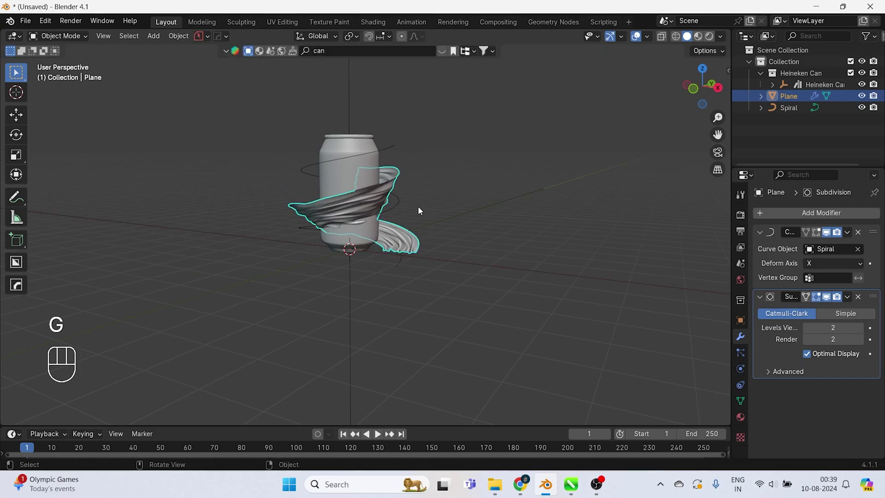
{"action": "left_click", "coordinate": [404, 211]}
{"action": "key", "text": "s"}
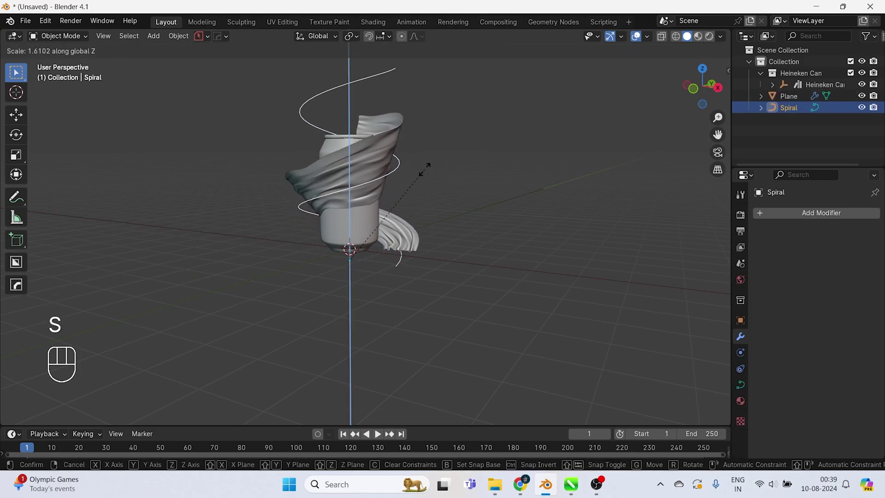
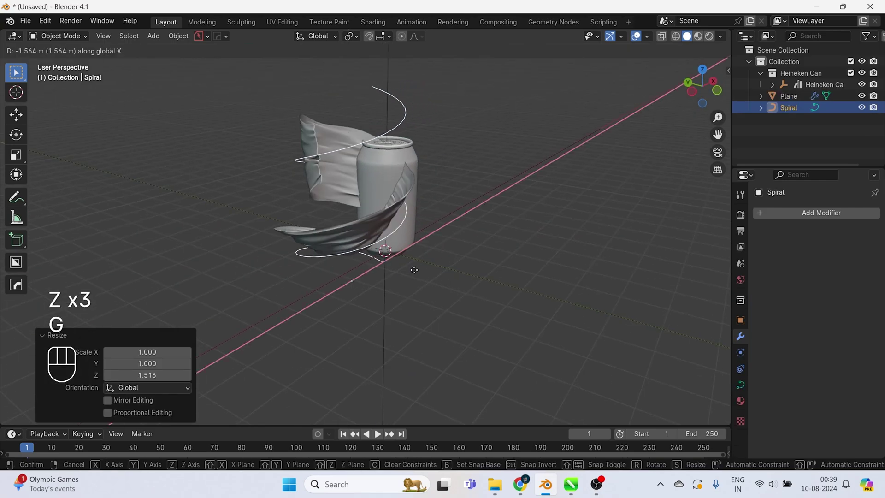
{"action": "left_click", "coordinate": [424, 195]}
{"action": "key", "text": "g"}
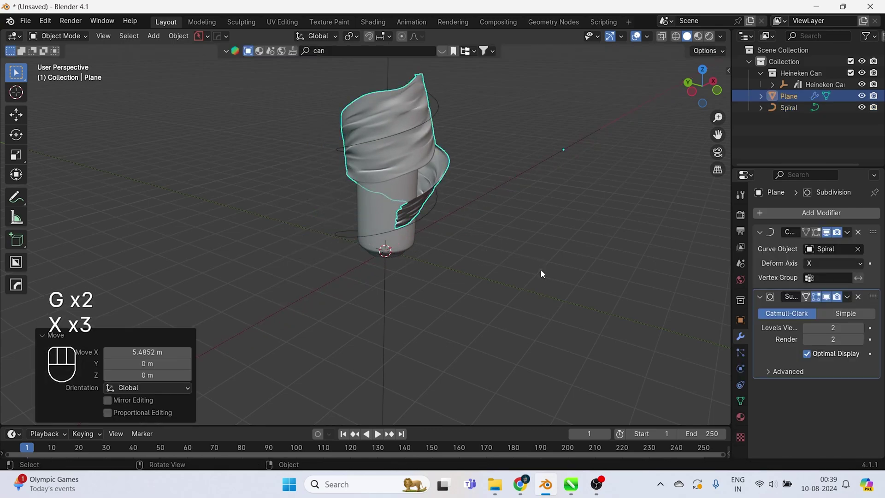
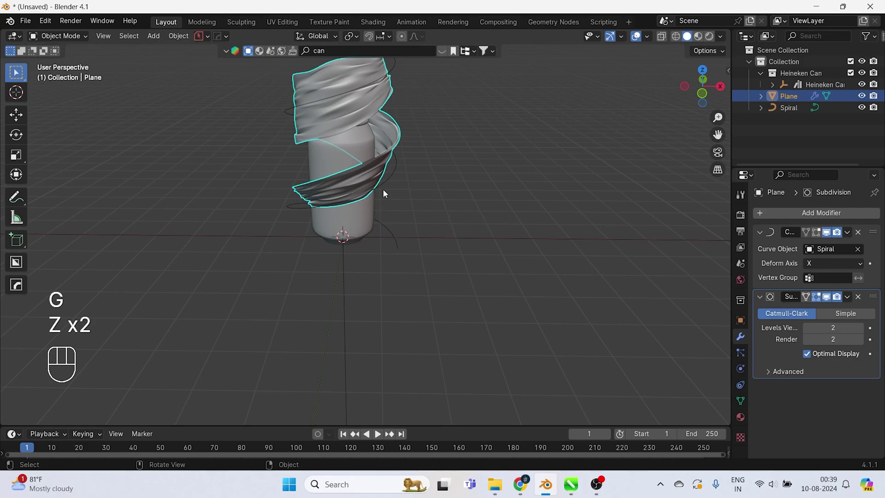
{"action": "left_click", "coordinate": [387, 188]}
{"action": "key", "text": "KP_1"}
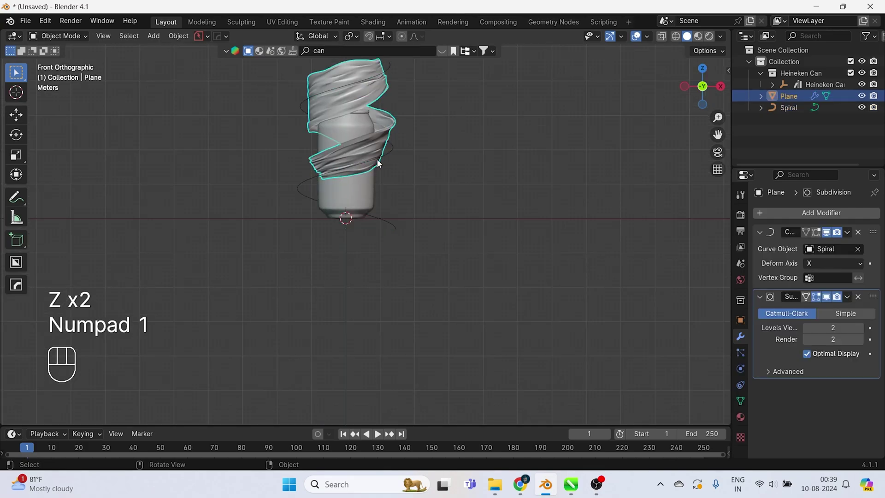
{"action": "key", "text": "g"}
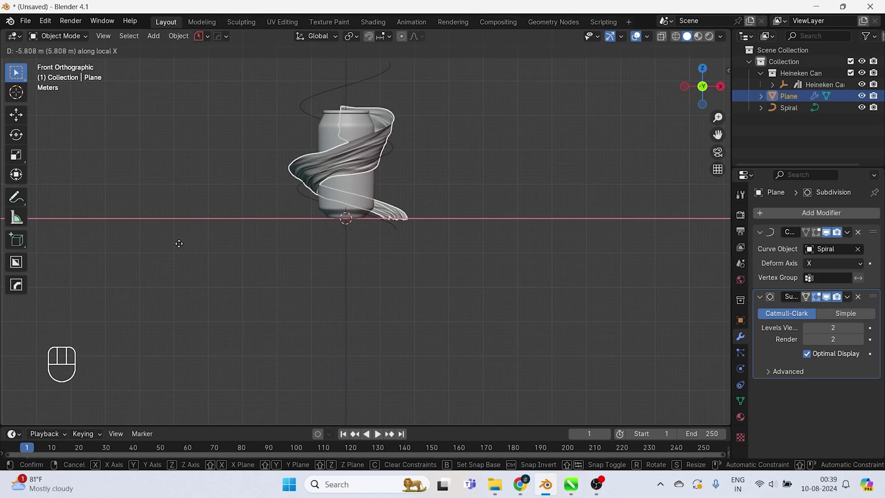
{"action": "left_click_drag", "start_coordinate": [295, 194], "coordinate": [291, 259]}
{"action": "key", "text": "s"}
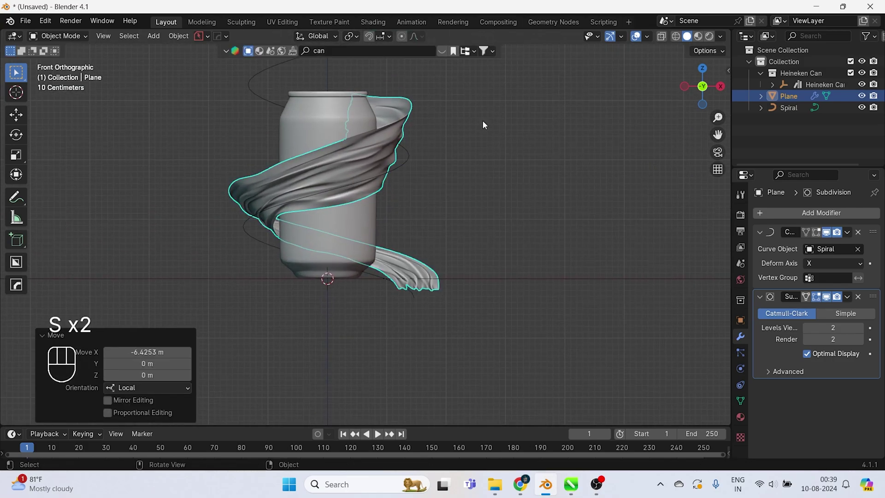
Step: Move all the ribbon's vertices along X with proportional editing to reshape the swirl
{"action": "key", "text": "s"}
{"action": "left_click_drag", "start_coordinate": [451, 145], "coordinate": [521, 203]}
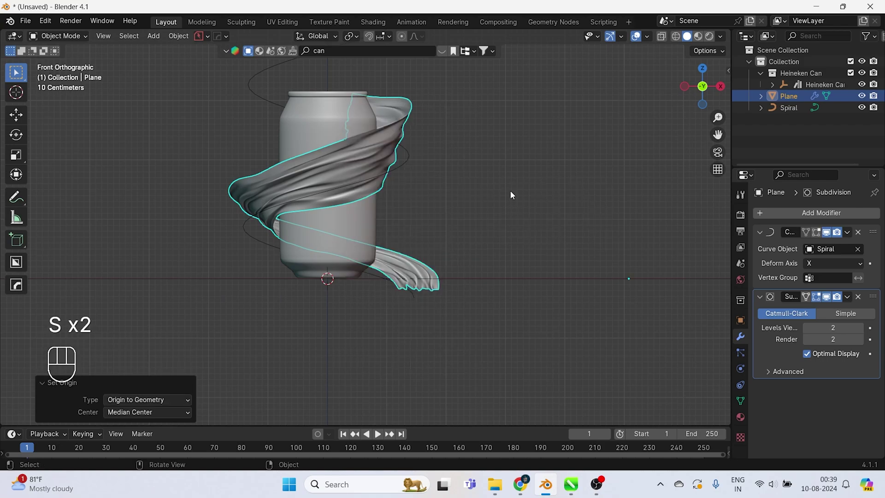
{"action": "key", "text": "s"}
{"action": "key", "text": "s"}
{"action": "key", "text": "Tab"}
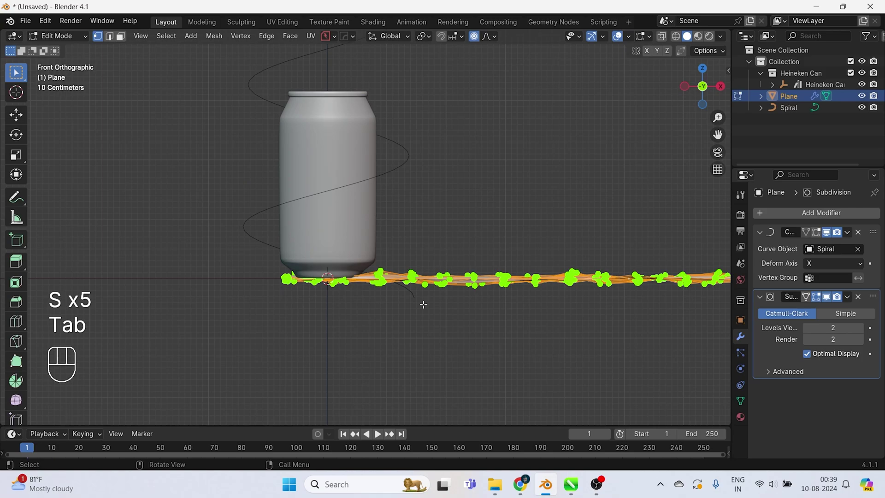
{"action": "key", "text": "a"}
{"action": "key", "text": "g"}
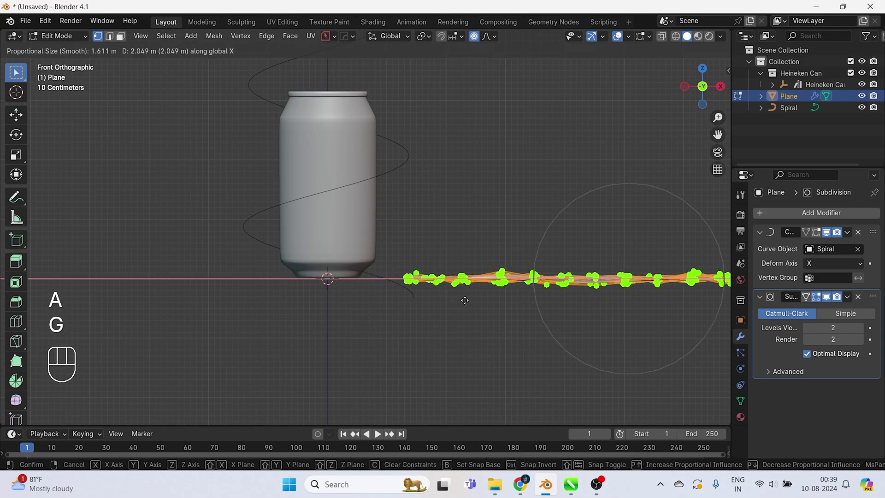
{"action": "key", "text": "x"}
{"action": "key", "text": "x"}
{"action": "key", "text": "o"}
{"action": "key", "text": "g"}
{"action": "key", "text": "x"}
{"action": "key", "text": "Tab"}
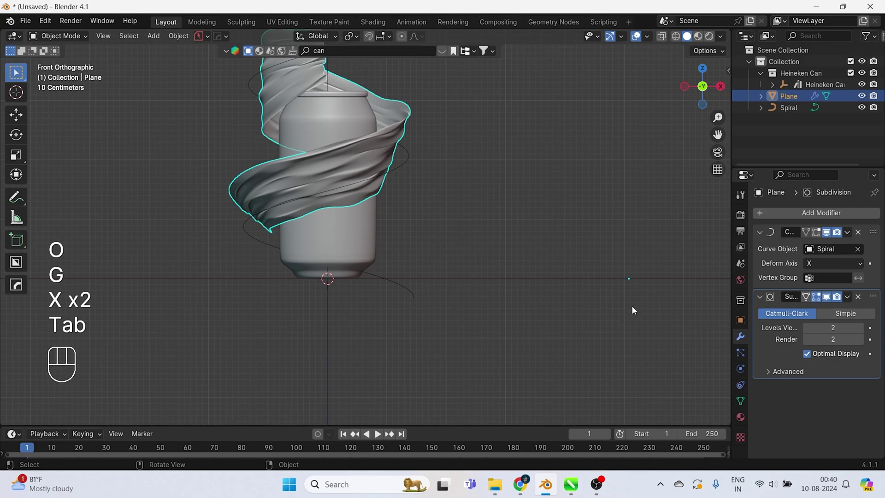
Step: Undo the stray edits and scale the ribbon plane up to about 1.18 around the rim
{"action": "key", "text": "s"}
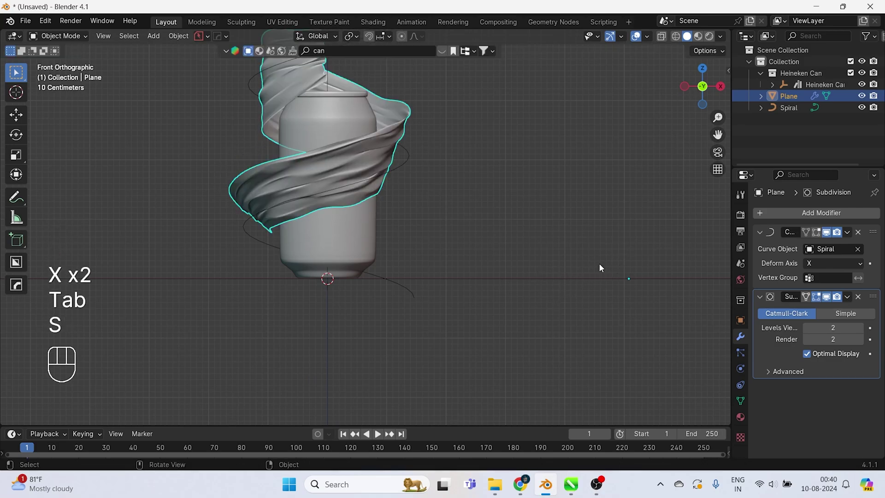
{"action": "key", "text": "ctrl+z"}
{"action": "key", "text": "ctrl+z"}
{"action": "key", "text": "Tab"}
{"action": "left_click", "coordinate": [379, 192]}
{"action": "key", "text": "s"}
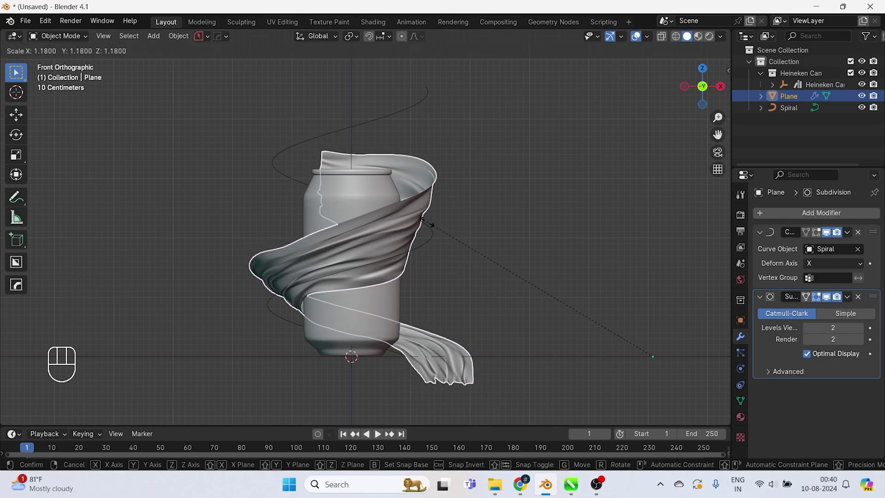
{"action": "left_click", "coordinate": [409, 228]}
{"action": "left_click_drag", "start_coordinate": [722, 44], "coordinate": [621, 72]}
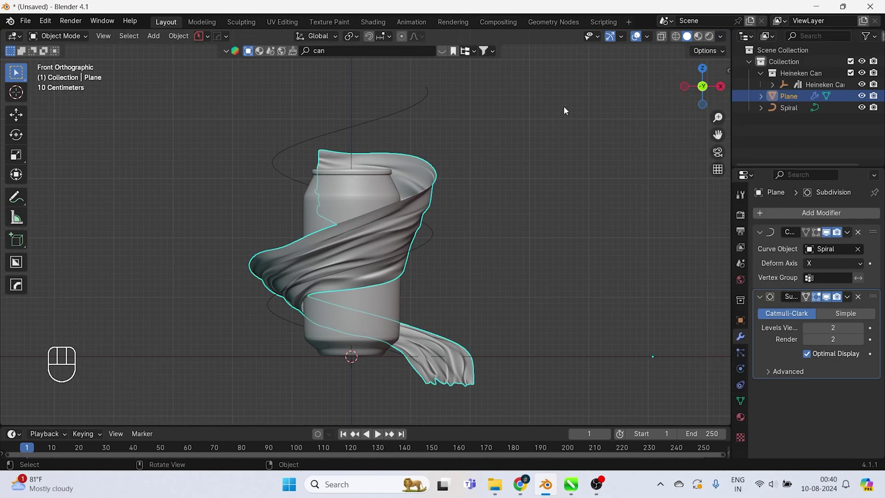
{"action": "left_click", "coordinate": [649, 40]}
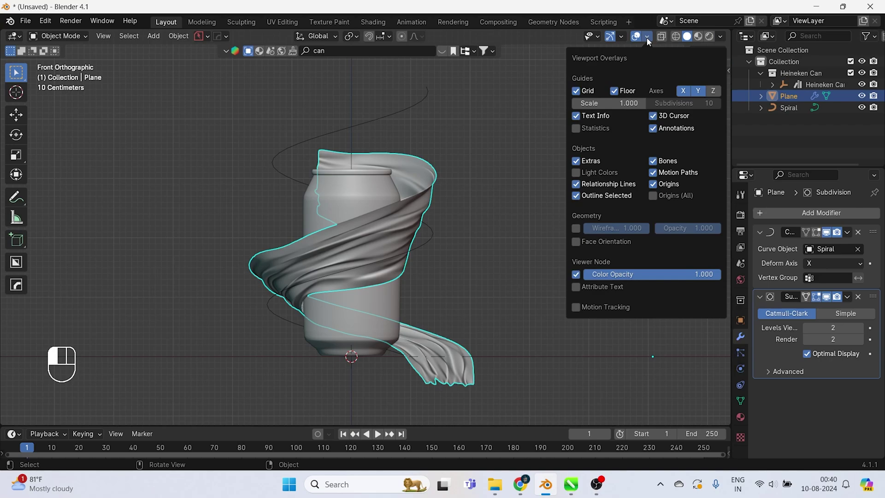
{"action": "left_click_drag", "start_coordinate": [625, 41], "coordinate": [769, 88]}
{"action": "left_click_drag", "start_coordinate": [724, 55], "coordinate": [547, 200]}
{"action": "left_click_drag", "start_coordinate": [530, 241], "coordinate": [536, 221]}
{"action": "left_click_drag", "start_coordinate": [710, 321], "coordinate": [714, 319]}
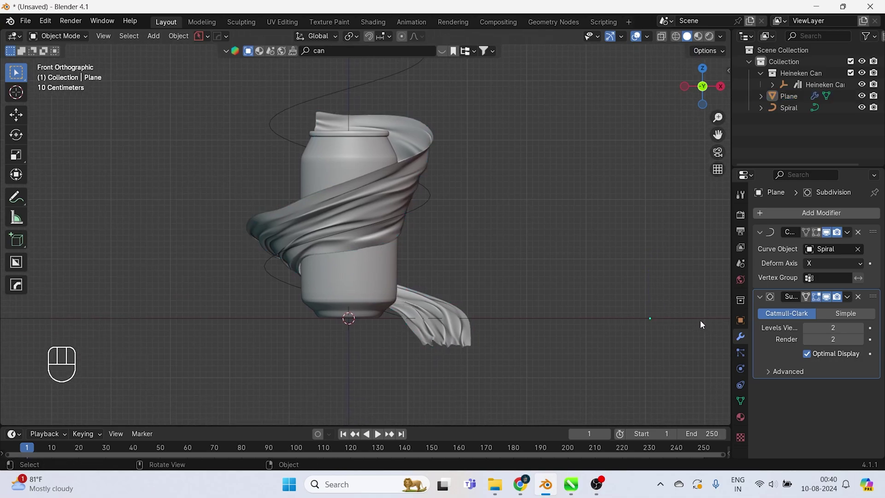
{"action": "key", "text": "g"}
{"action": "left_click_drag", "start_coordinate": [494, 288], "coordinate": [468, 222]}
{"action": "left_click_drag", "start_coordinate": [458, 248], "coordinate": [457, 297]}
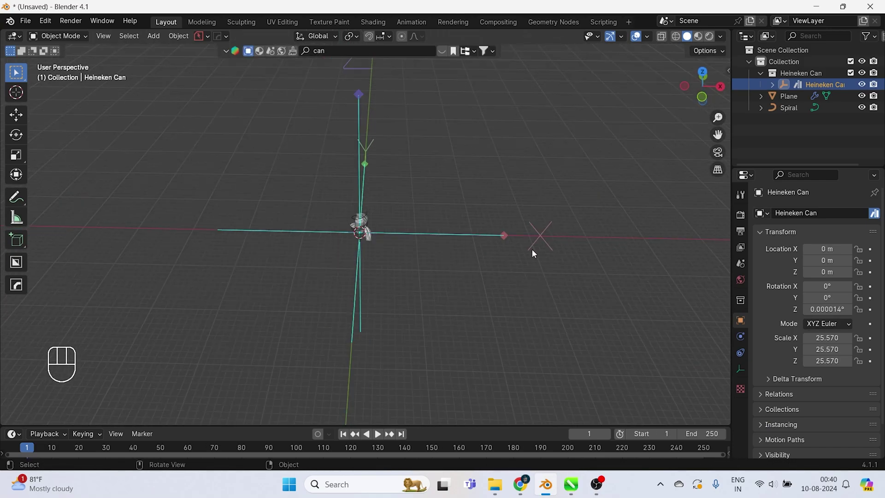
{"action": "key", "text": "g"}
{"action": "key", "text": "x"}
{"action": "key", "text": "x"}
{"action": "key", "text": "Tab"}
{"action": "key", "text": "Tab"}
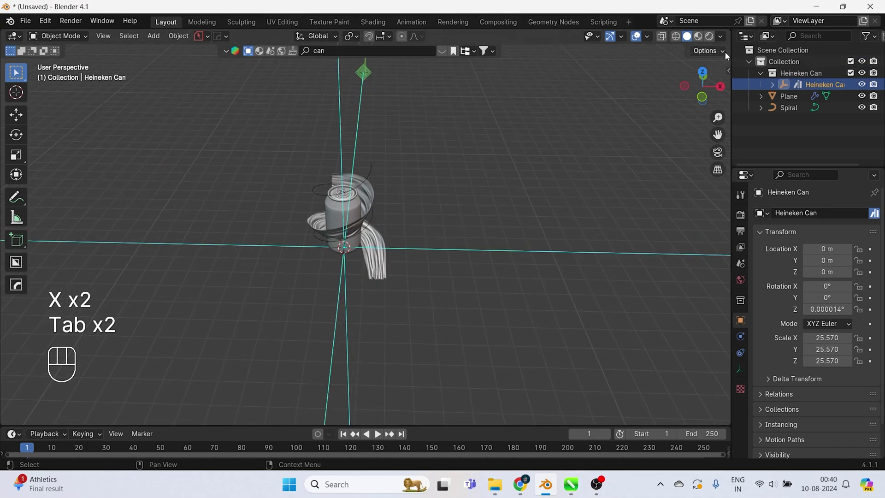
{"action": "left_click_drag", "start_coordinate": [729, 57], "coordinate": [418, 237]}
{"action": "left_click_drag", "start_coordinate": [391, 246], "coordinate": [403, 199]}
{"action": "key", "text": "KP_1"}
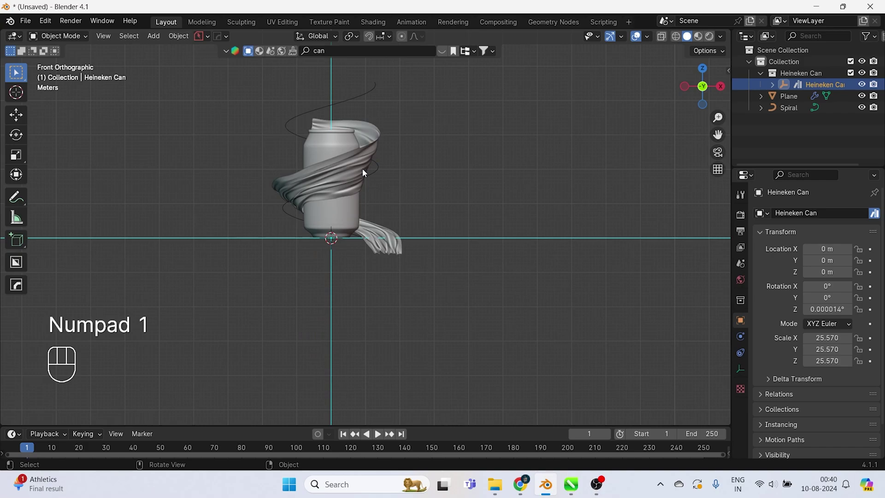
Step: Rescale the spiral curve so it fits around the can
{"action": "left_click", "coordinate": [366, 174]}
{"action": "key", "text": "s"}
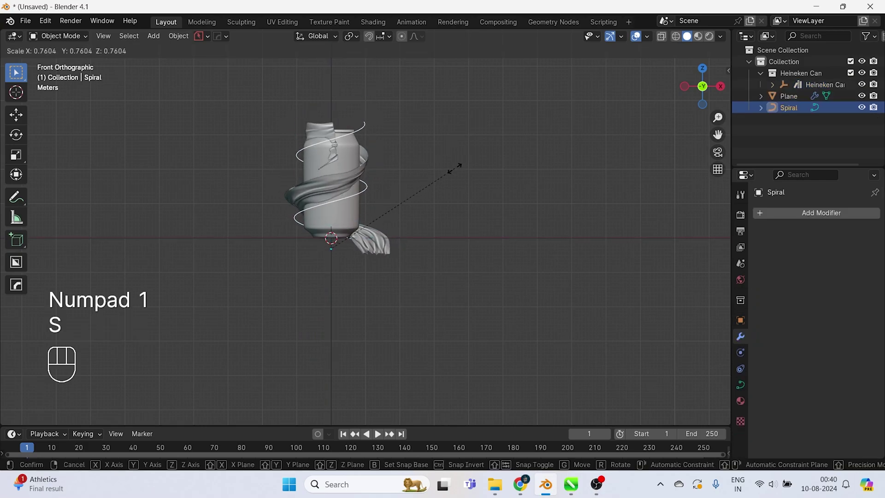
{"action": "key", "text": "s"}
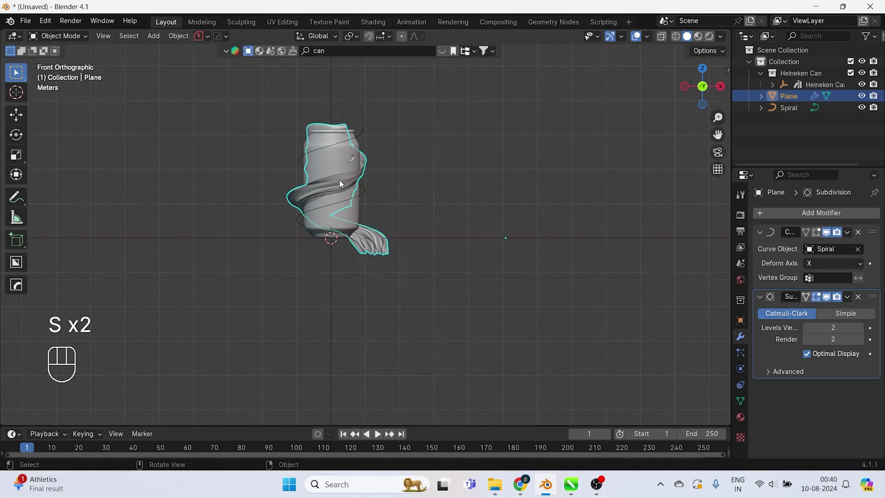
{"action": "left_click_drag", "start_coordinate": [368, 200], "coordinate": [387, 199]}
{"action": "key", "text": "s"}
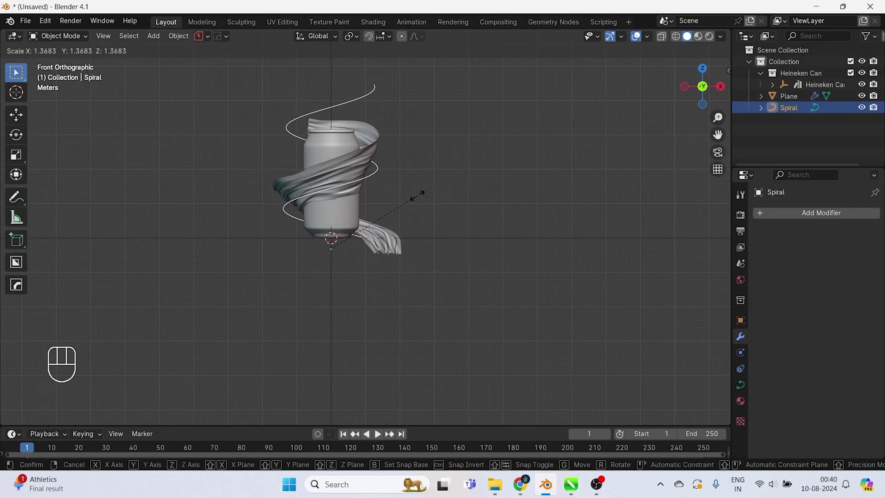
{"action": "key", "text": "s"}
{"action": "key", "text": "s"}
{"action": "left_click", "coordinate": [361, 194]}
Step: Reposition the spiral along Z and then along Y relative to the can
{"action": "key", "text": "s"}
{"action": "key", "text": "z"}
{"action": "left_click", "coordinate": [398, 294]}
{"action": "key", "text": "g"}
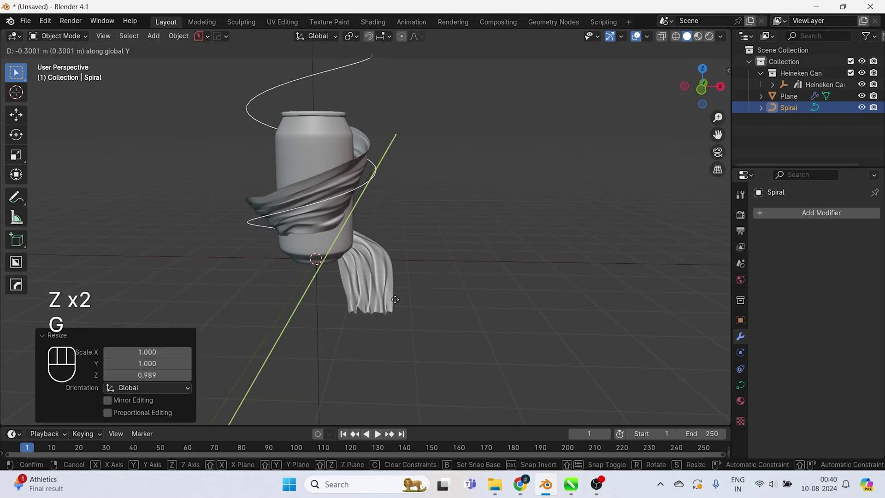
{"action": "key", "text": "y"}
{"action": "key", "text": "y"}
{"action": "left_click", "coordinate": [327, 185]}
Step: Slide the wavy sheet along the spiral and raise it vertically in front view
{"action": "key", "text": "g"}
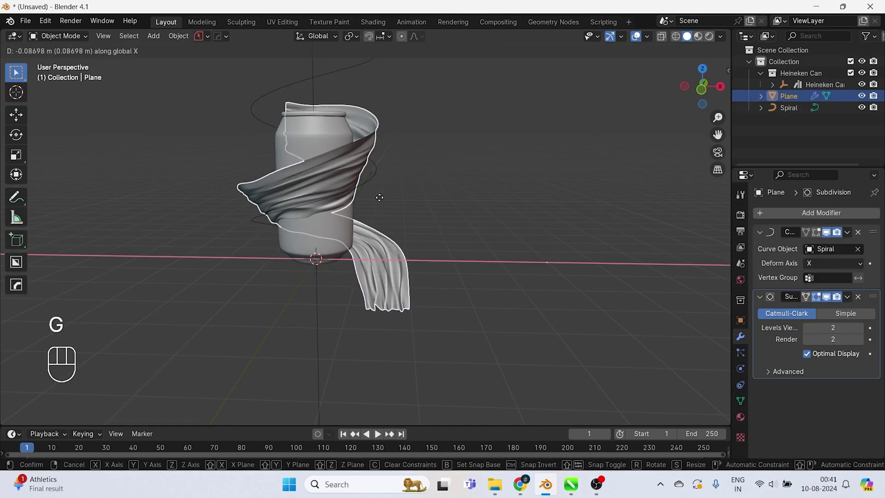
{"action": "left_click_drag", "start_coordinate": [347, 354], "coordinate": [411, 369]}
{"action": "left_click", "coordinate": [411, 370]}
{"action": "right_click", "coordinate": [410, 370]}
{"action": "key", "text": "g"}
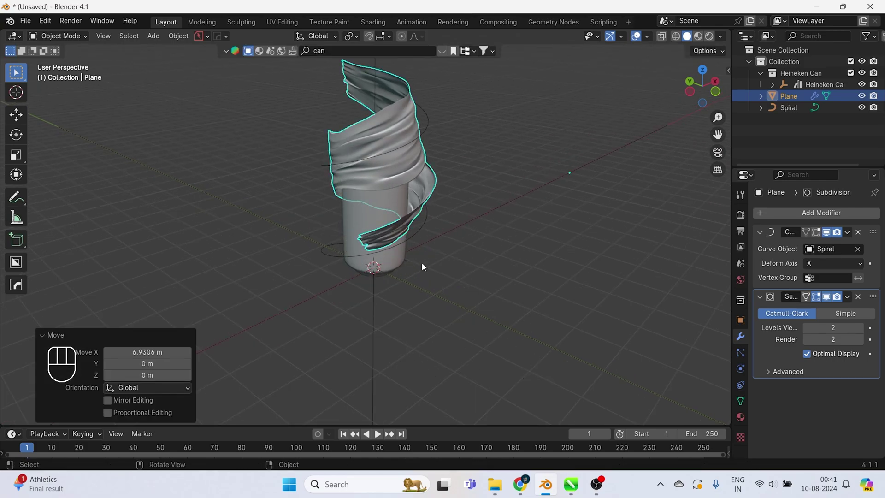
{"action": "key", "text": "KP_1"}
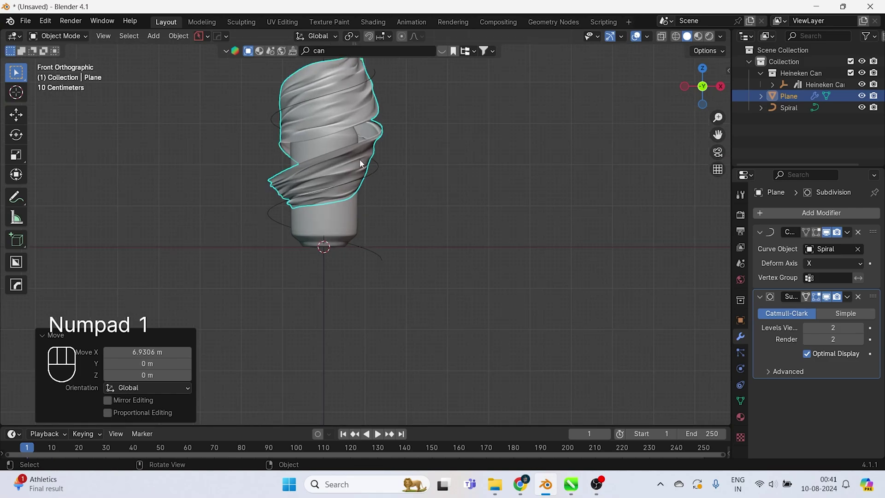
{"action": "left_click", "coordinate": [378, 157]}
{"action": "key", "text": "g"}
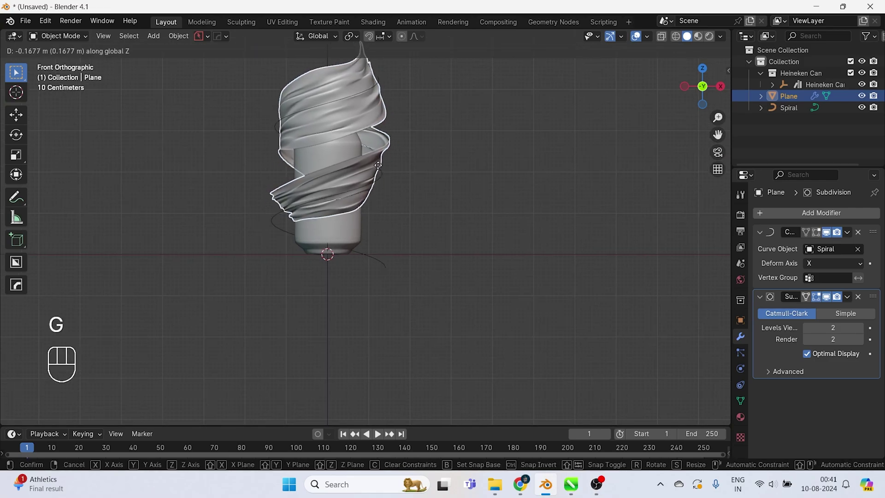
{"action": "key", "text": "z"}
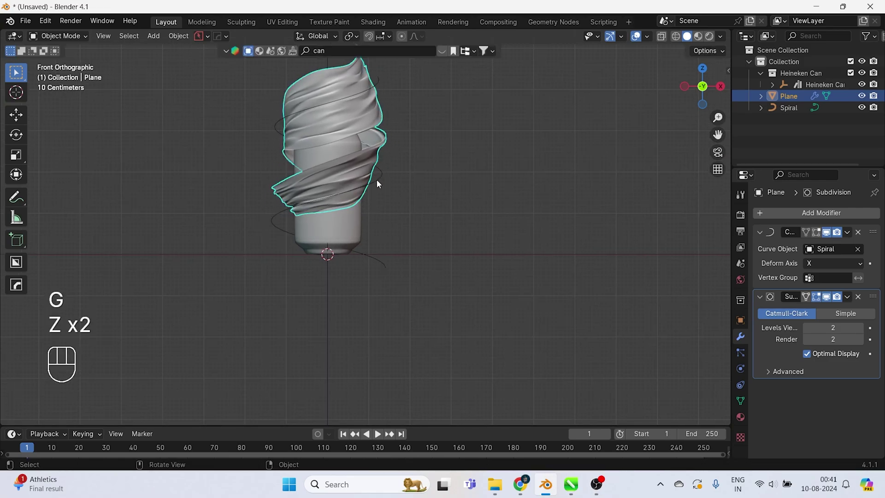
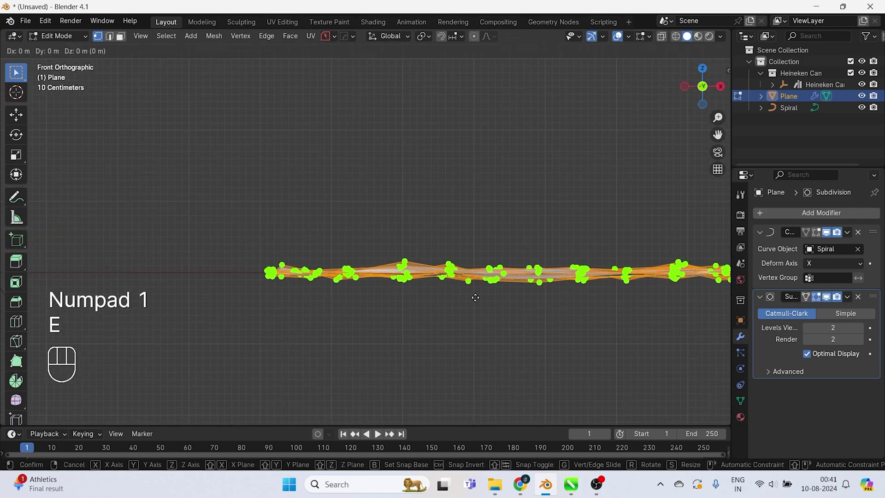
Step: Apply the Curve modifier permanently on the sheet and delete the spiral object
{"action": "key", "text": "Tab"}
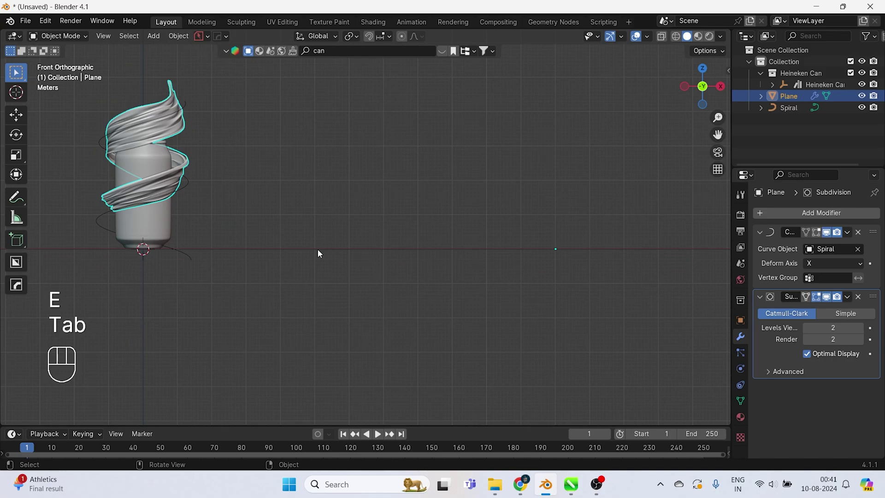
{"action": "left_click", "coordinate": [307, 243]}
{"action": "left_click", "coordinate": [328, 199]}
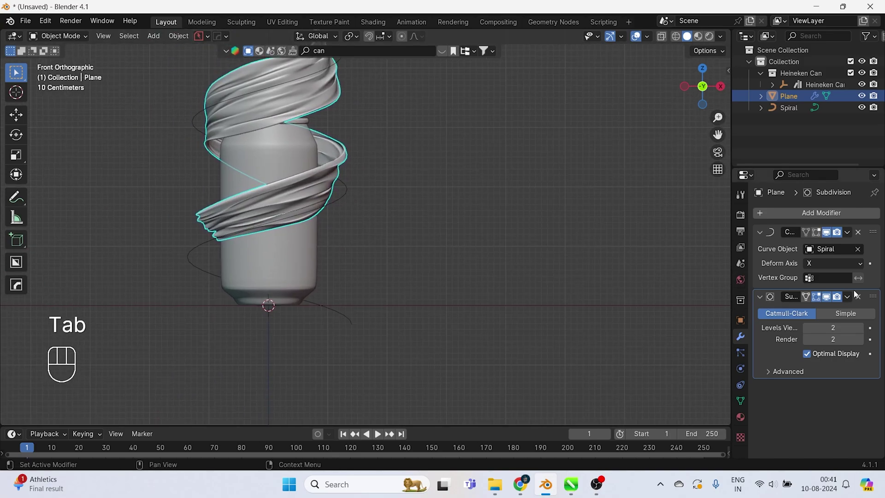
{"action": "key", "text": "ctrl+a"}
{"action": "left_click_drag", "start_coordinate": [340, 198], "coordinate": [366, 195]}
{"action": "left_click", "coordinate": [365, 195]}
{"action": "key", "text": "g"}
{"action": "key", "text": "z"}
{"action": "key", "text": "Delete"}
Step: Lower the swirl along Z and rotate it around the vertical axis about the can
{"action": "key", "text": "g"}
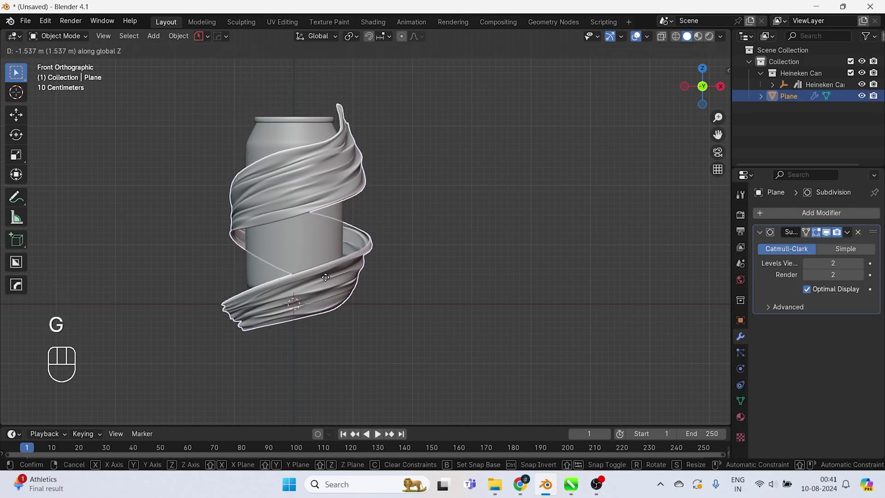
{"action": "key", "text": "z"}
{"action": "key", "text": "r"}
{"action": "key", "text": "z"}
{"action": "right_click", "coordinate": [365, 261]}
{"action": "key", "text": "r"}
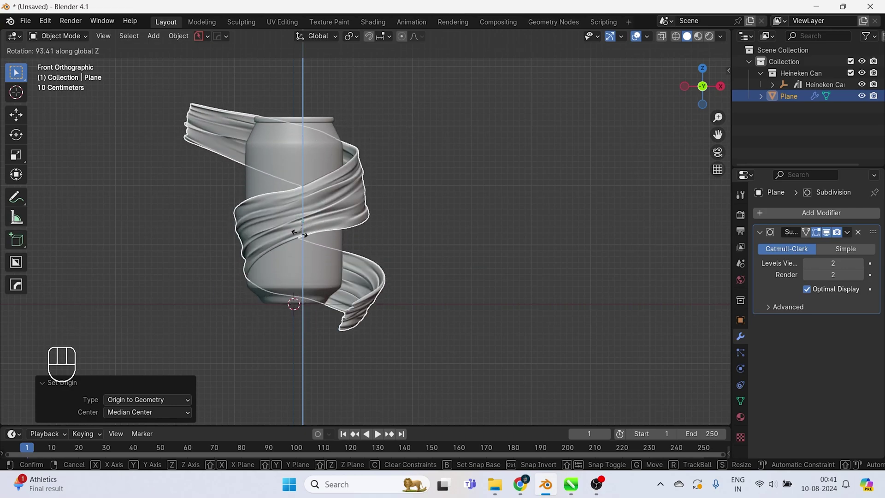
{"action": "left_click", "coordinate": [463, 179]}
{"action": "left_click", "coordinate": [411, 238]}
{"action": "key", "text": "z"}
{"action": "key", "text": "z"}
{"action": "left_click", "coordinate": [358, 130]}
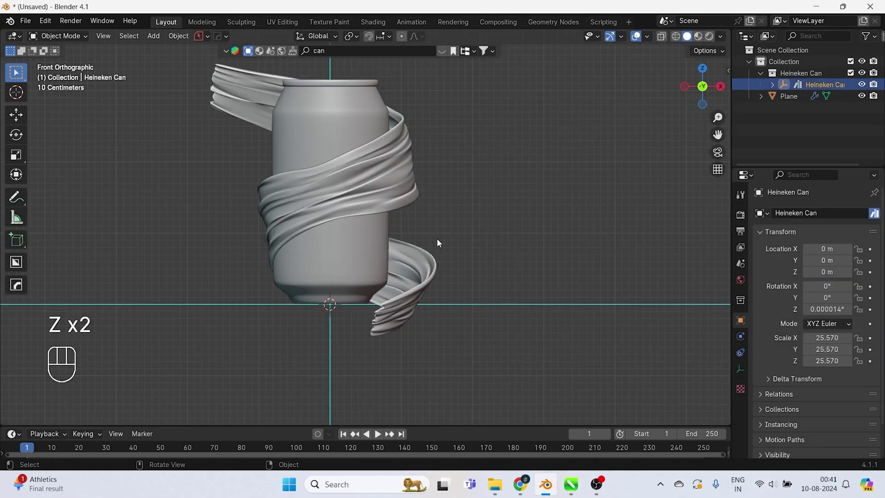
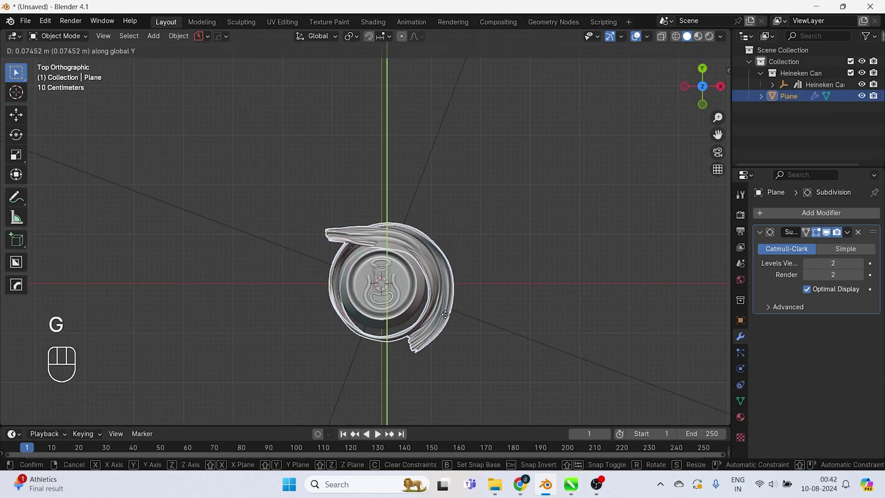
Step: Nudge the swirl along Y from top view and save the project as can.blend
{"action": "key", "text": "y"}
{"action": "left_click_drag", "start_coordinate": [445, 307], "coordinate": [460, 182]}
{"action": "key", "text": "KP_1"}
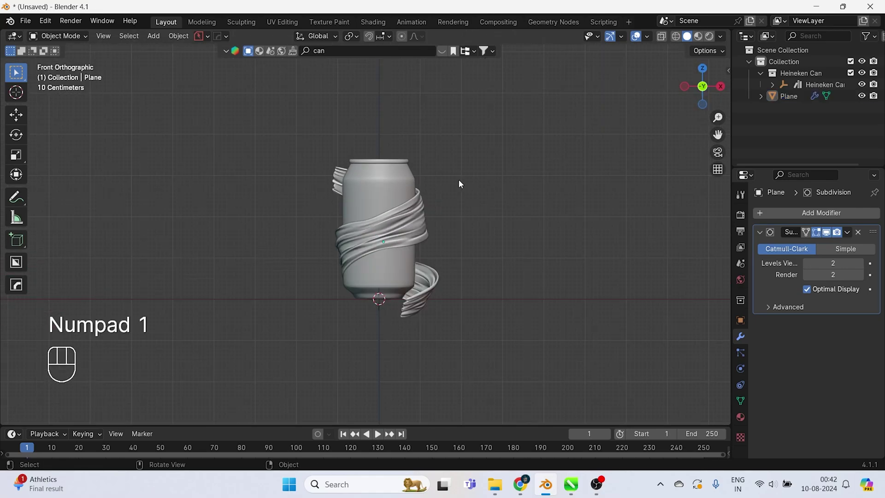
{"action": "left_click", "coordinate": [476, 212]}
{"action": "key", "text": "ctrl+shift+s"}
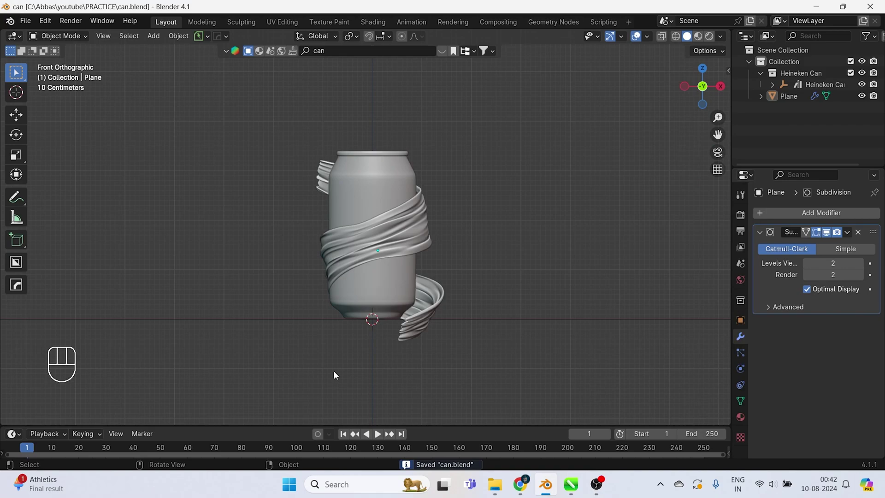
Step: Add a cube mesh and move it along Y beside the can in top view
{"action": "left_click", "coordinate": [426, 242]}
{"action": "key", "text": "g"}
{"action": "key", "text": "x"}
{"action": "left_click", "coordinate": [484, 239]}
{"action": "key", "text": "KP_7"}
{"action": "key", "text": "shift+a"}
{"action": "key", "text": "s"}
{"action": "key", "text": "s"}
{"action": "key", "text": "g"}
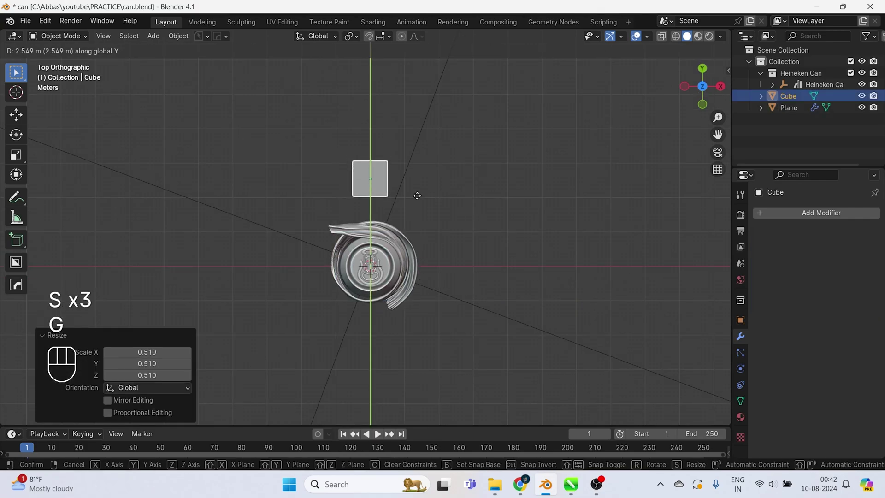
{"action": "key", "text": "y"}
Step: Shrink the cube and lower it along Z next to the can, checking from front and top
{"action": "key", "text": "KP_1"}
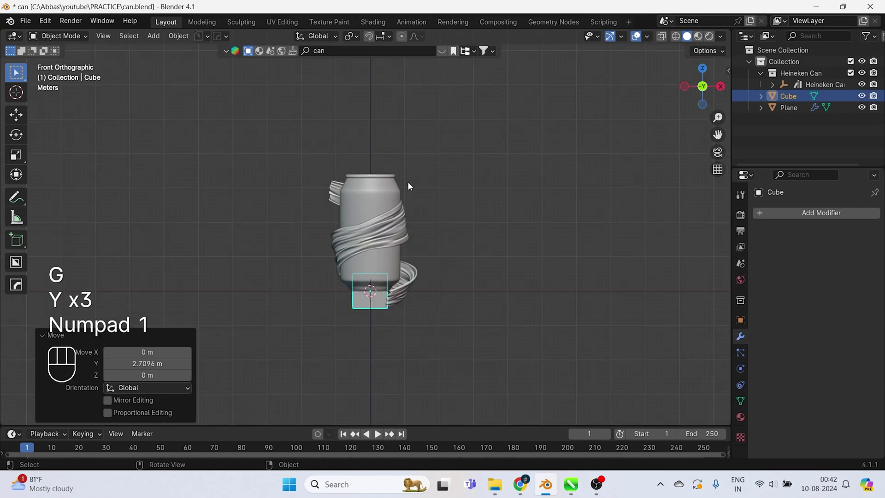
{"action": "key", "text": "g"}
{"action": "key", "text": "z"}
{"action": "key", "text": "z"}
{"action": "key", "text": "s"}
{"action": "key", "text": "z"}
{"action": "key", "text": "z"}
{"action": "key", "text": "g"}
{"action": "left_click_drag", "start_coordinate": [408, 294], "coordinate": [320, 284]}
{"action": "left_click_drag", "start_coordinate": [320, 284], "coordinate": [342, 278]}
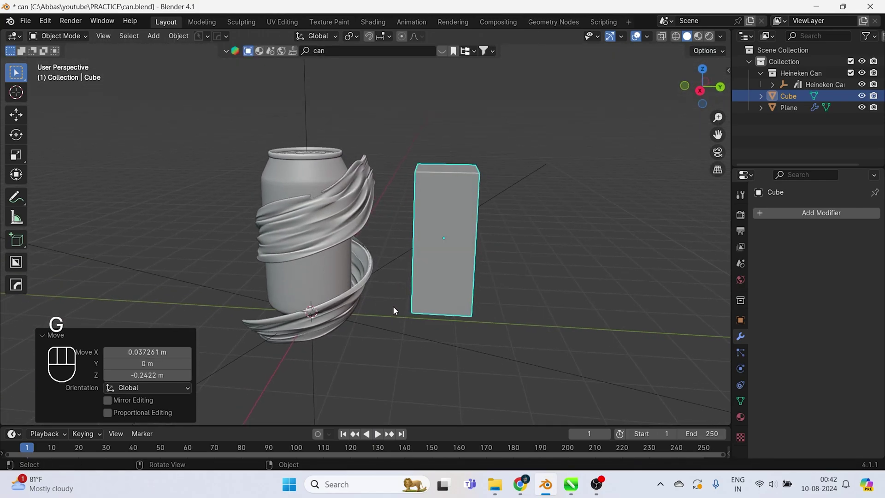
{"action": "key", "text": "KP_7"}
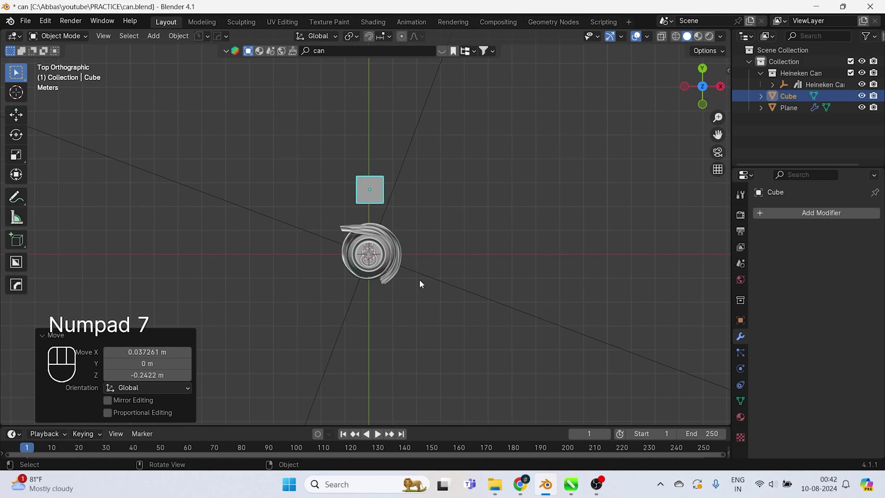
{"action": "left_click_drag", "start_coordinate": [377, 253], "coordinate": [375, 224]}
{"action": "left_click_drag", "start_coordinate": [347, 190], "coordinate": [330, 138]}
Step: Scale and reposition the Liquid Domain along Y from the top view to widen it
{"action": "key", "text": "F3"}
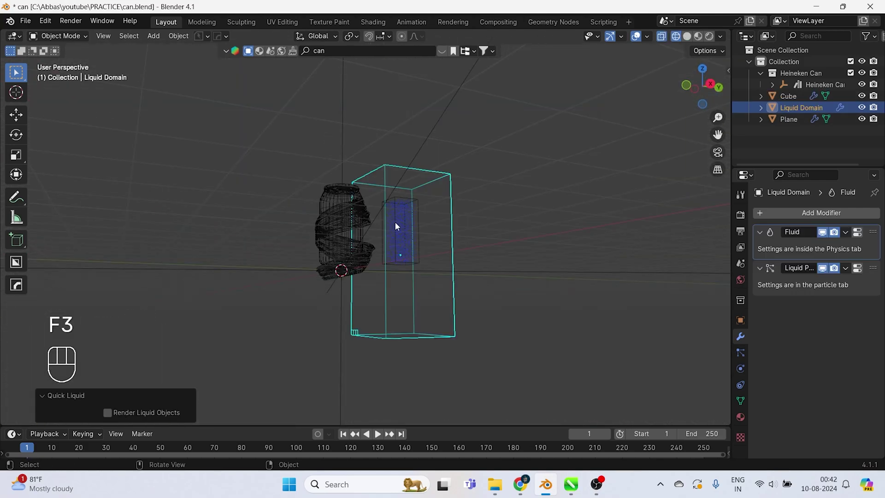
{"action": "key", "text": "KP_7"}
{"action": "key", "text": "s"}
{"action": "key", "text": "s"}
{"action": "key", "text": "g"}
{"action": "key", "text": "y"}
{"action": "key", "text": "s"}
{"action": "key", "text": "s"}
{"action": "key", "text": "g"}
{"action": "key", "text": "y"}
{"action": "key", "text": "y"}
Step: From the front view, stretch and lift the domain along Z so it encloses the can
{"action": "key", "text": "KP_1"}
{"action": "key", "text": "s"}
{"action": "key", "text": "z"}
{"action": "key", "text": "g"}
{"action": "key", "text": "z"}
{"action": "key", "text": "z"}
{"action": "left_click_drag", "start_coordinate": [405, 296], "coordinate": [339, 297]}
{"action": "key", "text": "g"}
{"action": "key", "text": "z"}
{"action": "middle_click", "coordinate": [369, 324]}
Step: Select the small Cube and show its Fluid Flow settings in the Physics properties
{"action": "left_click", "coordinate": [402, 262]}
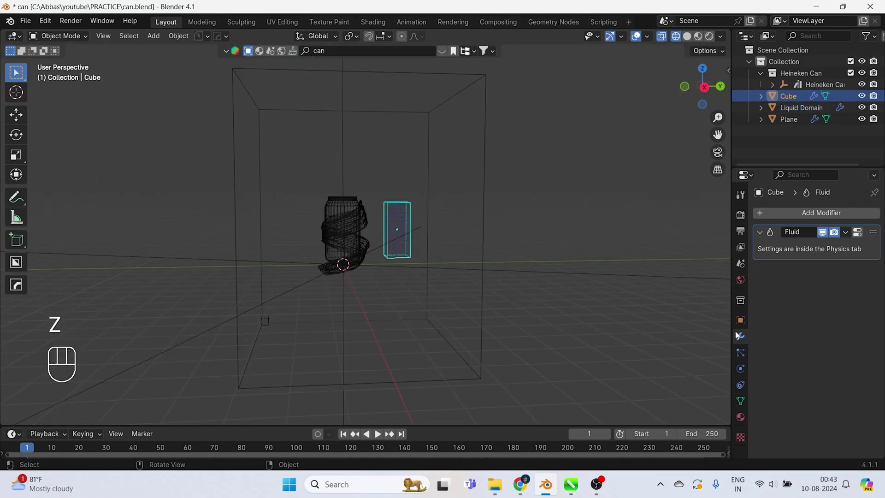
{"action": "left_click", "coordinate": [745, 359]}
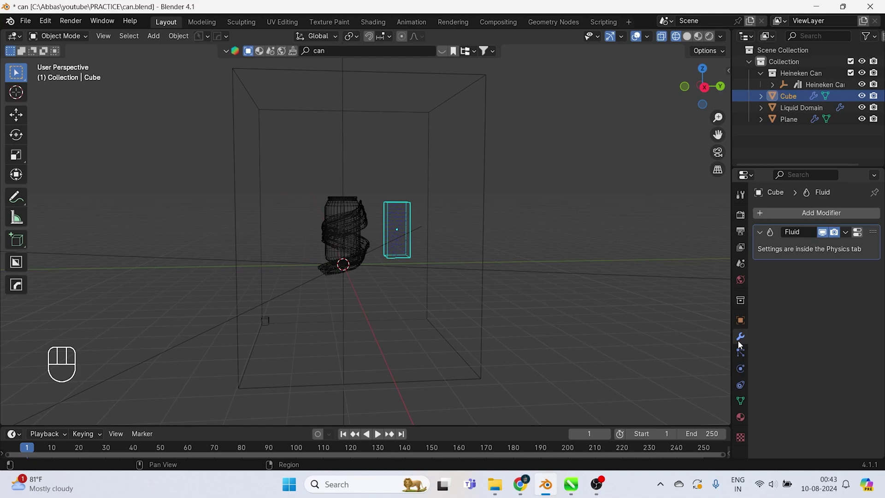
{"action": "left_click", "coordinate": [764, 237]}
{"action": "left_click", "coordinate": [745, 365]}
{"action": "left_click", "coordinate": [777, 377]}
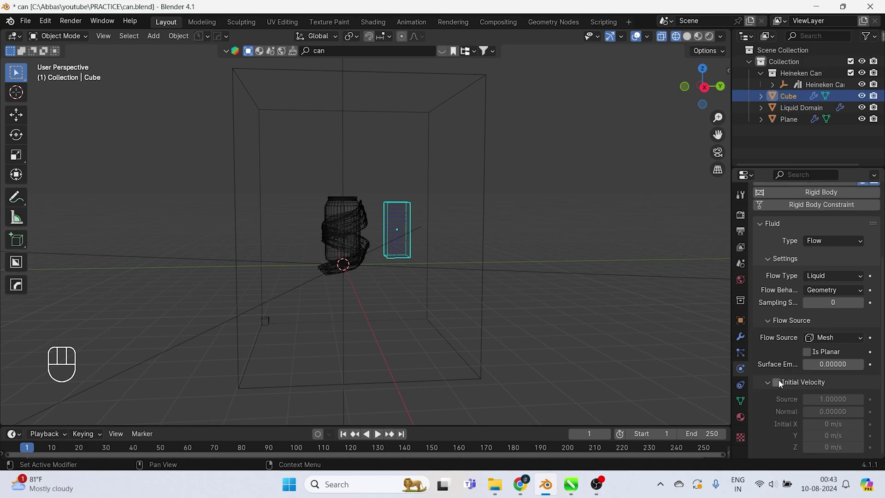
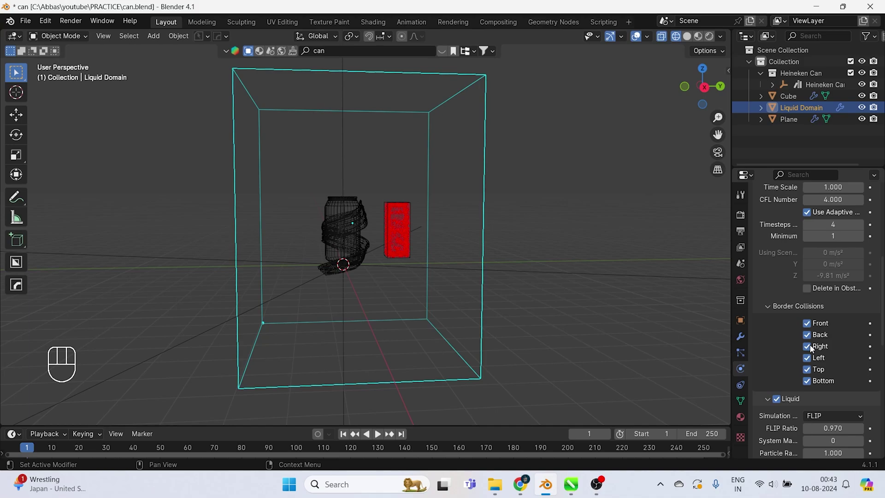
Step: Turn off the domain's border collisions, enable Mesh generation and reach the cache Type choices
{"action": "left_click_drag", "start_coordinate": [812, 365], "coordinate": [811, 381]}
{"action": "left_click", "coordinate": [811, 381]}
{"action": "left_click", "coordinate": [810, 387]}
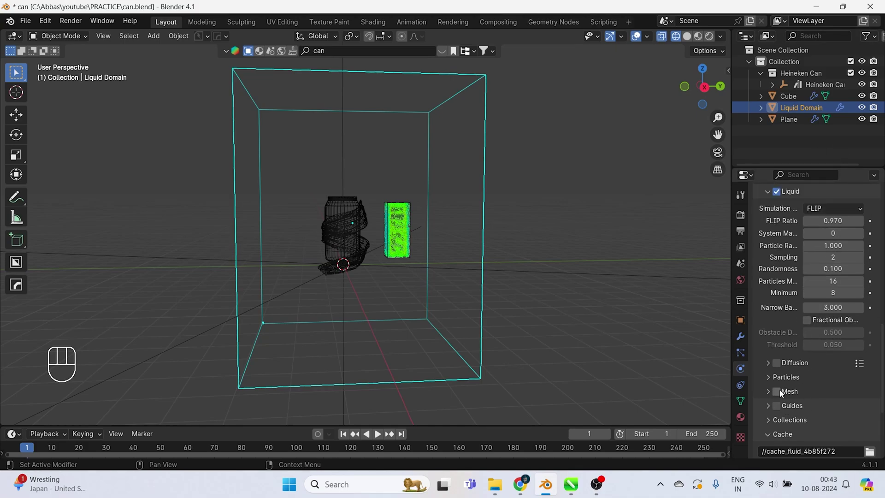
{"action": "left_click", "coordinate": [788, 405]}
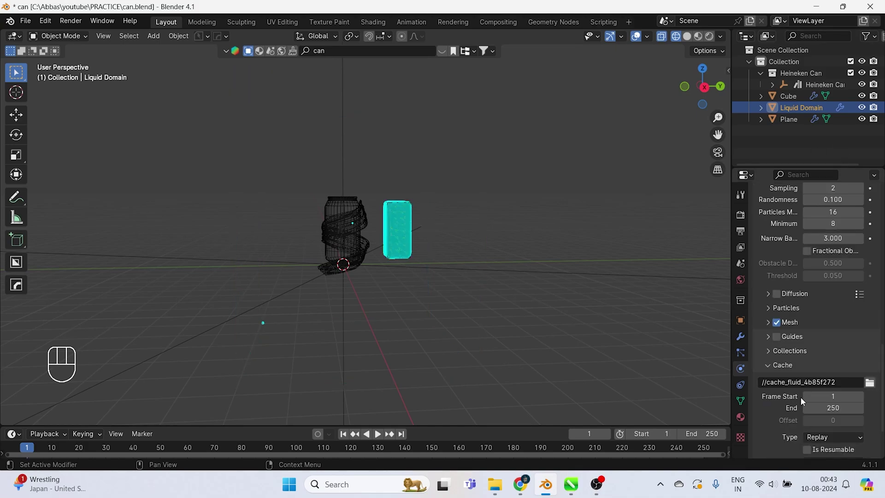
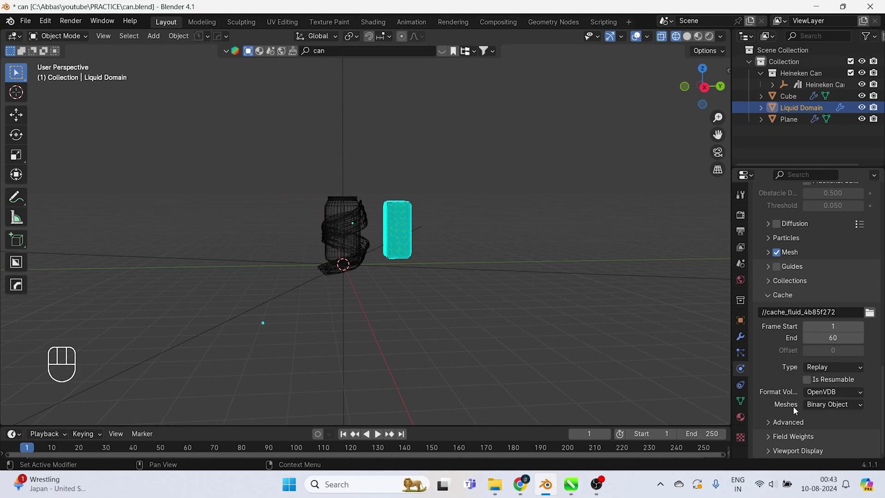
{"action": "left_click", "coordinate": [786, 436]}
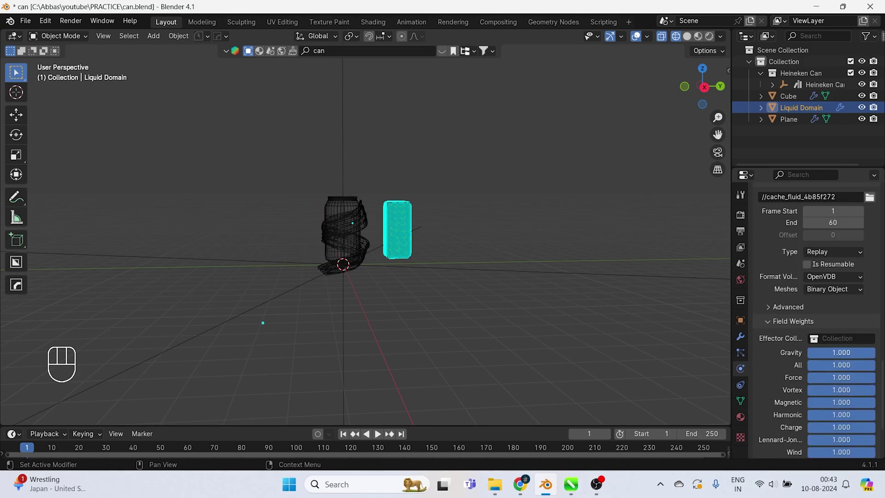
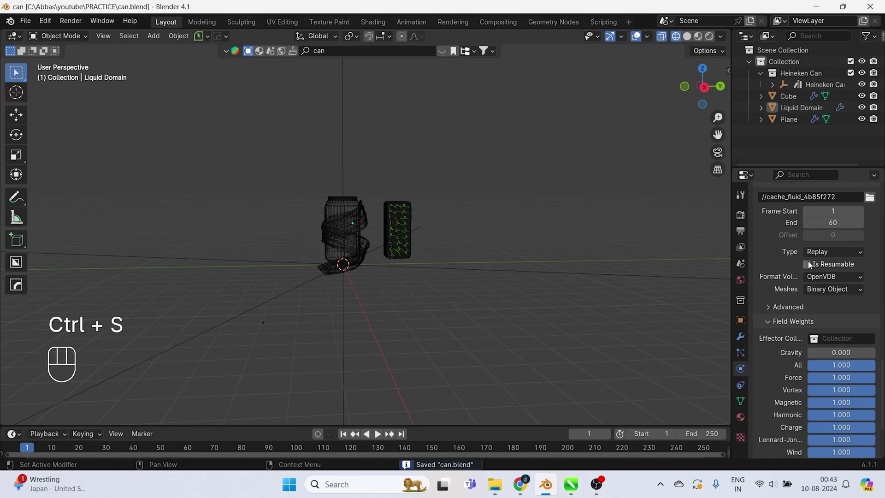
Step: Set the cache Type to All and bake the fluid, stopping partway around frame 57
{"action": "left_click_drag", "start_coordinate": [824, 252], "coordinate": [827, 290]}
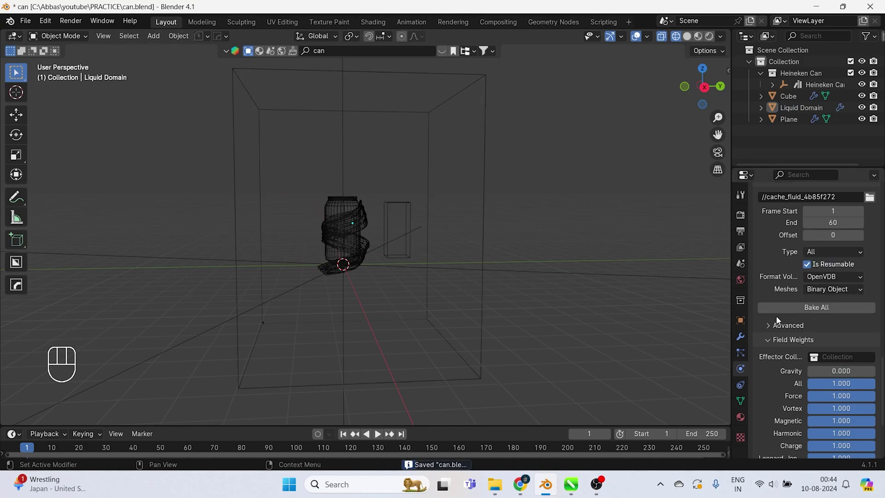
{"action": "left_click_drag", "start_coordinate": [806, 311], "coordinate": [393, 290]}
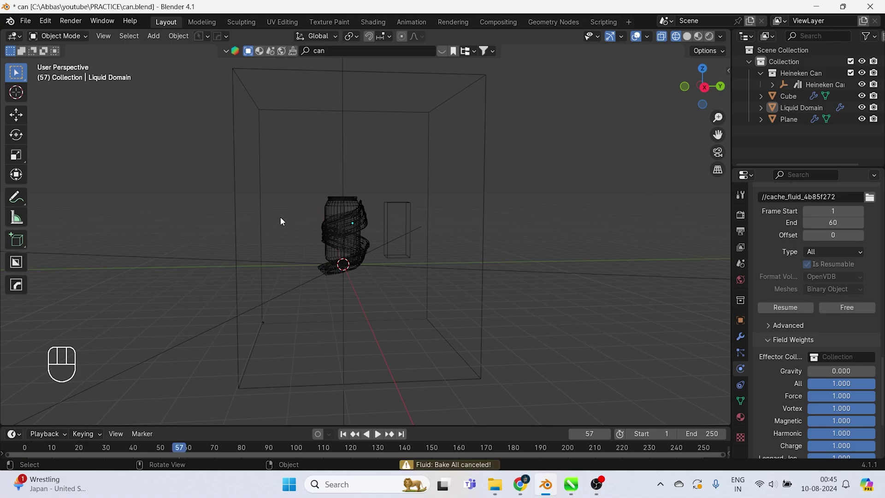
{"action": "left_click", "coordinate": [346, 229]}
{"action": "left_click", "coordinate": [808, 280]}
{"action": "left_click_drag", "start_coordinate": [823, 340], "coordinate": [819, 385]}
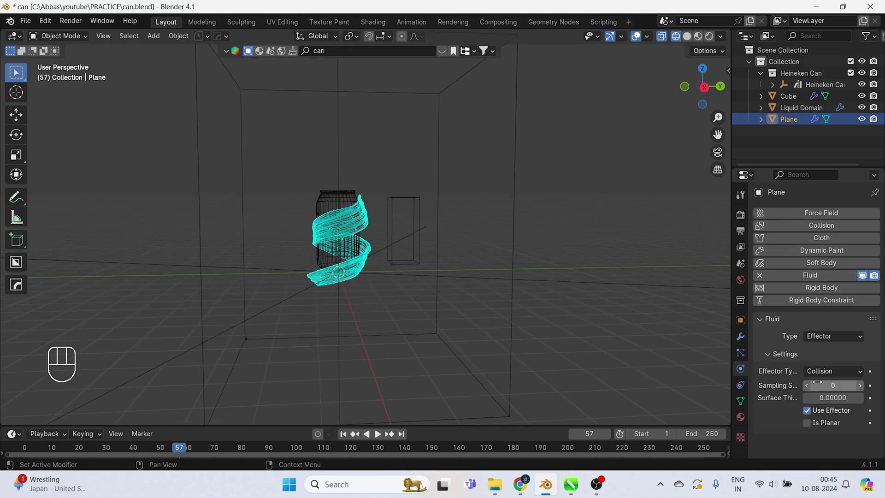
Step: Give the can Fluid physics as an Effector and save can.blend
{"action": "left_click", "coordinate": [325, 206]}
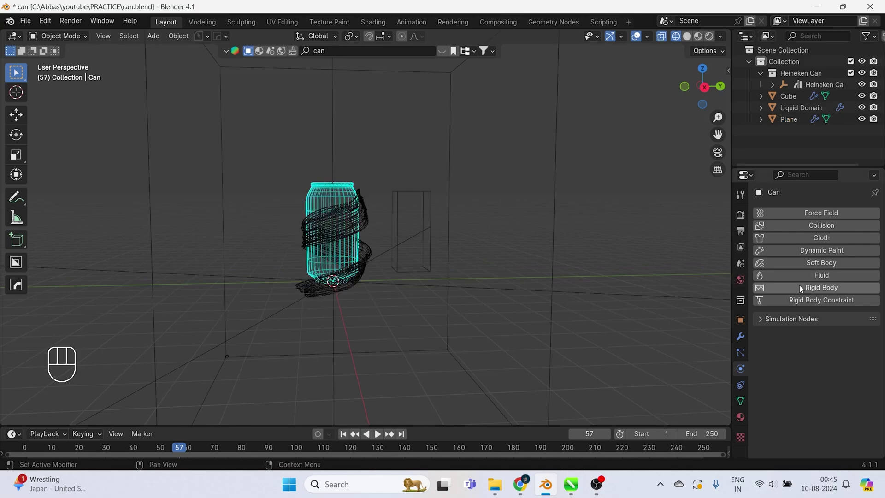
{"action": "left_click", "coordinate": [801, 275]}
{"action": "left_click", "coordinate": [820, 356]}
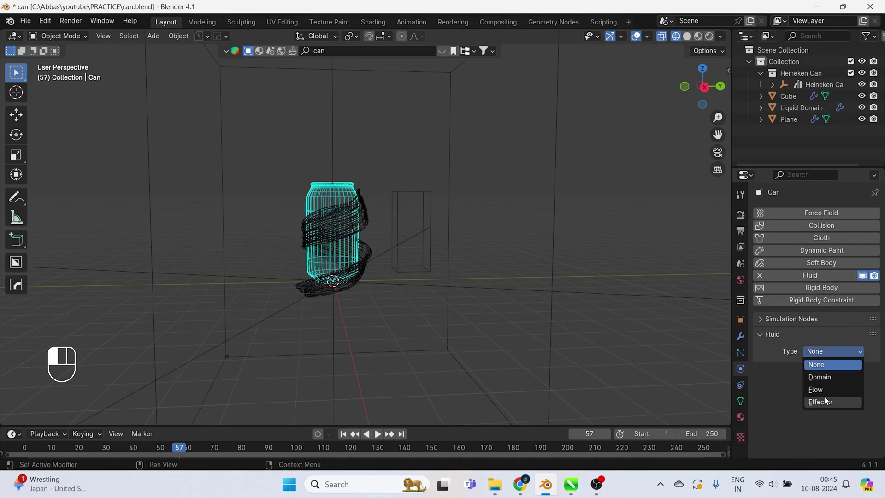
{"action": "left_click", "coordinate": [648, 297]}
{"action": "key", "text": "ctrl+a"}
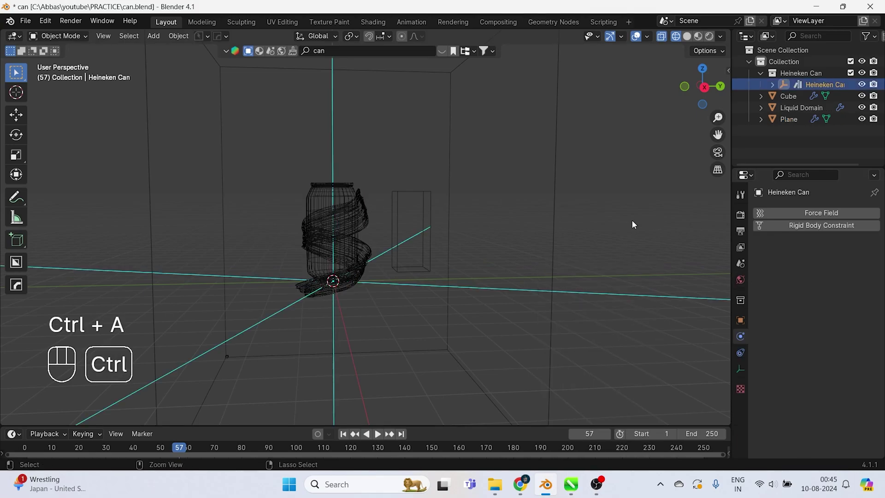
{"action": "key", "text": "ctrl+s"}
Step: Resume the Liquid Domain bake until Bake All completes, watching the splash form
{"action": "left_click", "coordinate": [635, 224]}
{"action": "left_click", "coordinate": [558, 367]}
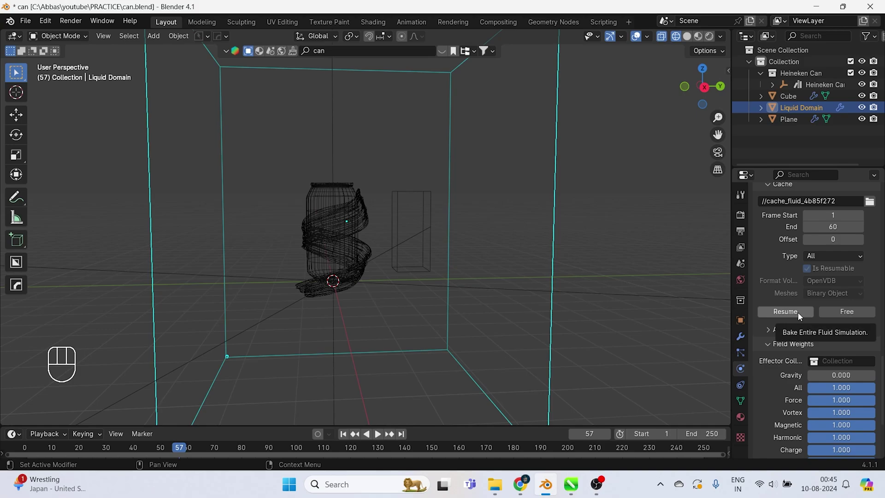
{"action": "left_click_drag", "start_coordinate": [836, 315], "coordinate": [501, 312]}
{"action": "left_click_drag", "start_coordinate": [282, 226], "coordinate": [353, 224]}
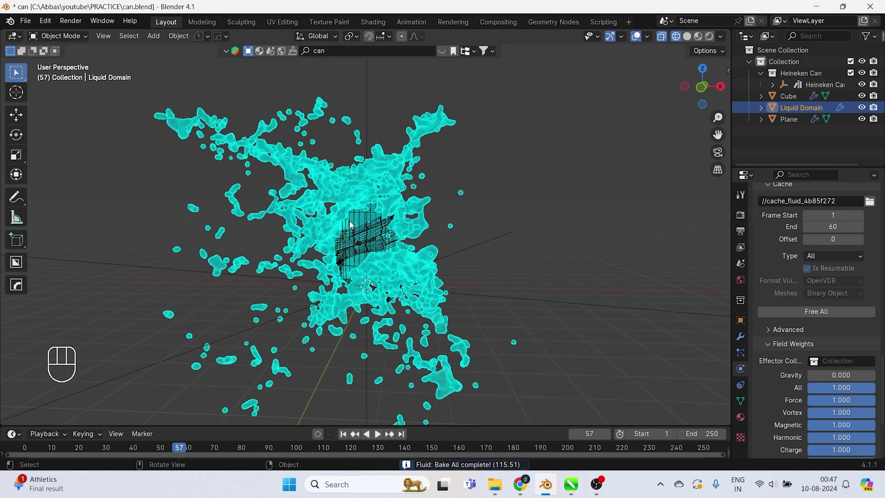
Step: View the splash from the front in rendered shading and save the file
{"action": "key", "text": "KP_1"}
{"action": "left_click_drag", "start_coordinate": [174, 449], "coordinate": [345, 282]}
{"action": "left_click", "coordinate": [527, 198]}
{"action": "key", "text": "ctrl+s"}
{"action": "key", "text": "z"}
{"action": "left_click", "coordinate": [480, 190]}
Step: Split the viewport into two rendered front views and select the Plane
{"action": "left_click_drag", "start_coordinate": [452, 213], "coordinate": [435, 233]}
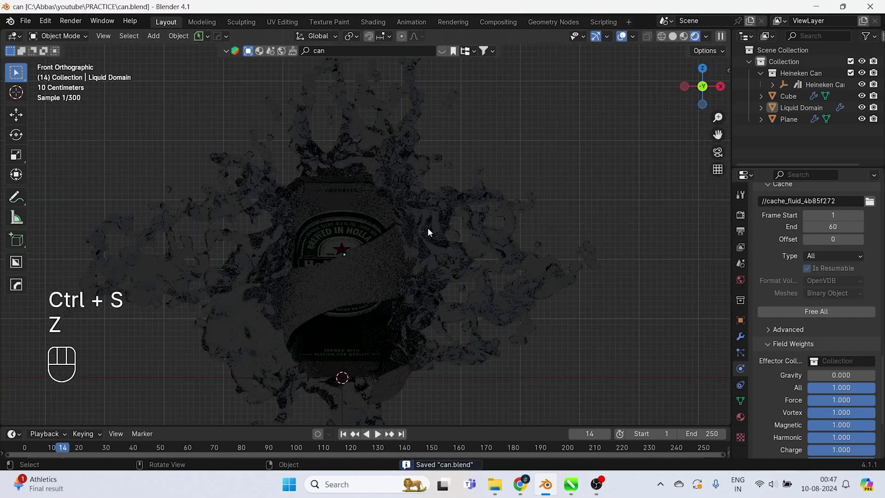
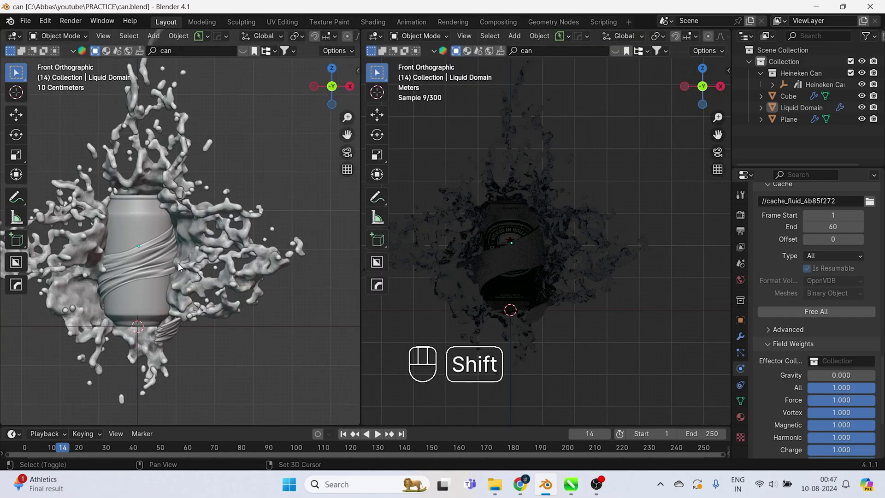
{"action": "left_click", "coordinate": [220, 273]}
{"action": "left_click", "coordinate": [228, 279]}
{"action": "key", "text": "z"}
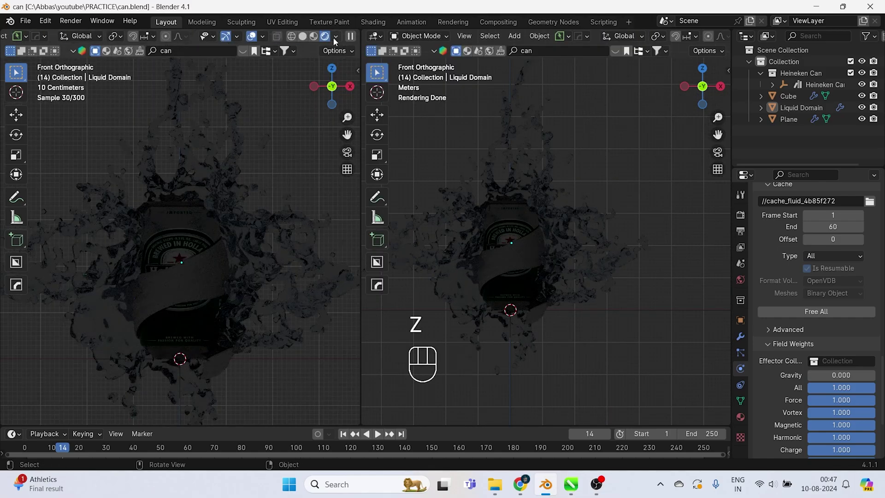
{"action": "left_click_drag", "start_coordinate": [337, 43], "coordinate": [257, 119]}
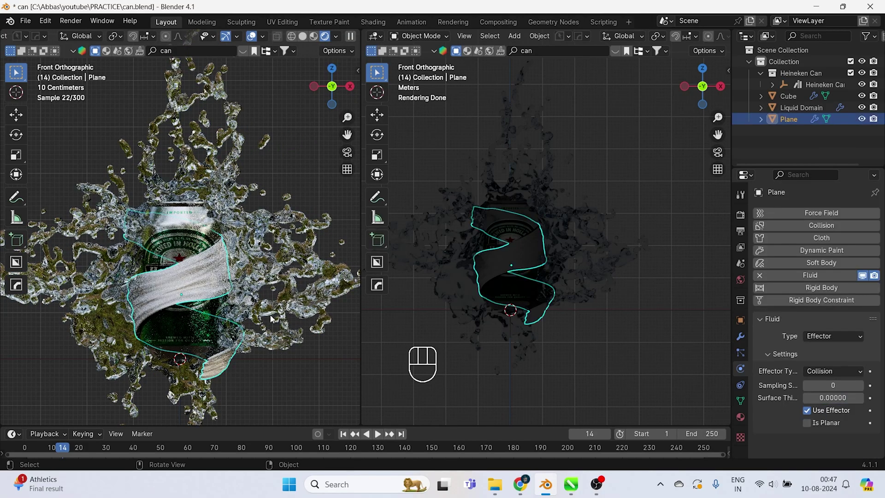
Step: Show the Shader Editor, give the Plane a new material with a red Base Color, then select the Liquid Domain
{"action": "left_click_drag", "start_coordinate": [383, 40], "coordinate": [409, 145]}
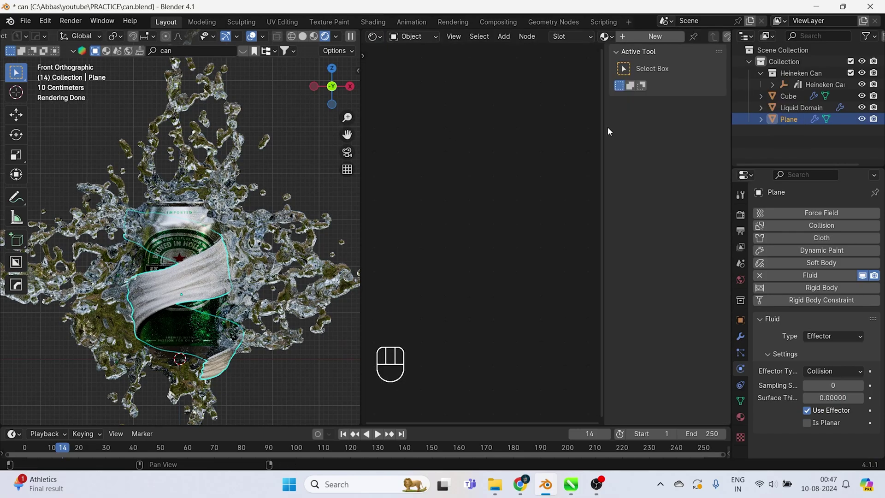
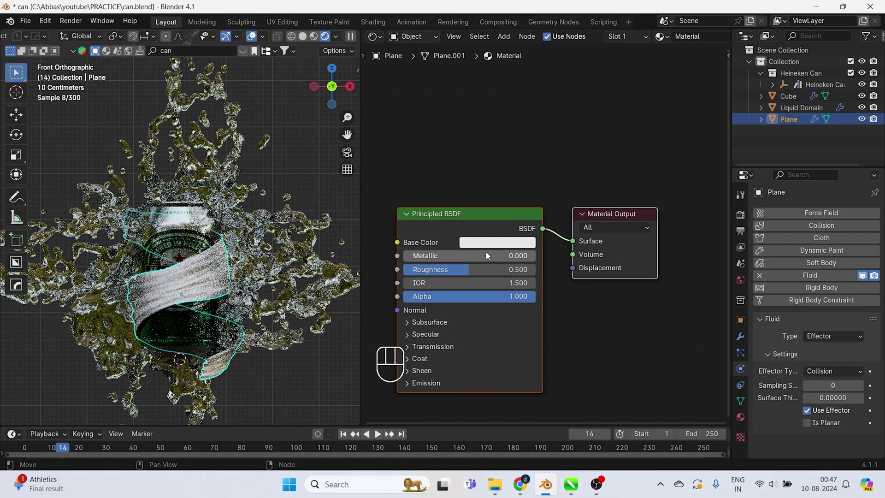
{"action": "left_click", "coordinate": [489, 250]}
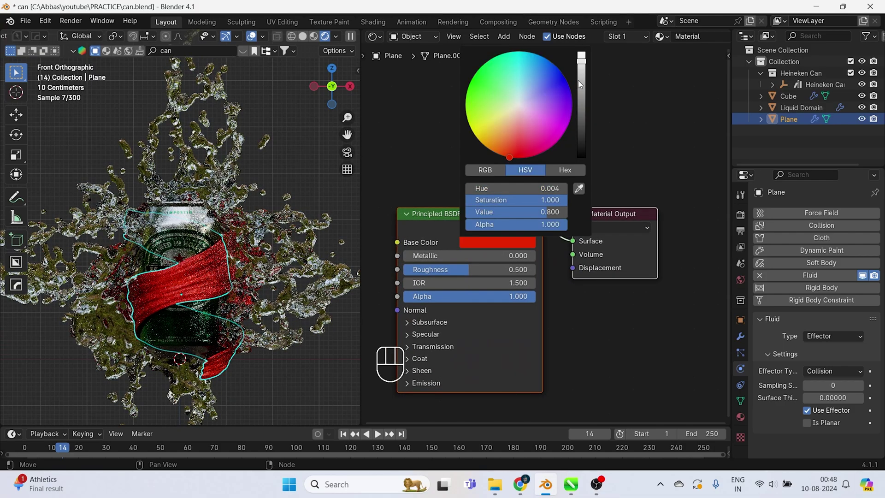
{"action": "left_click", "coordinate": [434, 260]}
{"action": "left_click", "coordinate": [515, 251]}
{"action": "left_click", "coordinate": [528, 239]}
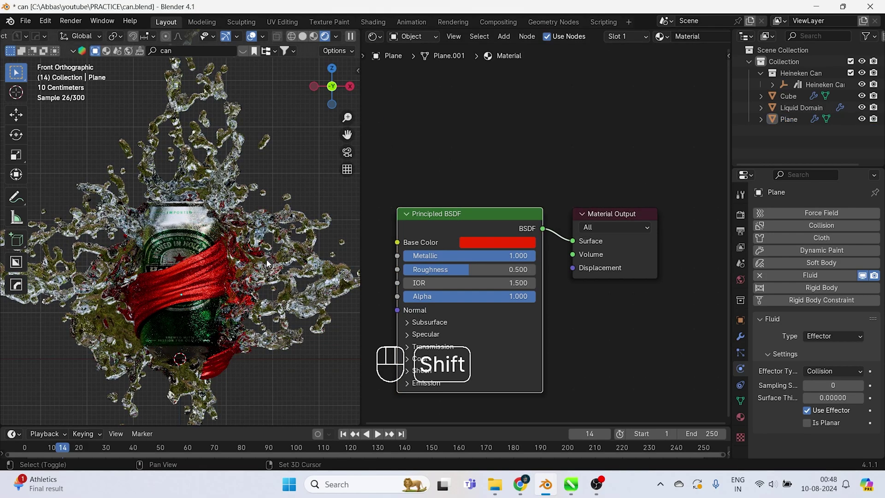
{"action": "left_click", "coordinate": [293, 247]}
Step: Add a Corrective Smooth modifier to the splash with factor 1, 200 repeats and scale 10
{"action": "key", "text": "z"}
{"action": "left_click", "coordinate": [271, 194]}
{"action": "left_click_drag", "start_coordinate": [822, 212], "coordinate": [743, 279]}
{"action": "key", "text": "o"}
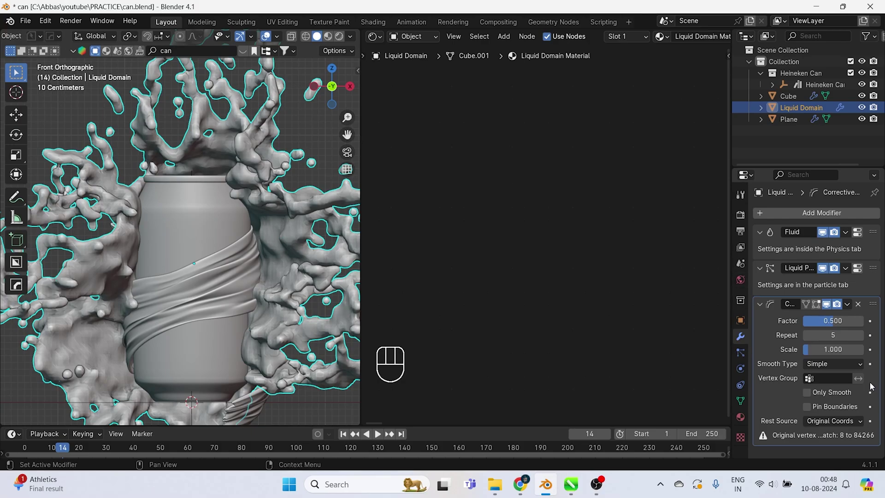
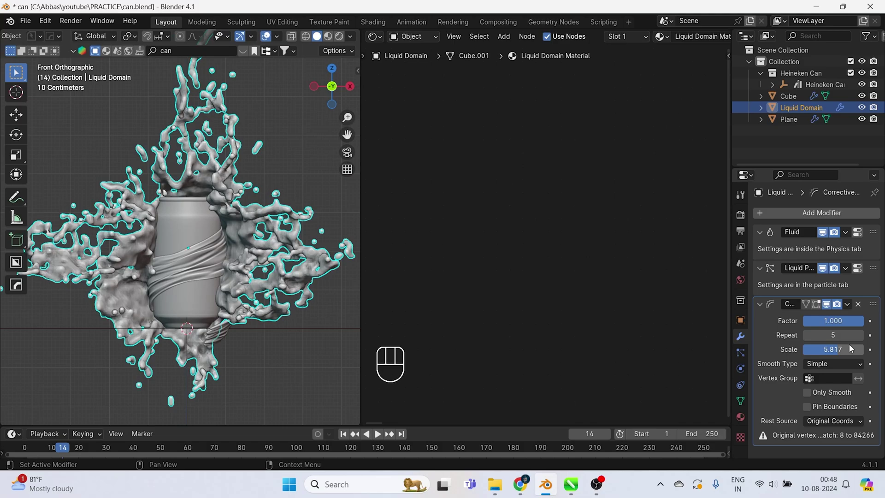
{"action": "left_click", "coordinate": [830, 352]}
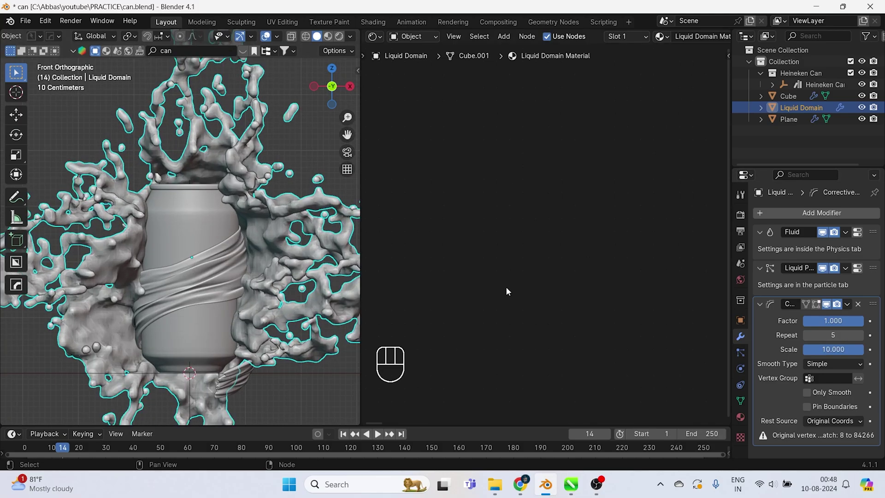
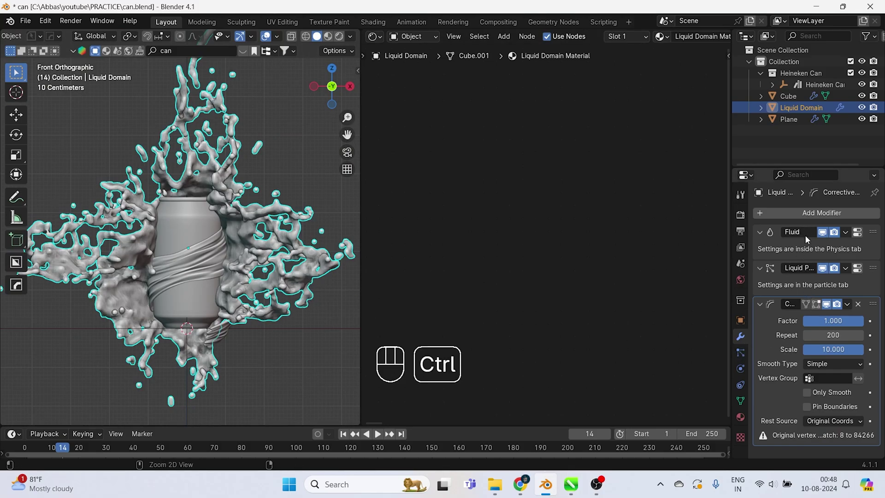
Step: Apply the Liquid Particles and Fluid modifiers so only Corrective Smooth remains on the splash
{"action": "key", "text": "ctrl+a"}
{"action": "key", "text": "ctrl+a"}
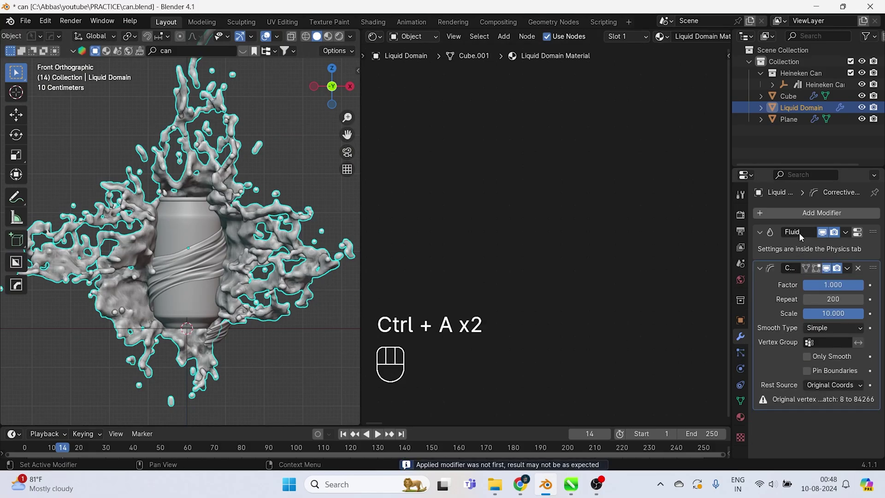
{"action": "key", "text": "ctrl+a"}
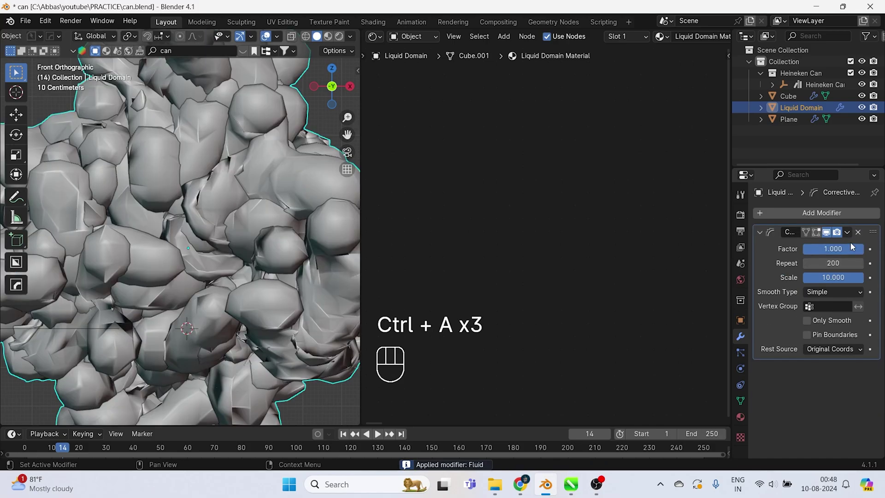
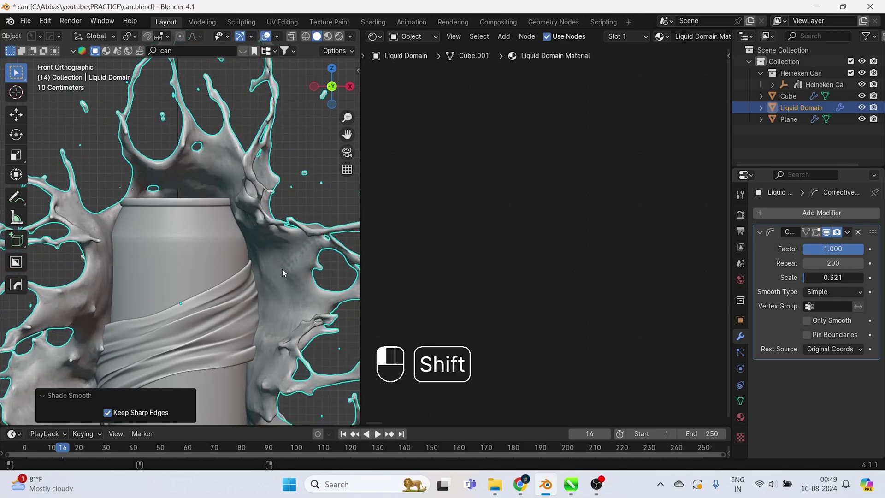
Step: Add a level-2 Subdivision Surface modifier to the splash and save
{"action": "key", "text": "Tab"}
{"action": "key", "text": "Tab"}
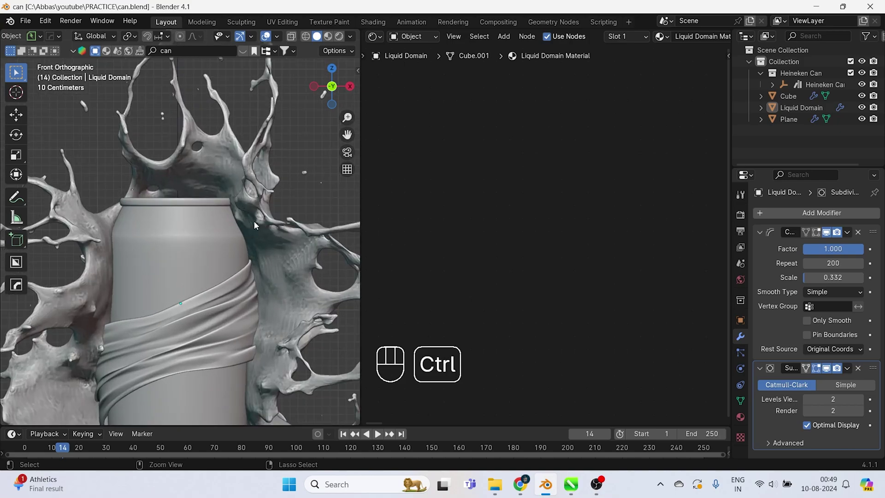
{"action": "key", "text": "ctrl+s"}
{"action": "left_click", "coordinate": [277, 234]}
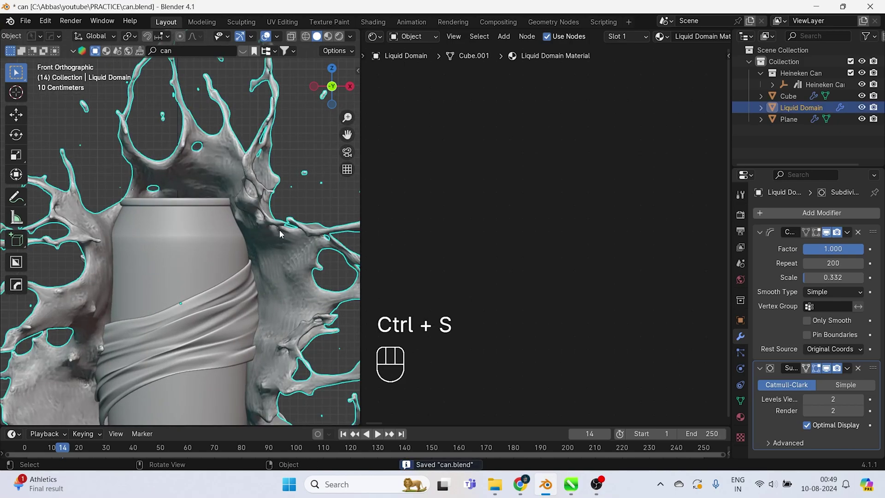
{"action": "left_click", "coordinate": [275, 232]}
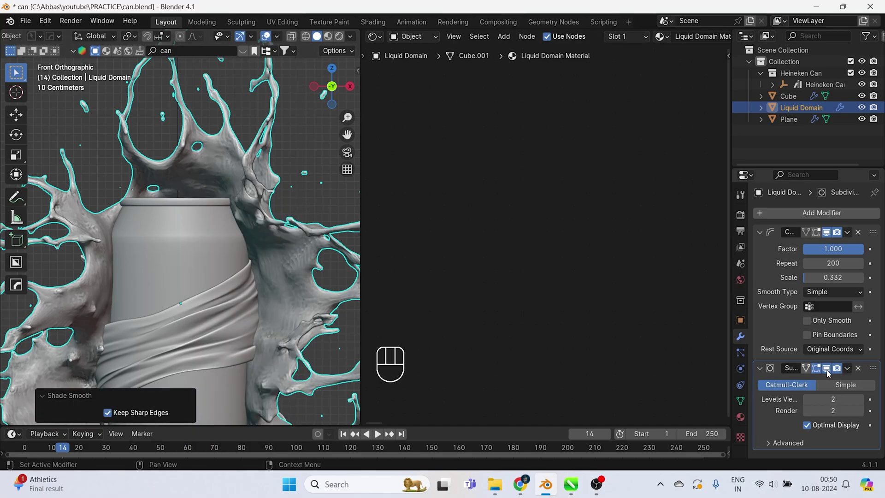
Step: Split the view and search BlenderKit models for an apple to add to the scene
{"action": "left_click", "coordinate": [298, 191]}
{"action": "left_click", "coordinate": [219, 253]}
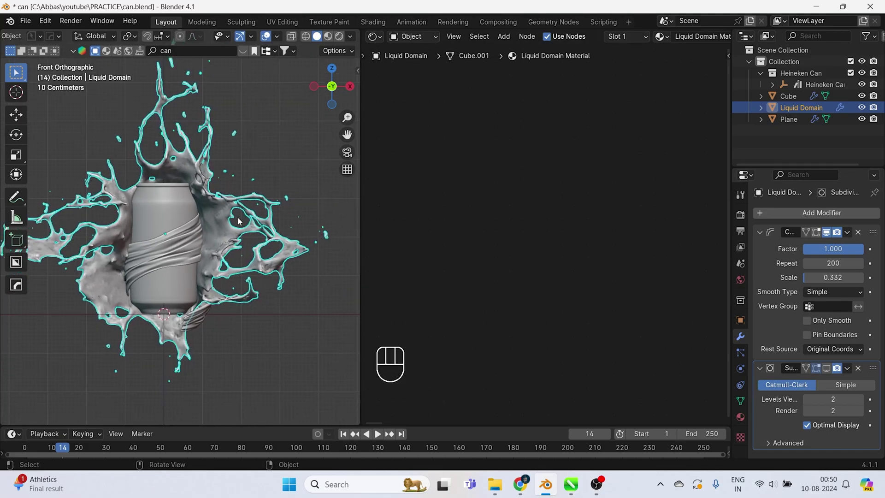
{"action": "key", "text": "ctrl+s"}
{"action": "left_click_drag", "start_coordinate": [375, 42], "coordinate": [560, 259]}
{"action": "left_click", "coordinate": [651, 258]}
{"action": "key", "text": "z"}
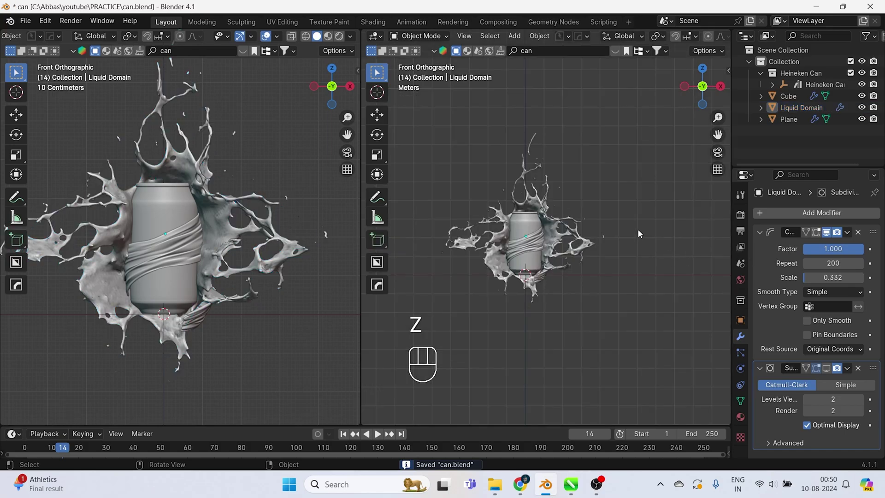
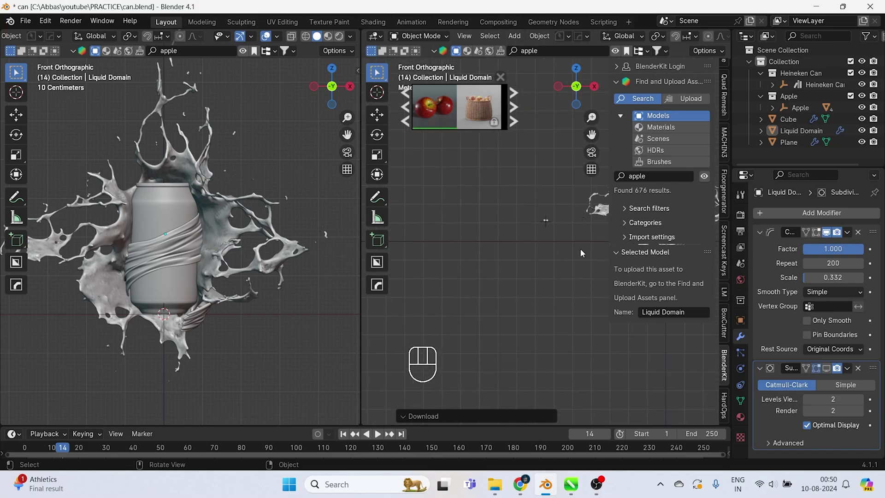
Step: Save, then scale the imported apple down to about 2.879
{"action": "key", "text": "n"}
{"action": "key", "text": "ctrl+s"}
{"action": "key", "text": "ctrl+s"}
{"action": "left_click", "coordinate": [547, 229]}
{"action": "key", "text": "s"}
{"action": "key", "text": "s"}
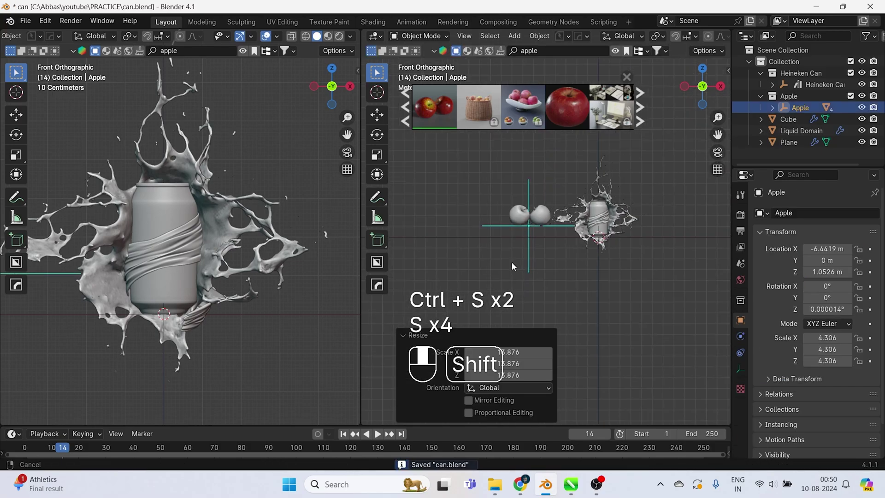
{"action": "key", "text": "s"}
{"action": "key", "text": "g"}
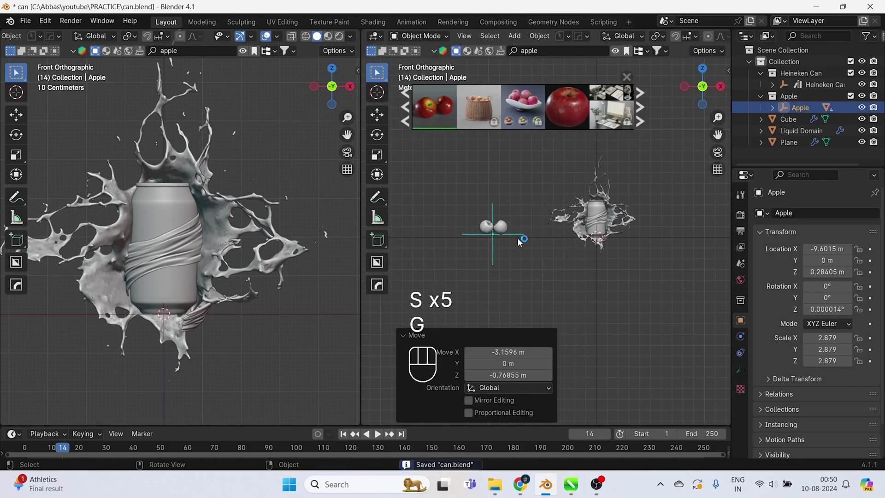
Step: Move the apple beside the can, inside the splash, and confirm its position
{"action": "key", "text": "g"}
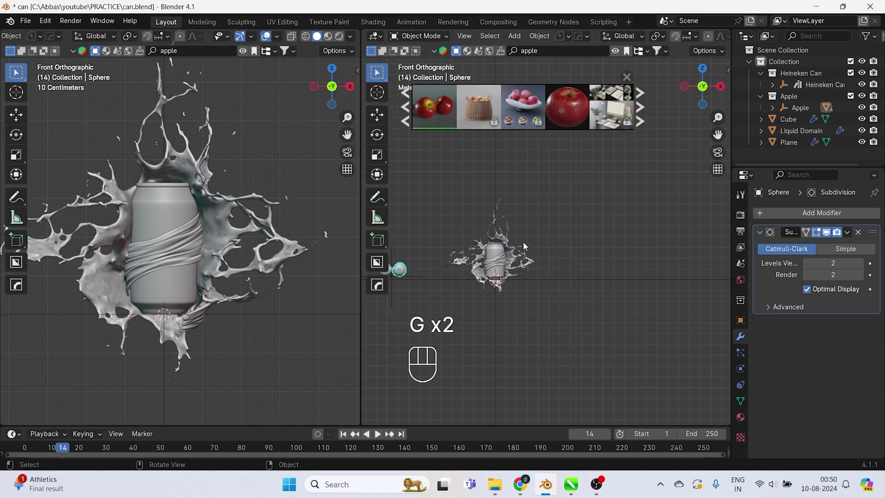
{"action": "key", "text": "g"}
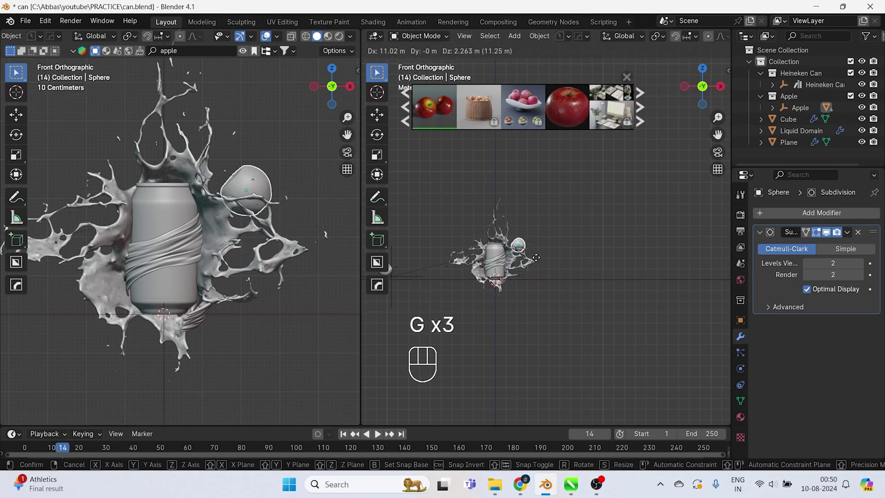
{"action": "left_click", "coordinate": [517, 279]}
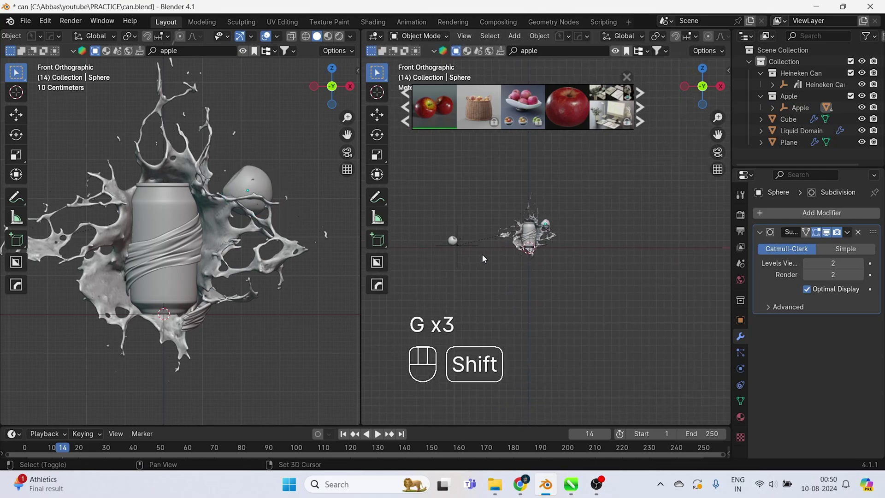
Step: Add a camera in front of the scene at about X 0.23, Y −35.62, Z 2.78 and look through it
{"action": "key", "text": "shift+a"}
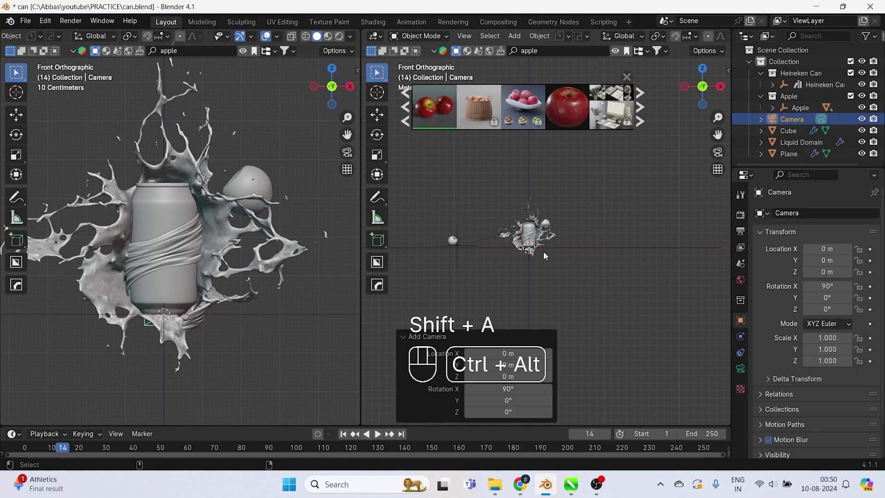
{"action": "key", "text": "ctrl+alt+KP_0"}
{"action": "key", "text": "g"}
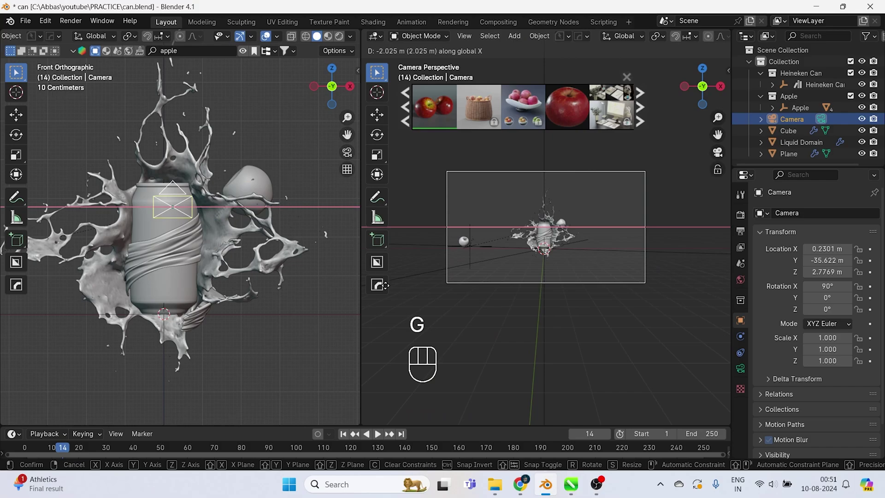
{"action": "key", "text": "KP_0"}
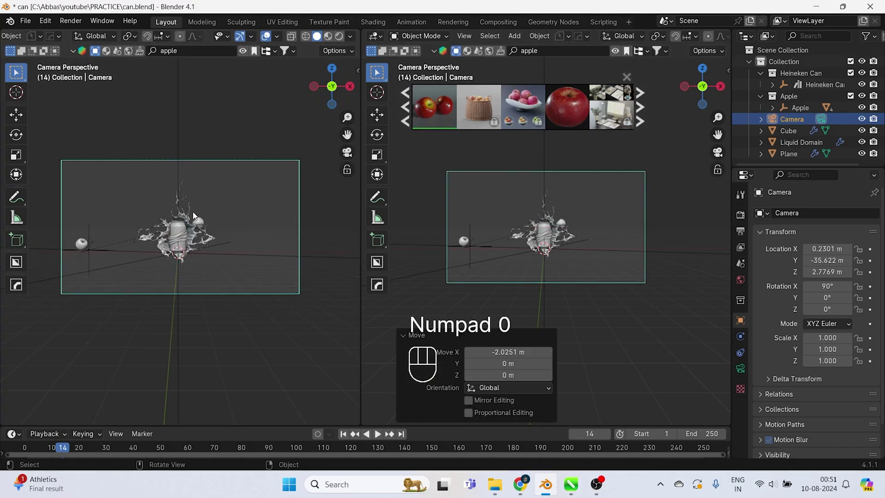
{"action": "key", "text": "z"}
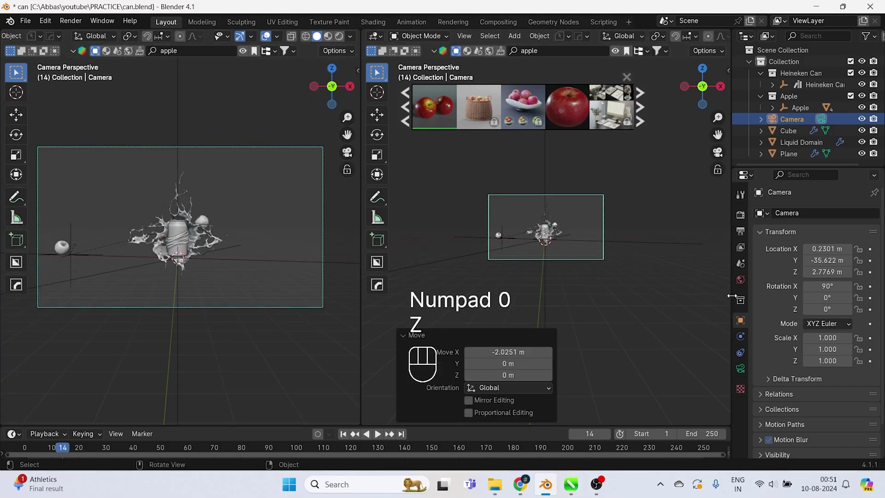
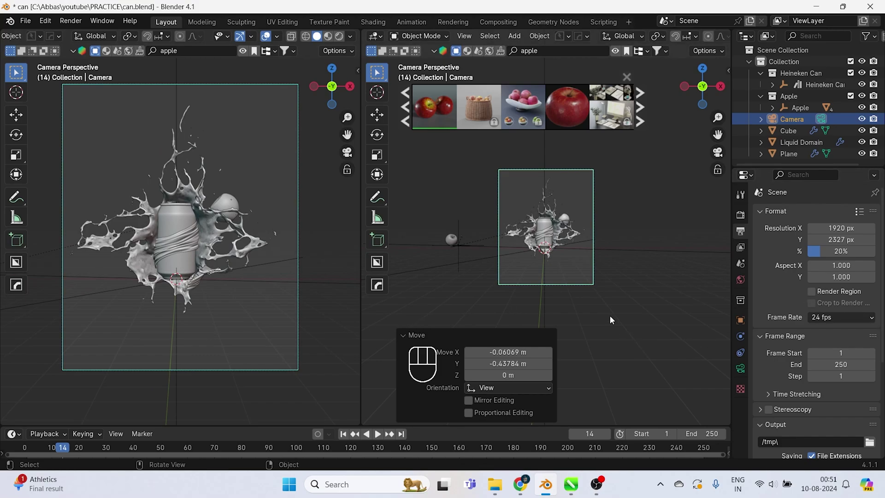
Step: From top view, pull the camera further back along Y so it frames the whole splash
{"action": "key", "text": "KP_7"}
{"action": "key", "text": "g"}
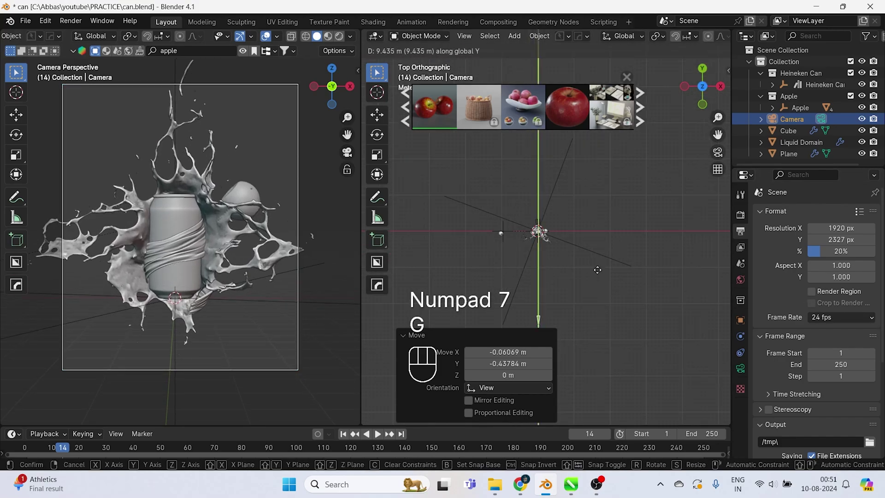
{"action": "key", "text": "g"}
{"action": "key", "text": "y"}
{"action": "key", "text": "g"}
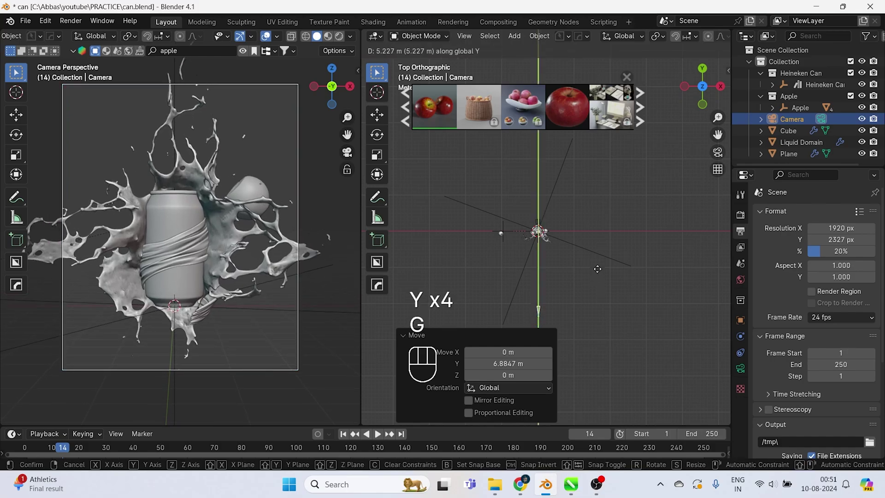
{"action": "key", "text": "y"}
Step: Select the apple and raise it vertically within the splash beside the can
{"action": "left_click", "coordinate": [551, 247]}
{"action": "left_click", "coordinate": [567, 255]}
{"action": "key", "text": "g"}
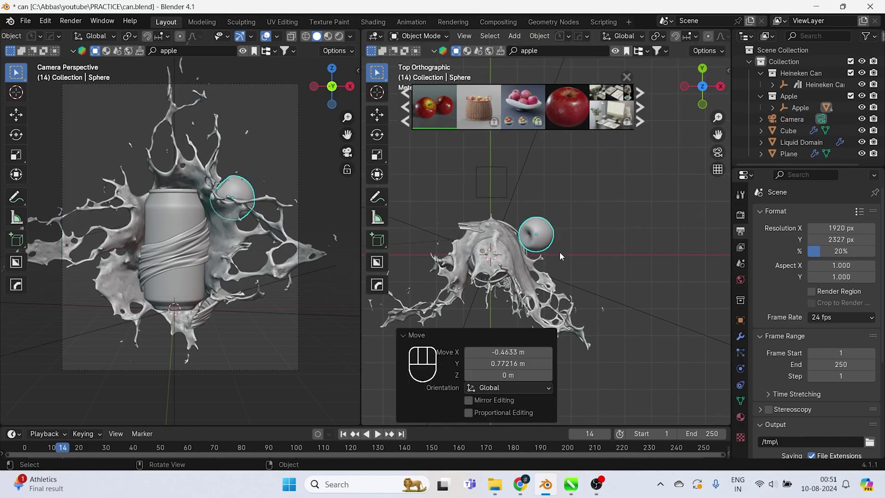
{"action": "left_click", "coordinate": [555, 254]}
{"action": "key", "text": "g"}
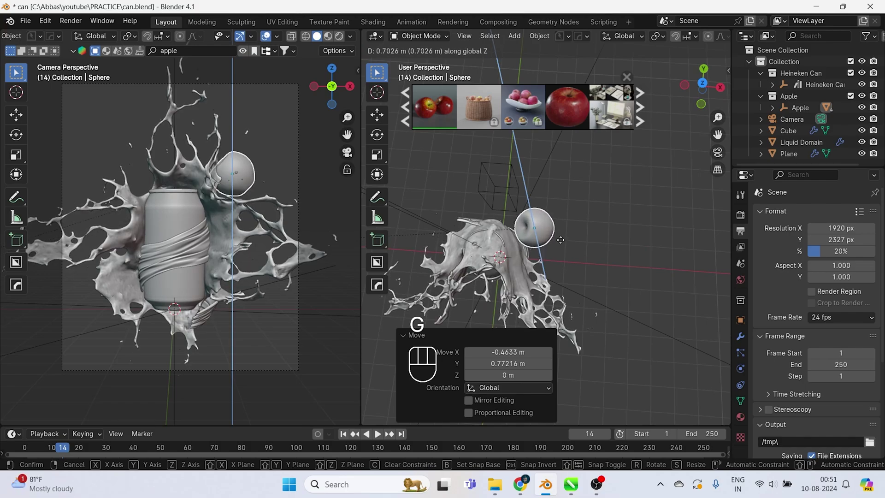
{"action": "key", "text": "r"}
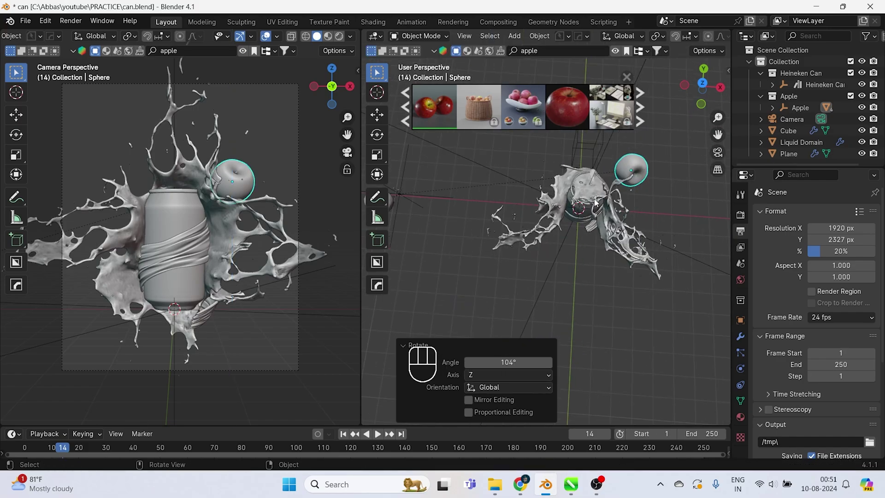
{"action": "left_click", "coordinate": [425, 211]}
Step: Shift the apple along X, turn it around and save can.blend
{"action": "key", "text": "g"}
{"action": "key", "text": "x"}
{"action": "key", "text": "g"}
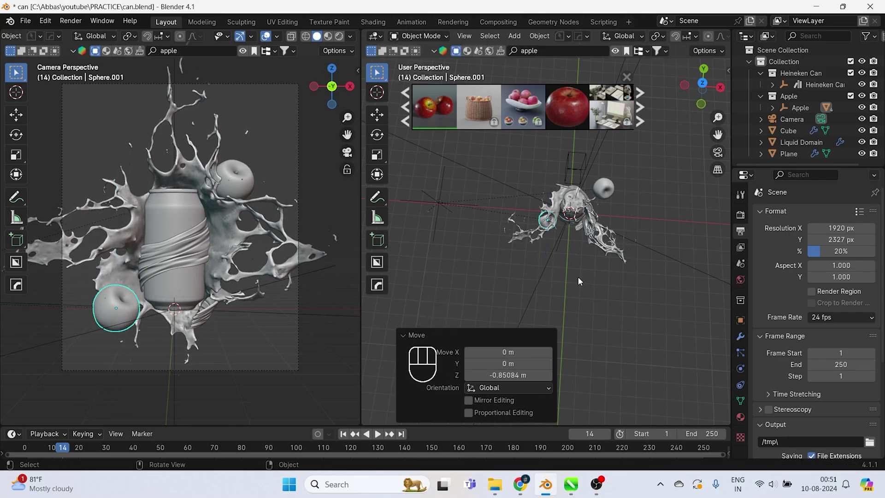
{"action": "key", "text": "r"}
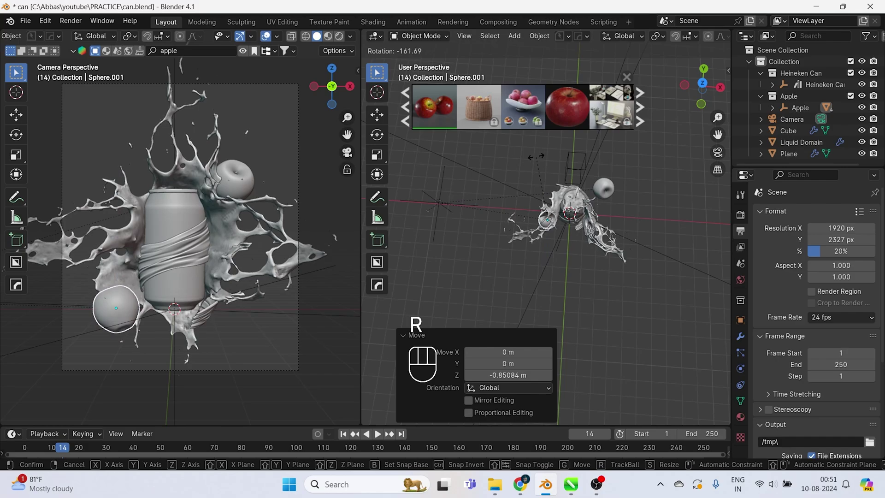
{"action": "key", "text": "ctrl+s"}
{"action": "left_click", "coordinate": [547, 260]}
Step: Reselect the Apple object and return to the front view of the scene
{"action": "key", "text": "z"}
{"action": "left_click", "coordinate": [432, 219]}
{"action": "key", "text": "z"}
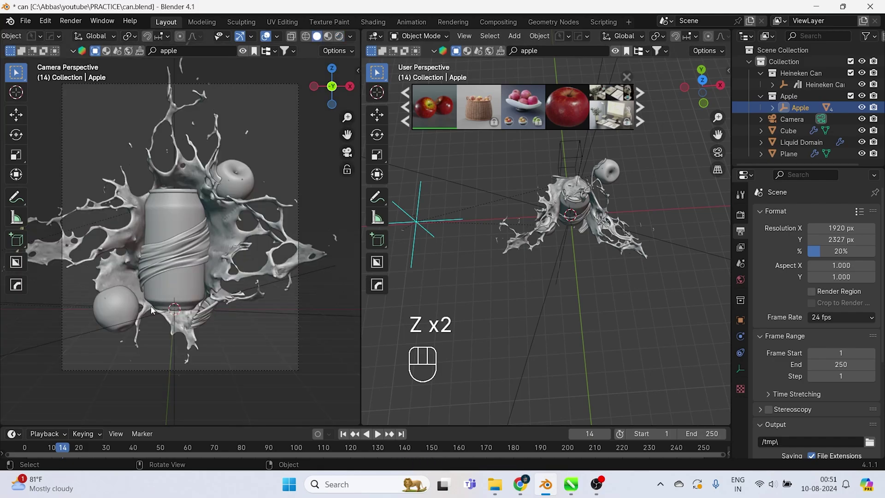
{"action": "left_click_drag", "start_coordinate": [119, 310], "coordinate": [589, 254]}
{"action": "key", "text": "KP_1"}
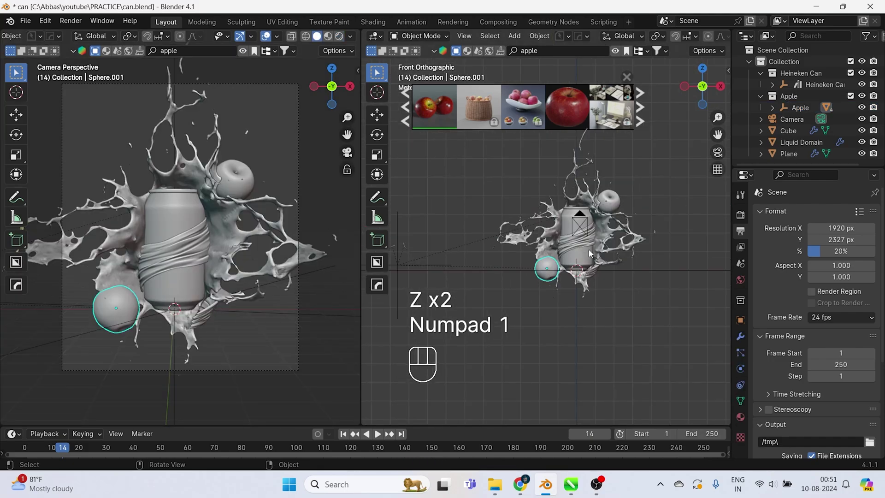
Step: Duplicate the apple, rotate the copy about the vertical axis and move it into place
{"action": "key", "text": "alt+d"}
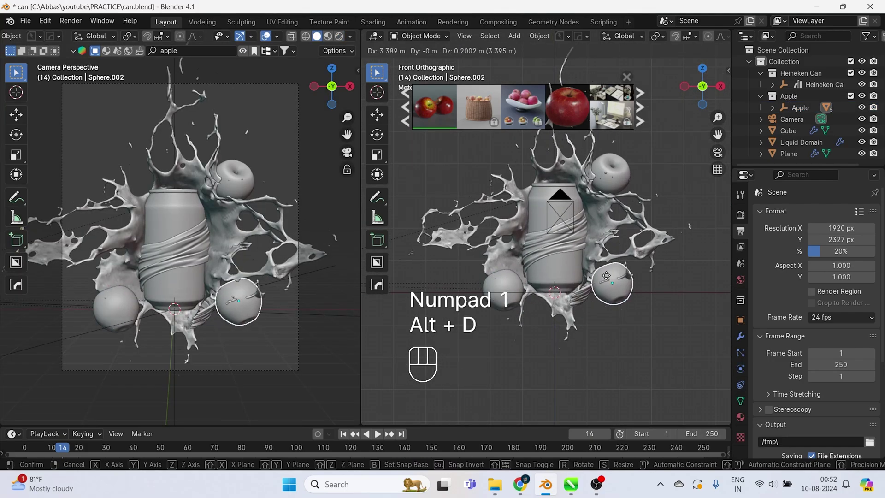
{"action": "key", "text": "s"}
{"action": "key", "text": "s"}
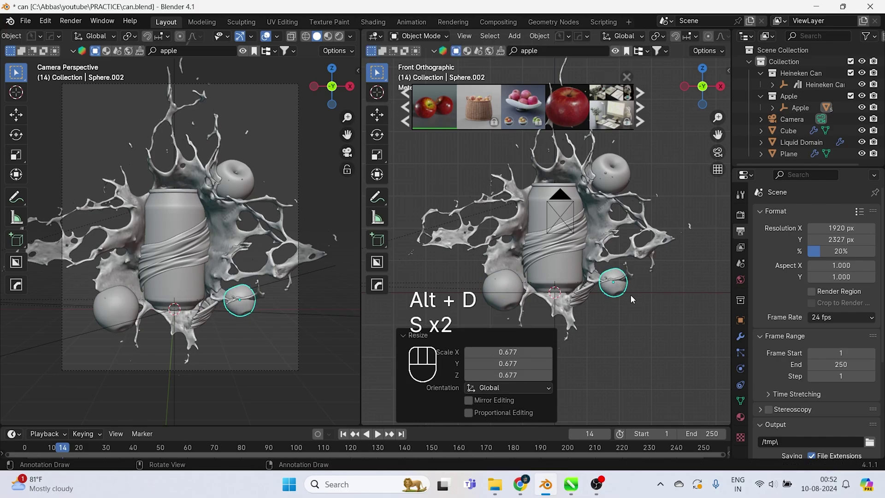
{"action": "key", "text": "r"}
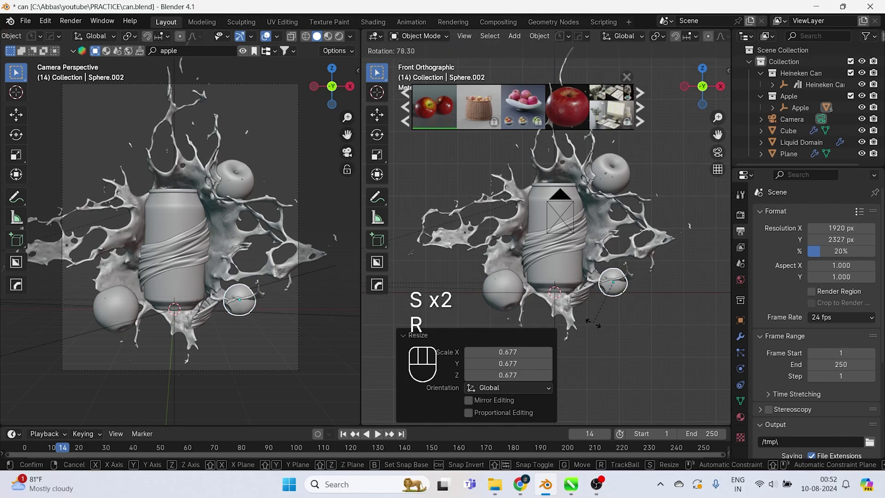
{"action": "key", "text": "r"}
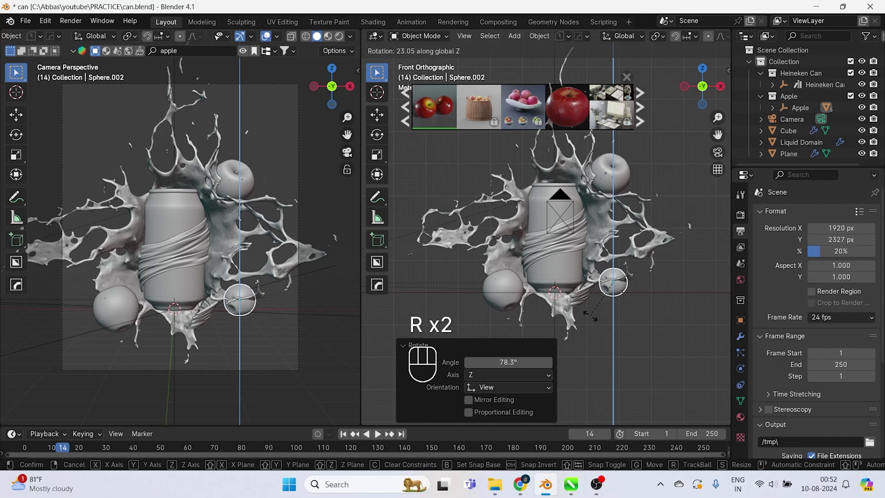
{"action": "key", "text": "g"}
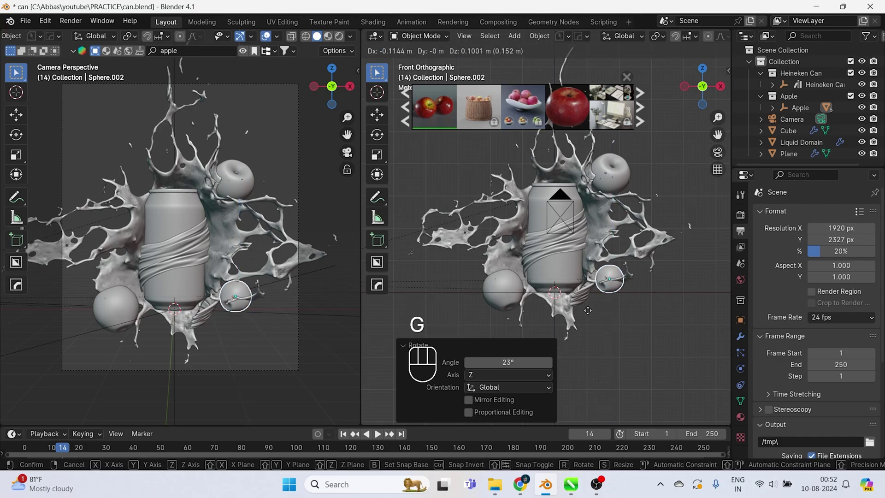
{"action": "left_click", "coordinate": [600, 331]}
Step: Save can.blend and switch the left viewport to Rendered shading, showing the red apple in the splash
{"action": "key", "text": "z"}
{"action": "key", "text": "ctrl+s"}
{"action": "left_click", "coordinate": [126, 309]}
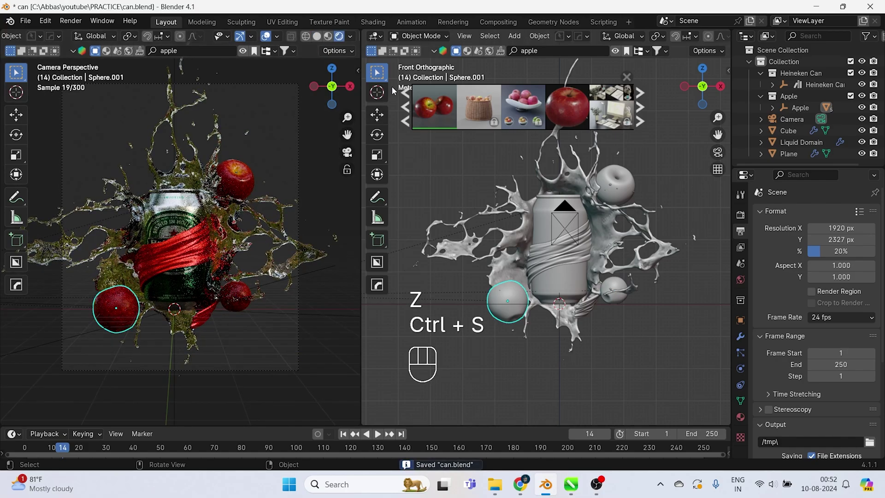
Step: Show the apple's material nodes and add a Hue/Saturation/Value node at hue 0.610
{"action": "left_click", "coordinate": [379, 42]}
{"action": "middle_click", "coordinate": [418, 149]}
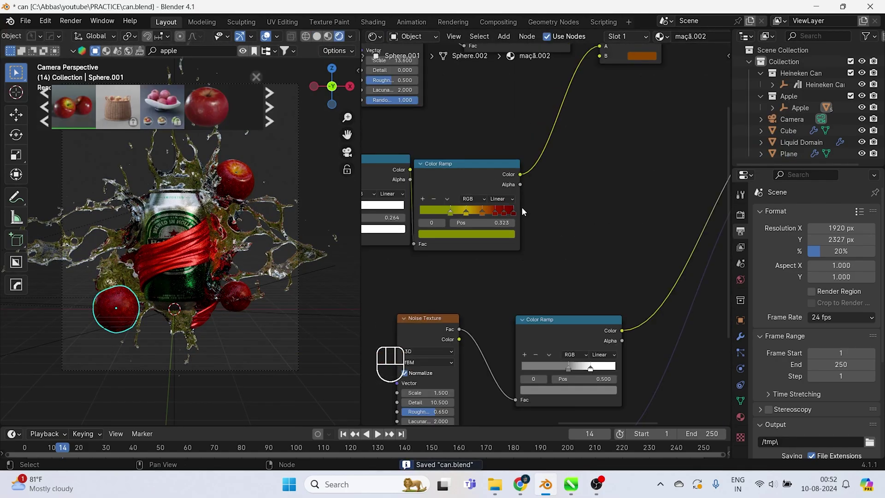
{"action": "middle_click", "coordinate": [634, 183]}
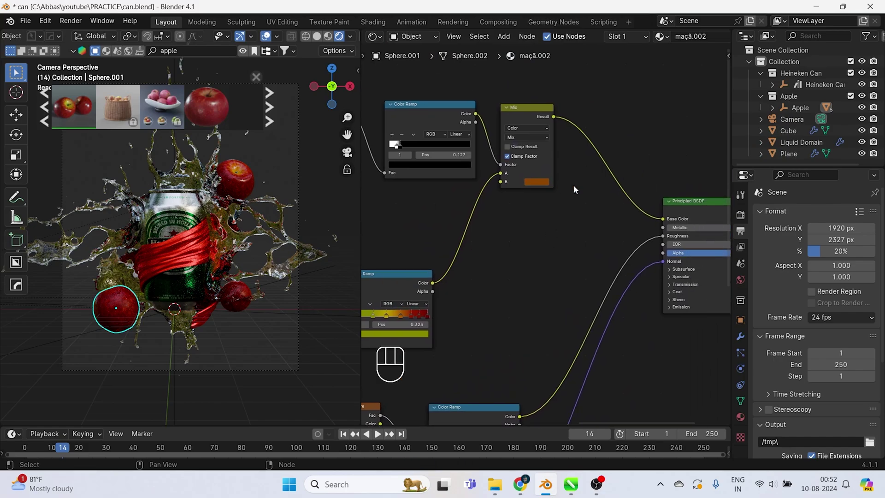
{"action": "key", "text": "shift+a"}
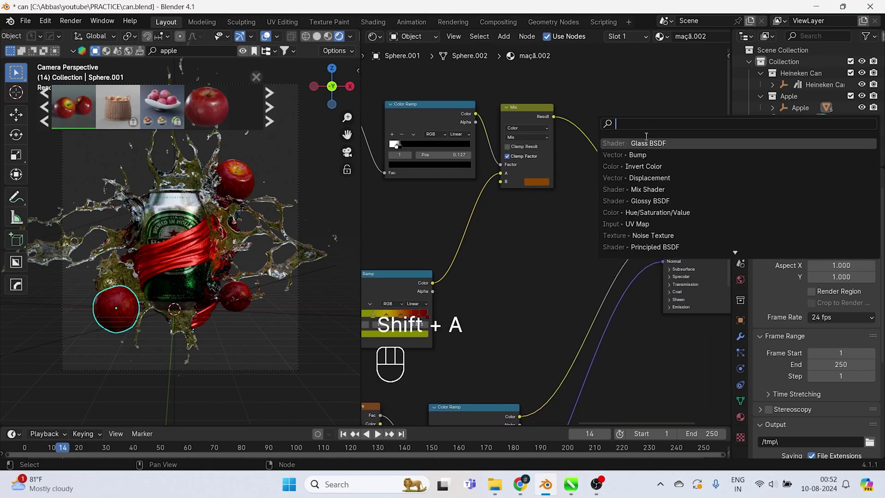
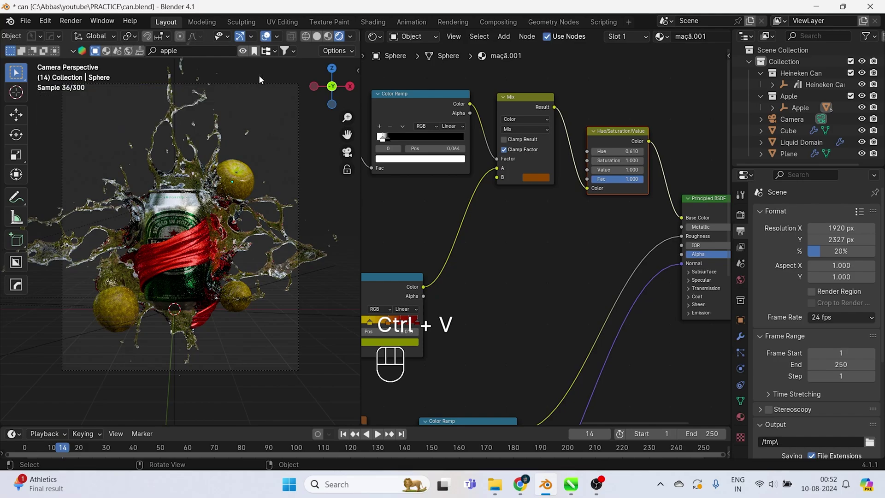
{"action": "middle_click", "coordinate": [256, 163]}
Step: Save can.blend and turn the node view into a front 3D view with the rendered camera preview
{"action": "key", "text": "z"}
{"action": "key", "text": "ctrl+s"}
{"action": "left_click_drag", "start_coordinate": [375, 41], "coordinate": [534, 264]}
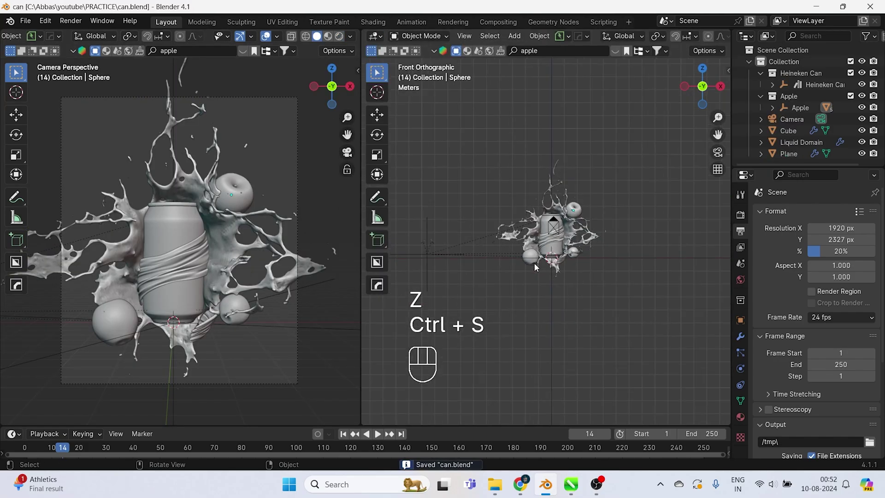
{"action": "key", "text": "ctrl+s"}
{"action": "key", "text": "z"}
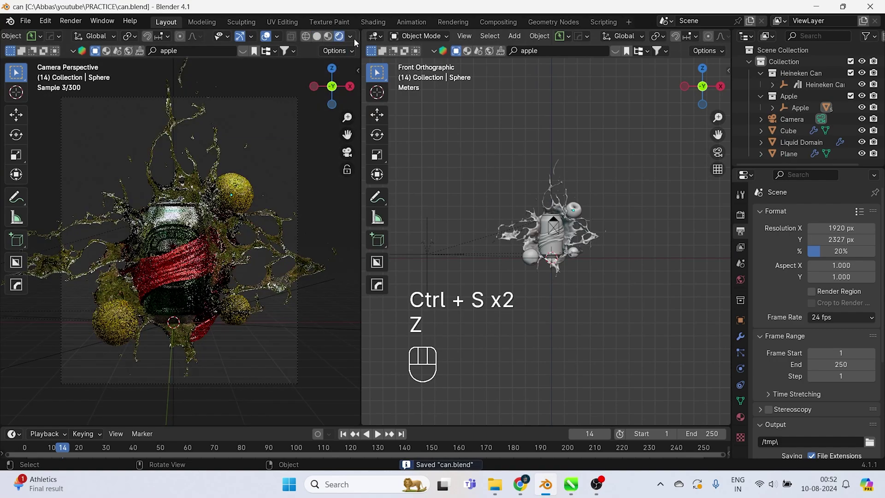
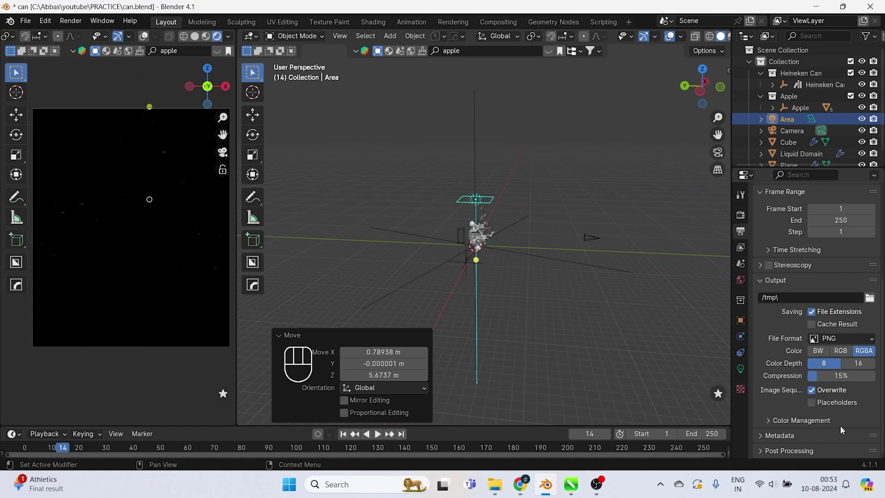
Step: Apply the HDRI preset to the area light and set its beam spread to 145°
{"action": "left_click", "coordinate": [744, 366]}
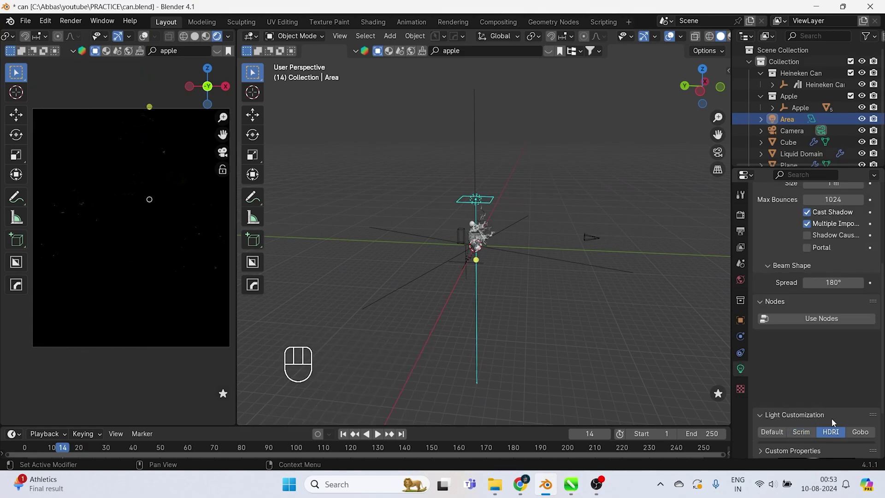
{"action": "left_click_drag", "start_coordinate": [825, 395], "coordinate": [351, 137]}
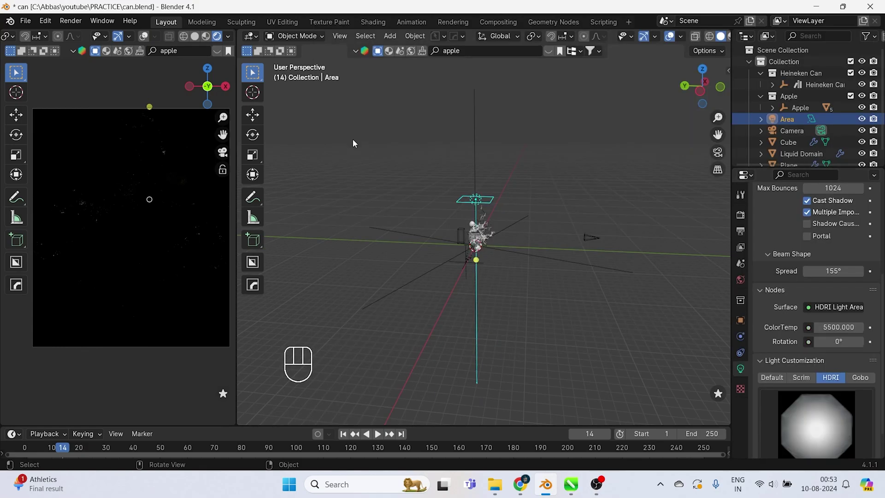
{"action": "left_click", "coordinate": [850, 417]}
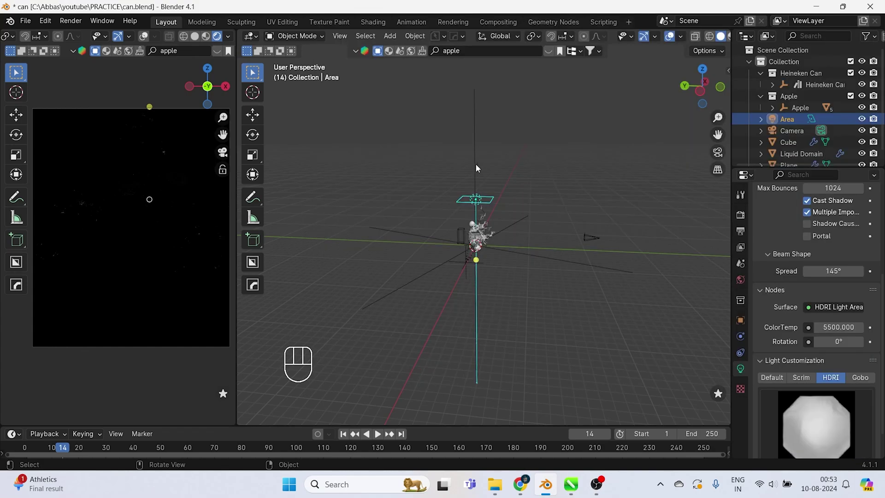
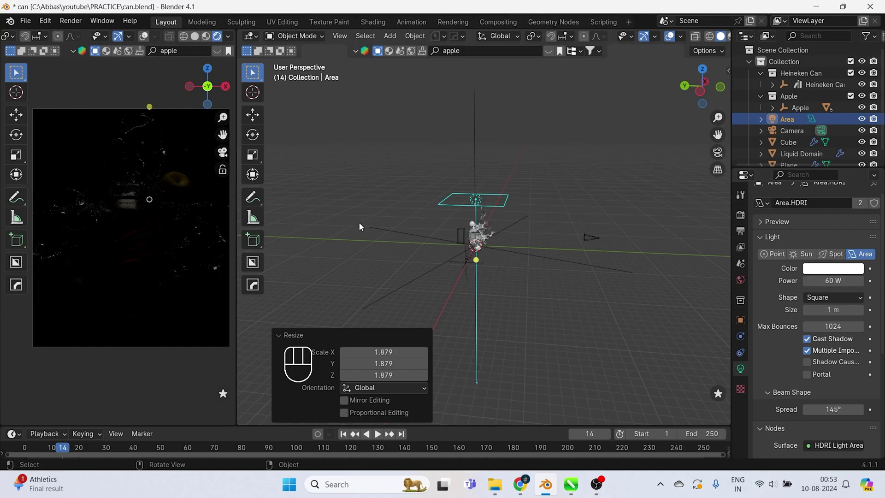
Step: Raise the light's power to 701 W with a 4500 colour temperature
{"action": "key", "text": "g"}
{"action": "key", "text": "y"}
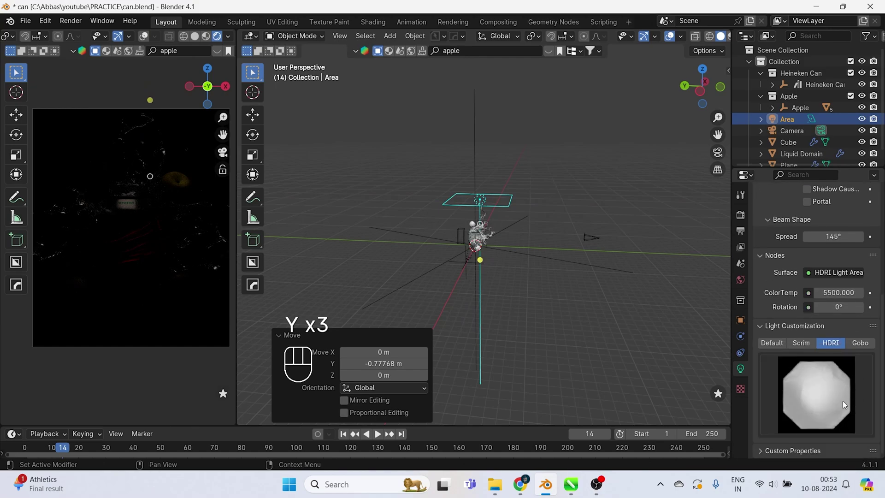
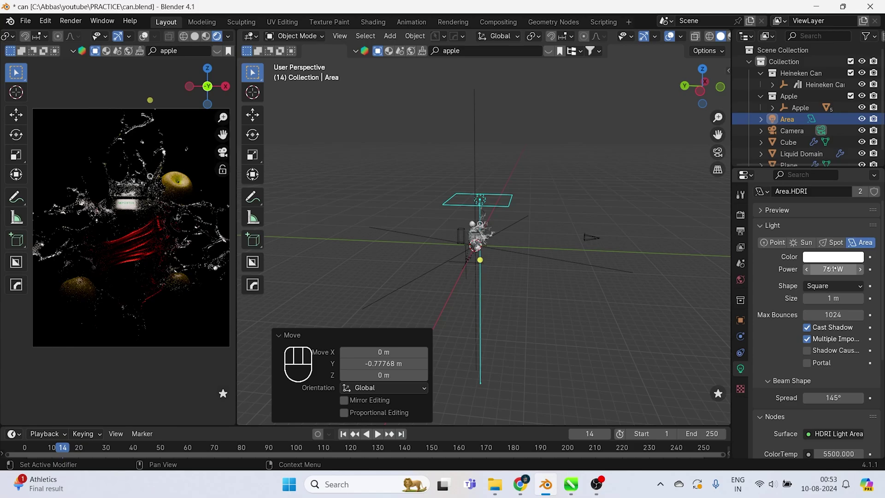
{"action": "key", "text": "g"}
{"action": "key", "text": "y"}
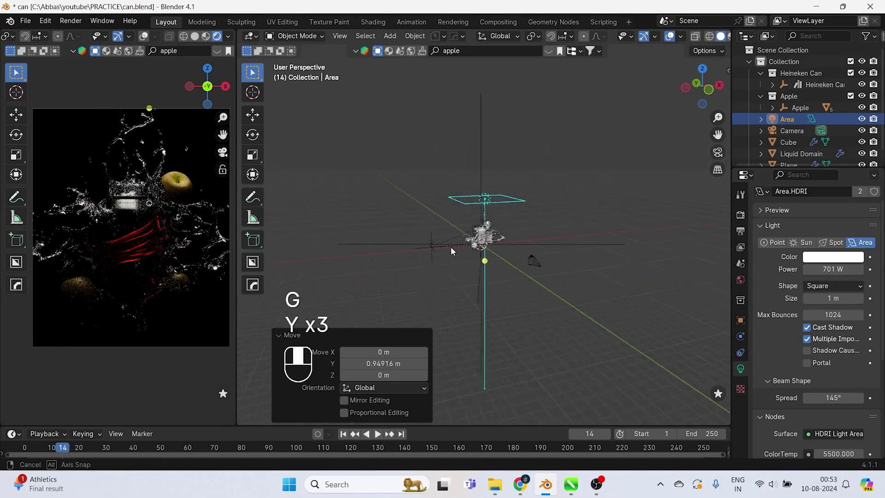
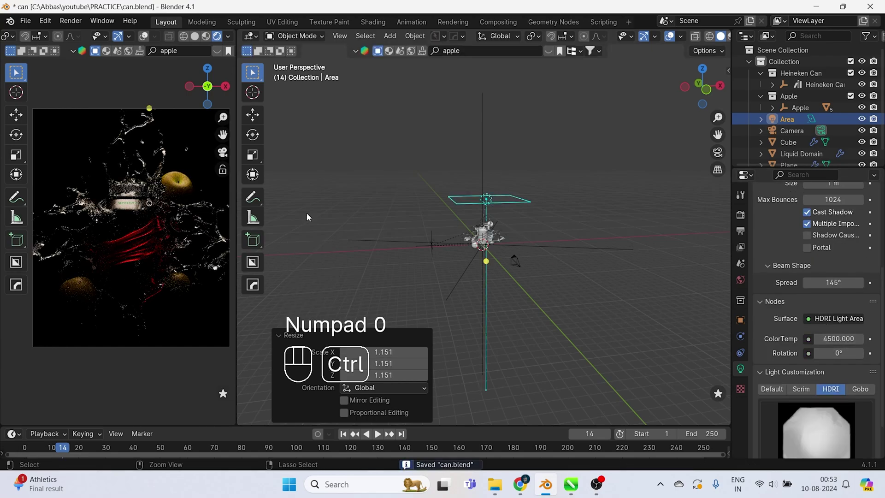
Step: Save, then in front view duplicate the area light and move the copy sideways along X
{"action": "key", "text": "ctrl+s"}
{"action": "key", "text": "KP_1"}
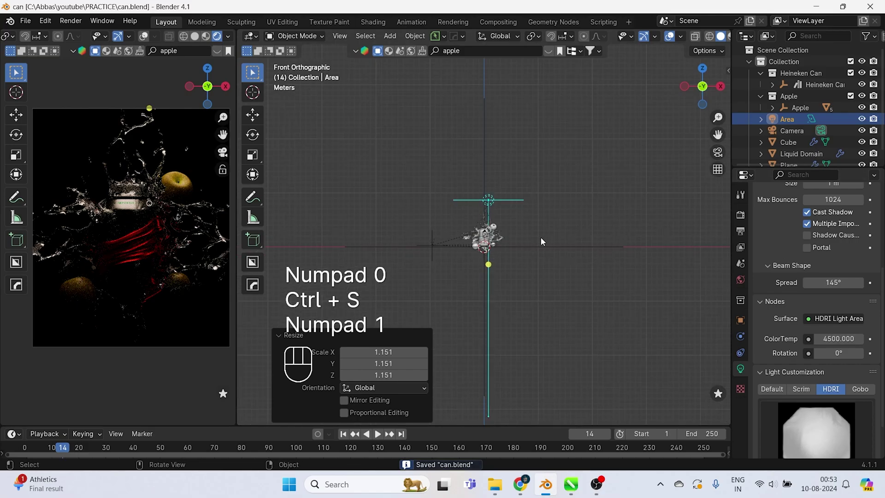
{"action": "key", "text": "shift+d"}
{"action": "key", "text": "r"}
{"action": "key", "text": "s"}
{"action": "key", "text": "s"}
{"action": "key", "text": "s"}
{"action": "key", "text": "g"}
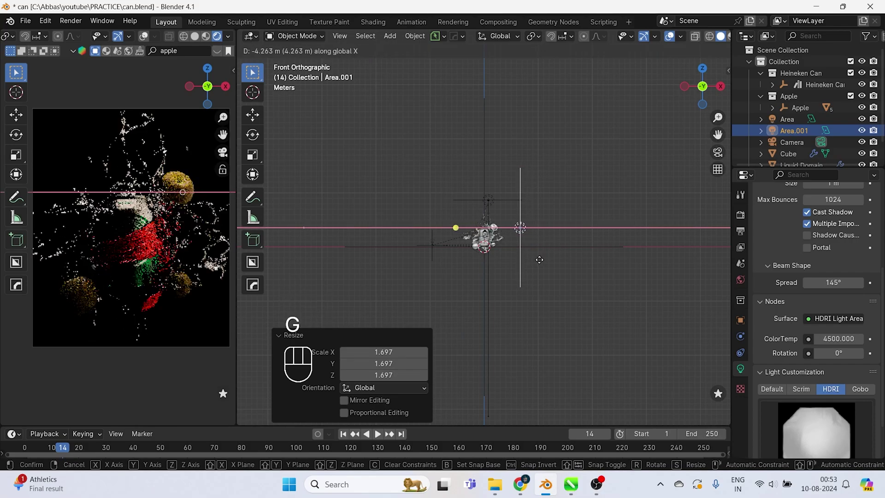
{"action": "key", "text": "x"}
{"action": "key", "text": "g"}
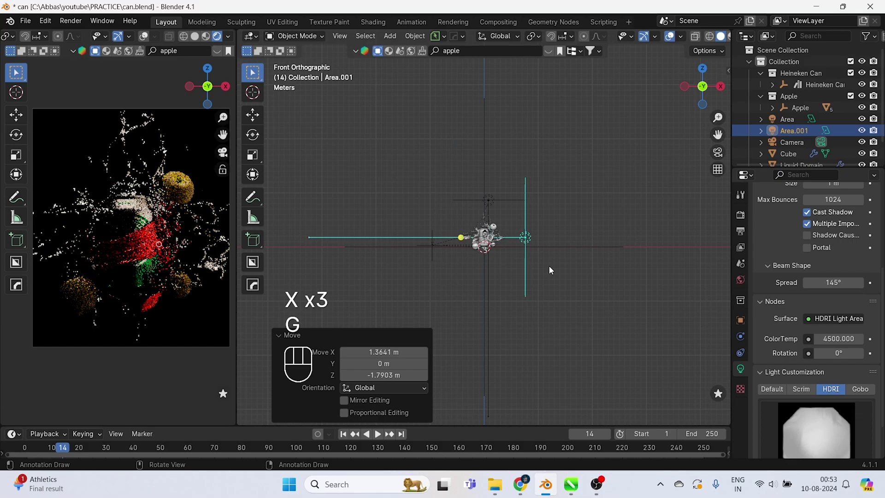
Step: In top view, turn the copied light to face the can and place it beside it
{"action": "key", "text": "KP_7"}
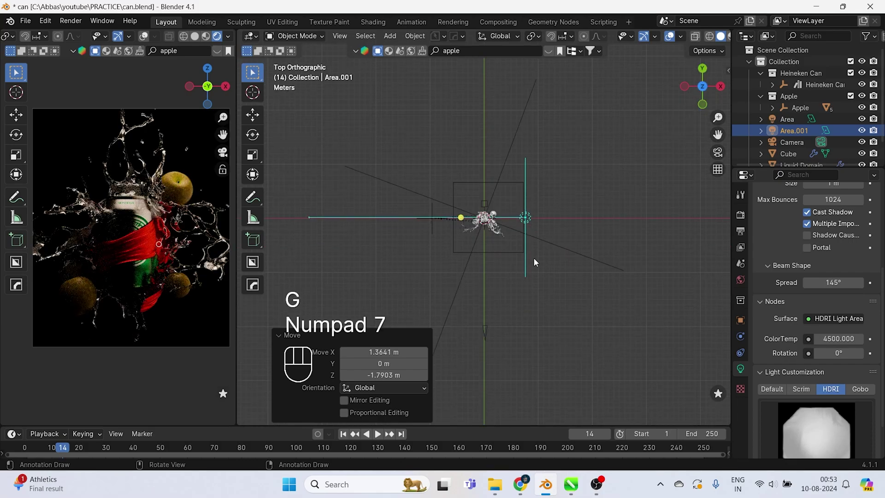
{"action": "key", "text": "shift+d"}
{"action": "key", "text": "x"}
{"action": "left_click_drag", "start_coordinate": [474, 252], "coordinate": [376, 204]}
{"action": "left_click_drag", "start_coordinate": [377, 204], "coordinate": [468, 223]}
Step: Duplicate again to the other side and rotate the third light about Z toward the can
{"action": "key", "text": "g"}
{"action": "key", "text": "y"}
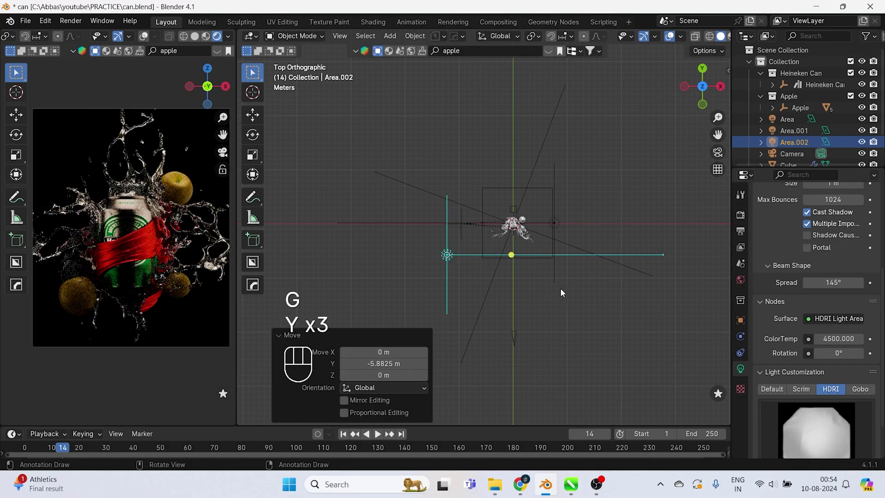
{"action": "key", "text": "r"}
{"action": "key", "text": "z"}
{"action": "key", "text": "s"}
{"action": "key", "text": "s"}
Step: Make a fourth light, Area.003, behind the can, rotated toward it, with a 7500 colour temperature
{"action": "key", "text": "r"}
{"action": "key", "text": "z"}
{"action": "left_click_drag", "start_coordinate": [458, 279], "coordinate": [459, 299]}
{"action": "key", "text": "shift+d"}
{"action": "key", "text": "r"}
{"action": "key", "text": "z"}
{"action": "key", "text": "g"}
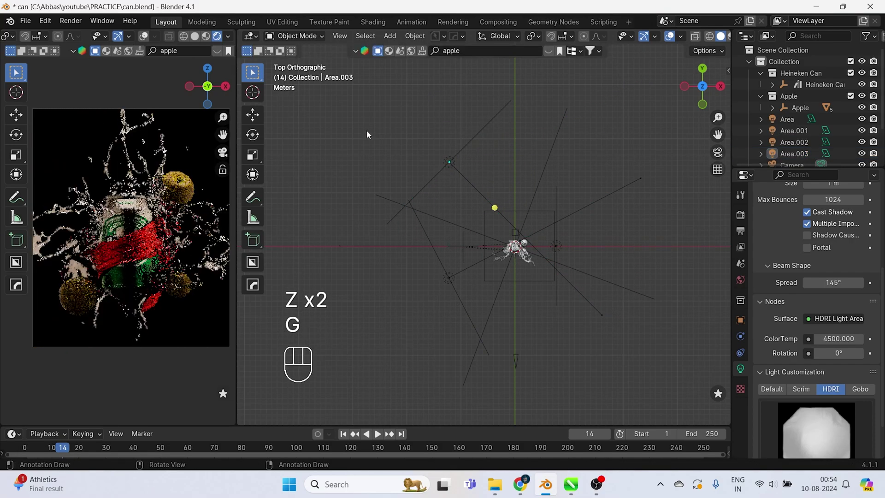
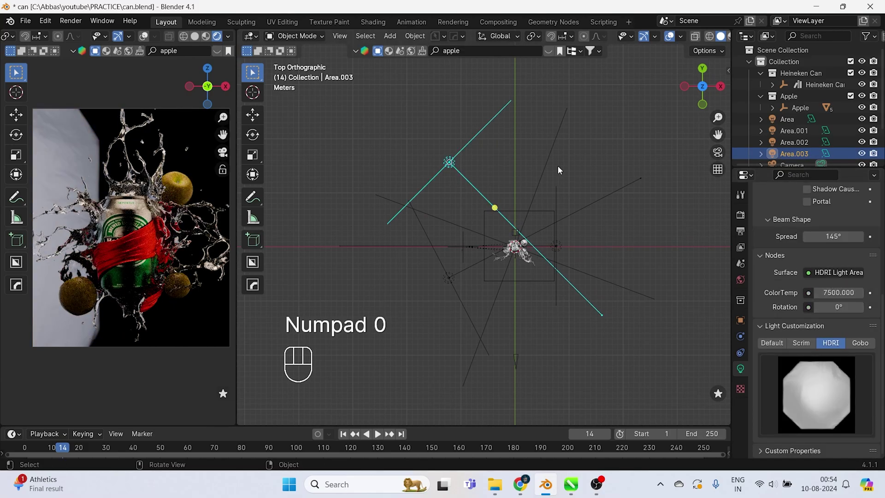
Step: Select Area.001, try a sideways move and undo it
{"action": "left_click", "coordinate": [563, 159]}
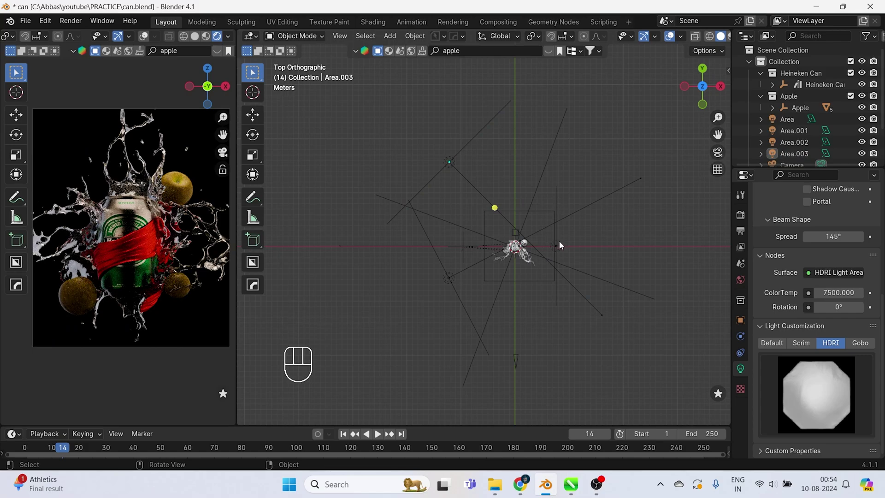
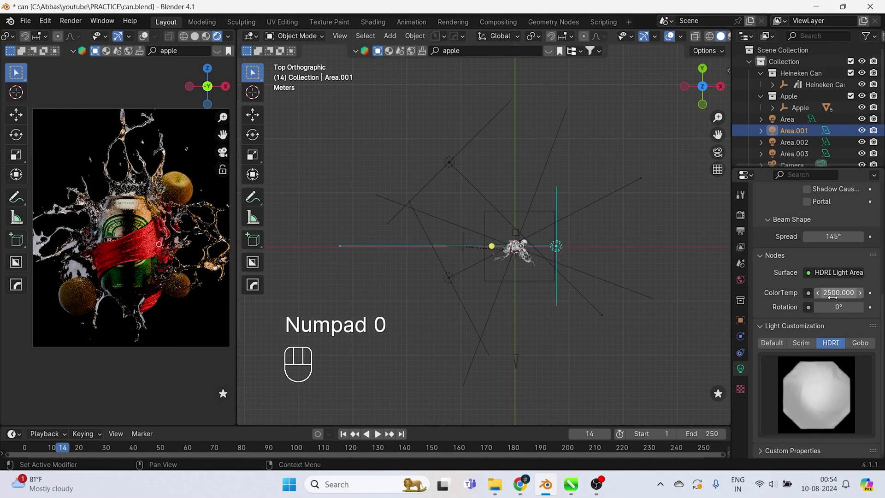
{"action": "key", "text": "s"}
{"action": "key", "text": "s"}
{"action": "key", "text": "g"}
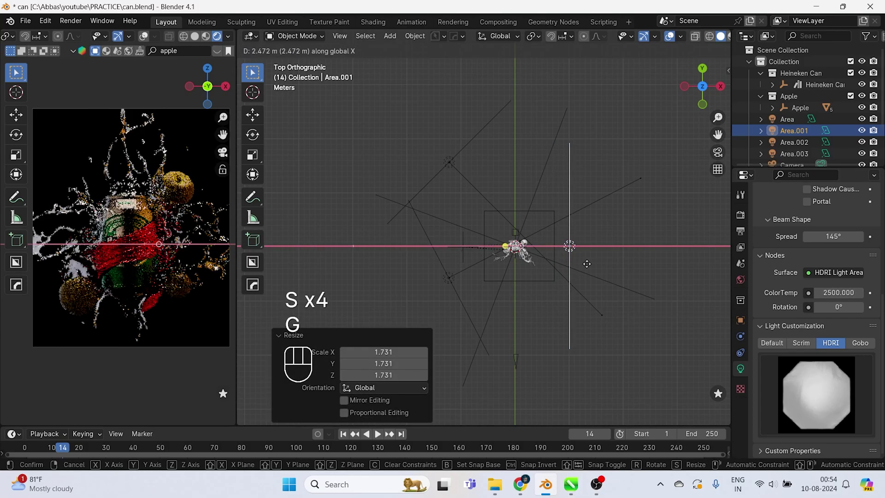
{"action": "key", "text": "ctrl+z"}
{"action": "key", "text": "ctrl+z"}
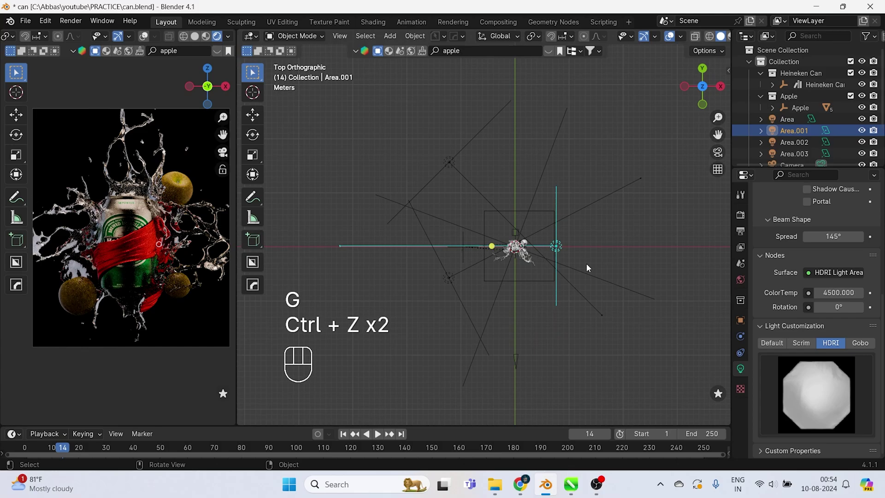
Step: Duplicate it into a fifth light, Area.004, and rotate it about the vertical axis around the can
{"action": "key", "text": "shift+d"}
{"action": "key", "text": "r"}
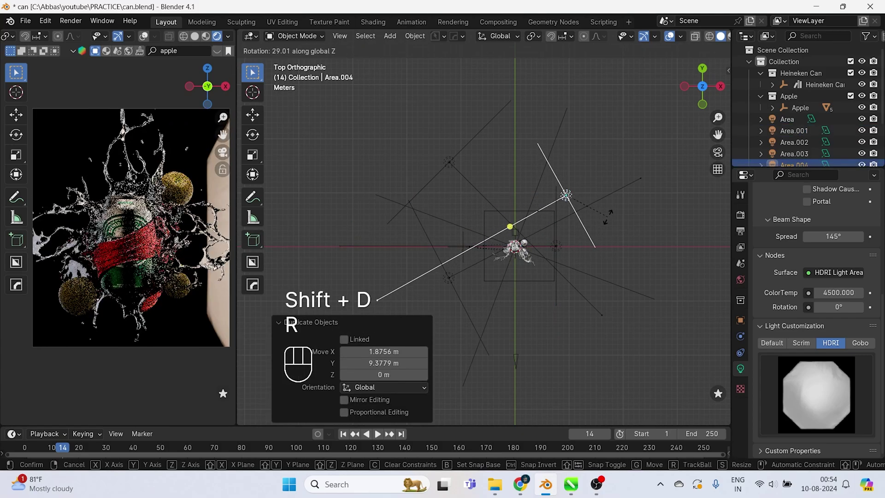
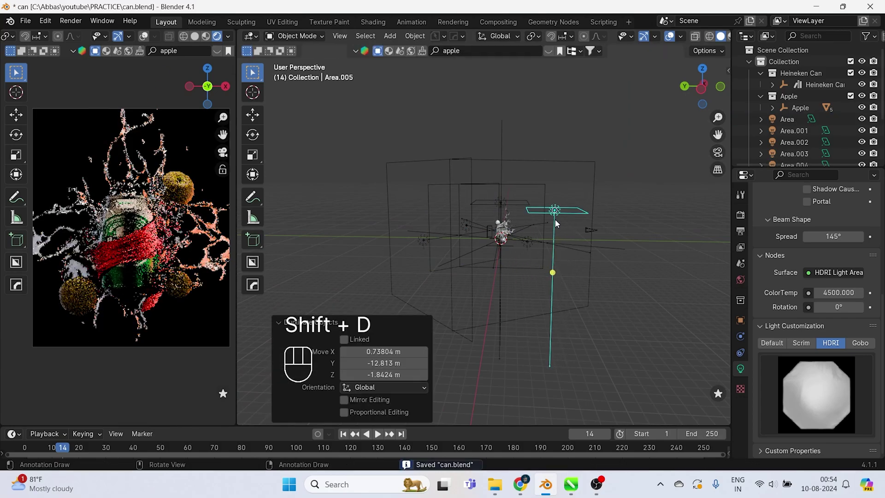
Step: Scale the sixth light, Area.005, up about fourfold into a tall panel beside the can
{"action": "key", "text": "r"}
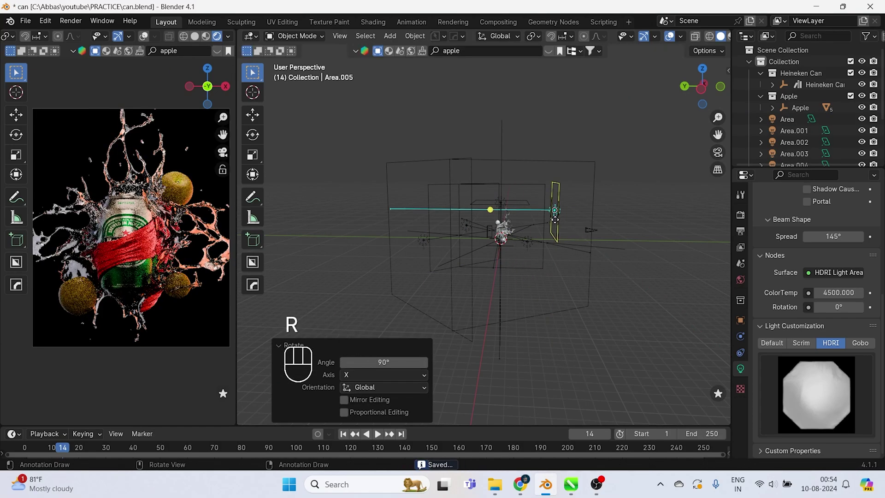
{"action": "key", "text": "s"}
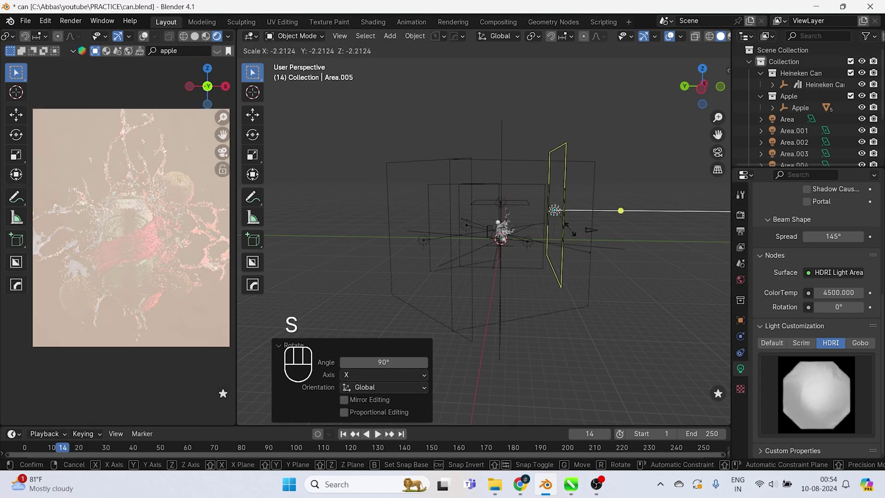
{"action": "key", "text": "s"}
{"action": "key", "text": "ctrl+z"}
{"action": "key", "text": "s"}
{"action": "key", "text": "s"}
{"action": "key", "text": "g"}
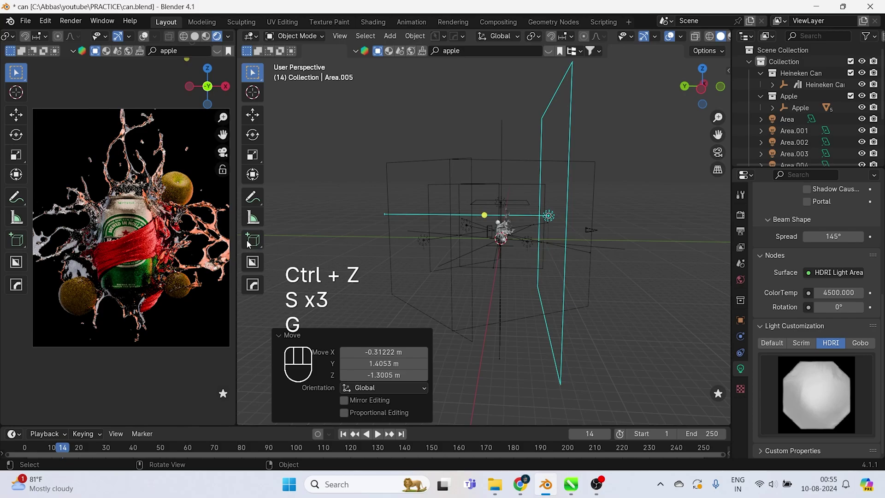